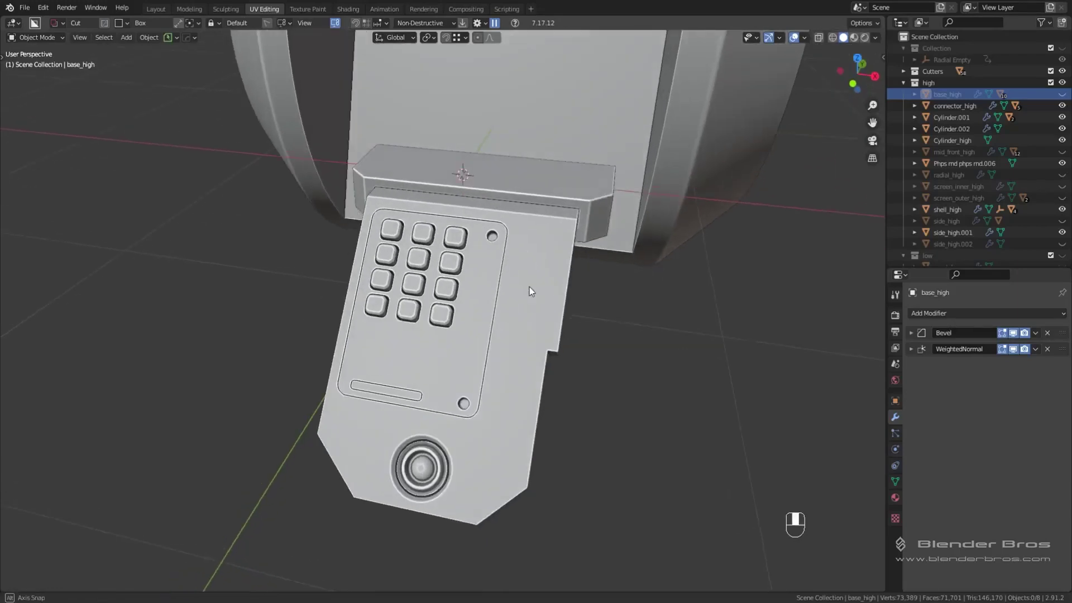
Select the keypad_high plate and isolate it in Local View.
middle_click(552, 307)
middle_click(580, 317)
middle_click(595, 316)
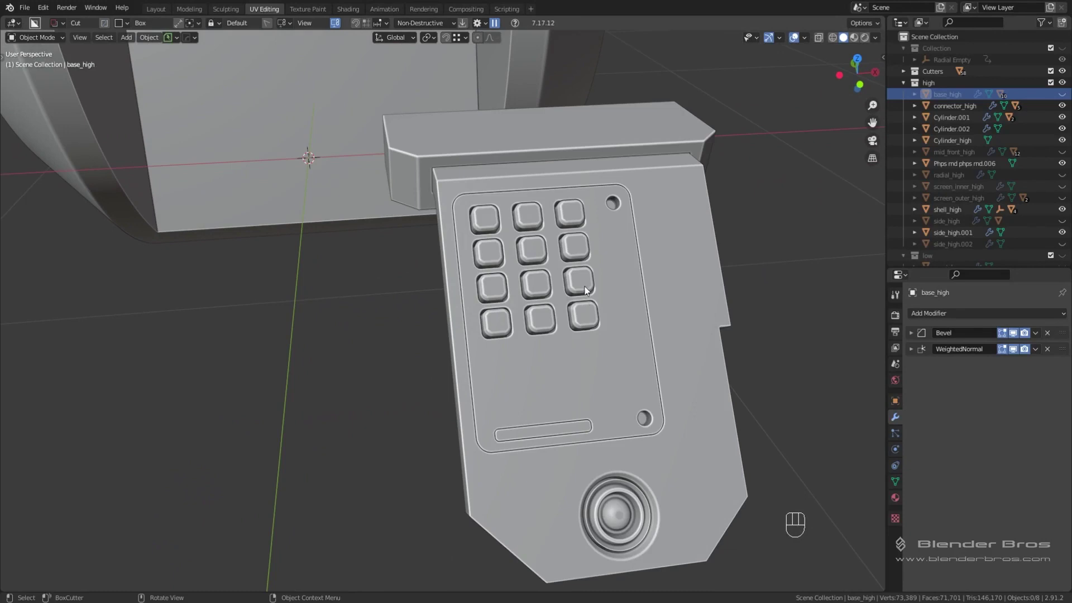
middle_click(589, 289)
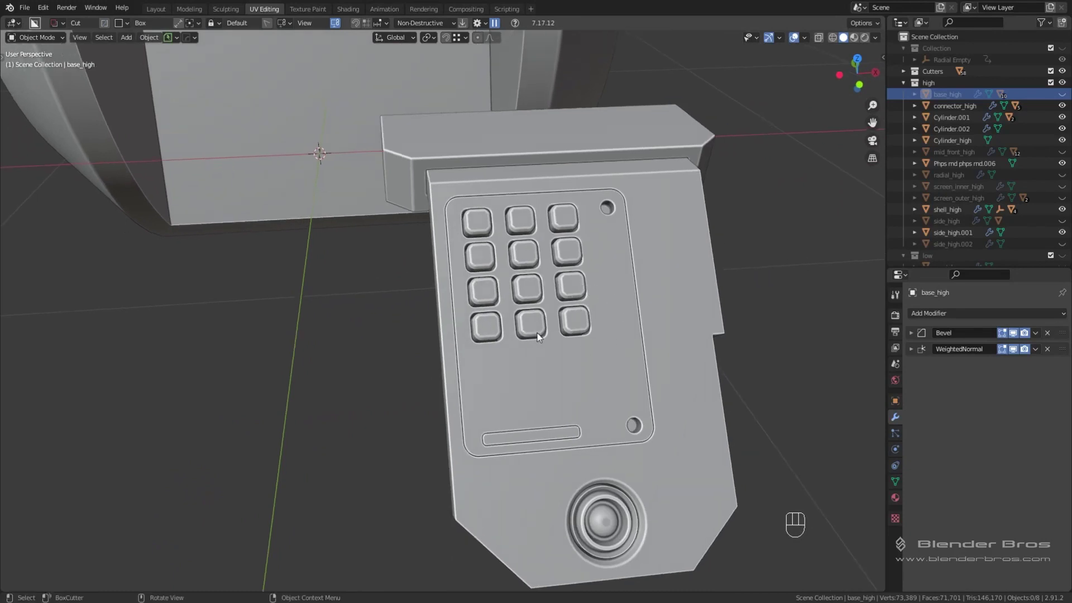
middle_click(621, 364)
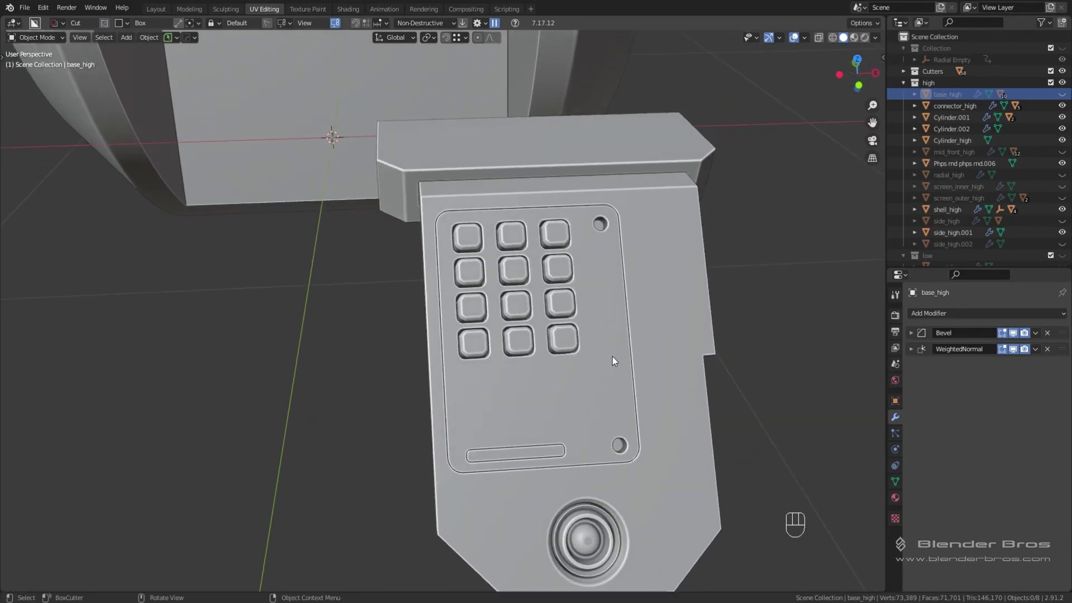
left_click(647, 281)
key("KP_Divide")
Enter Edit Mode on the keypad mesh with its twelve keys in view.
left_click_drag(536, 253, 569, 268)
left_click_drag(474, 274, 493, 300)
left_click_drag(472, 295, 488, 284)
key("Tab")
middle_click(454, 264)
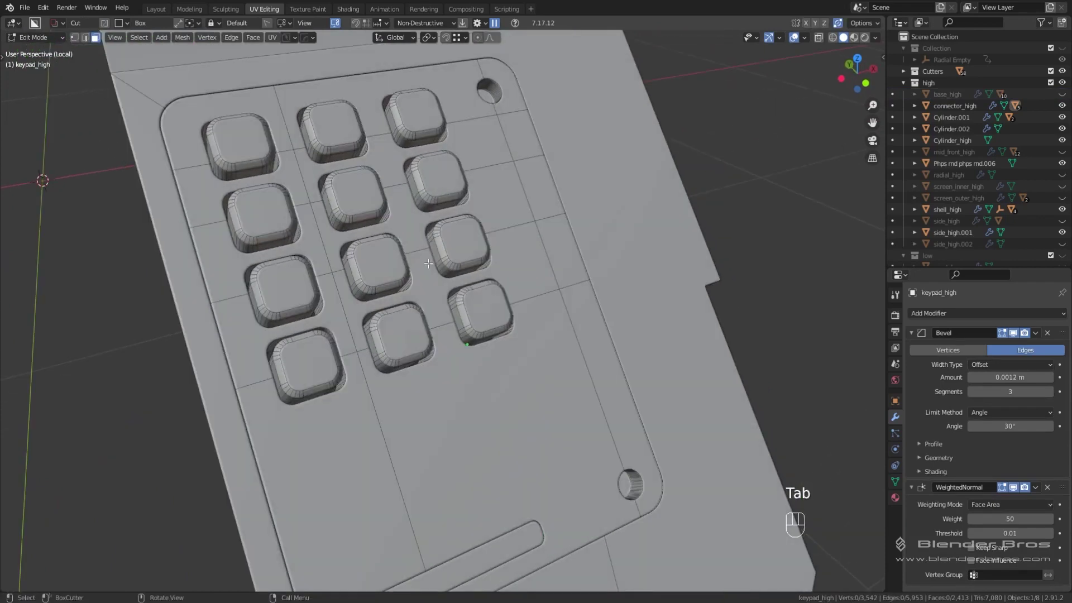
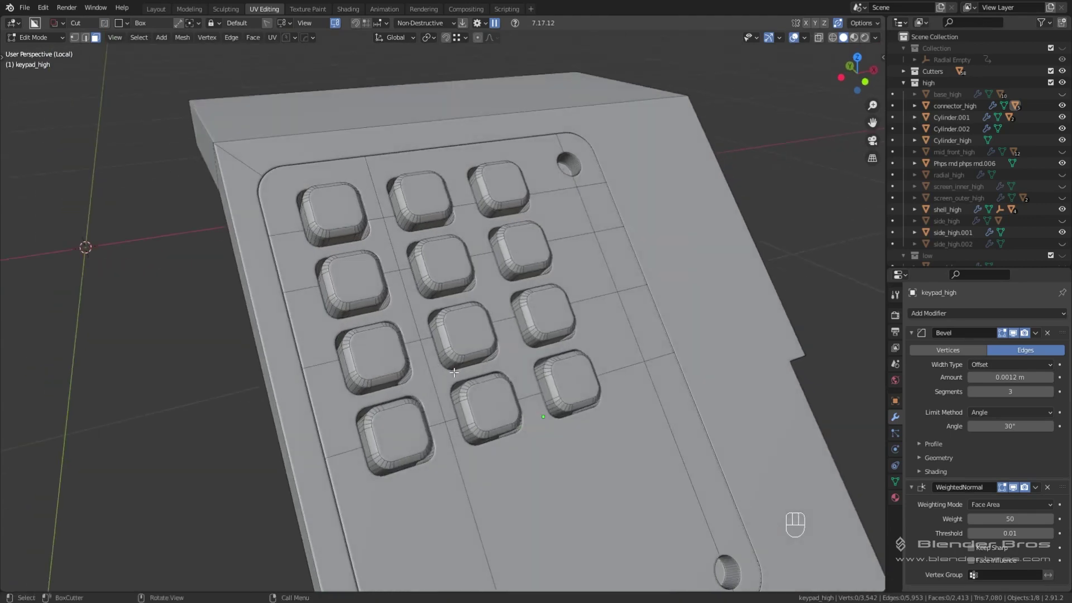
Triangulate the whole keypad mesh as a trial and inspect the keys' triangles.
key("a")
key("ctrl+t")
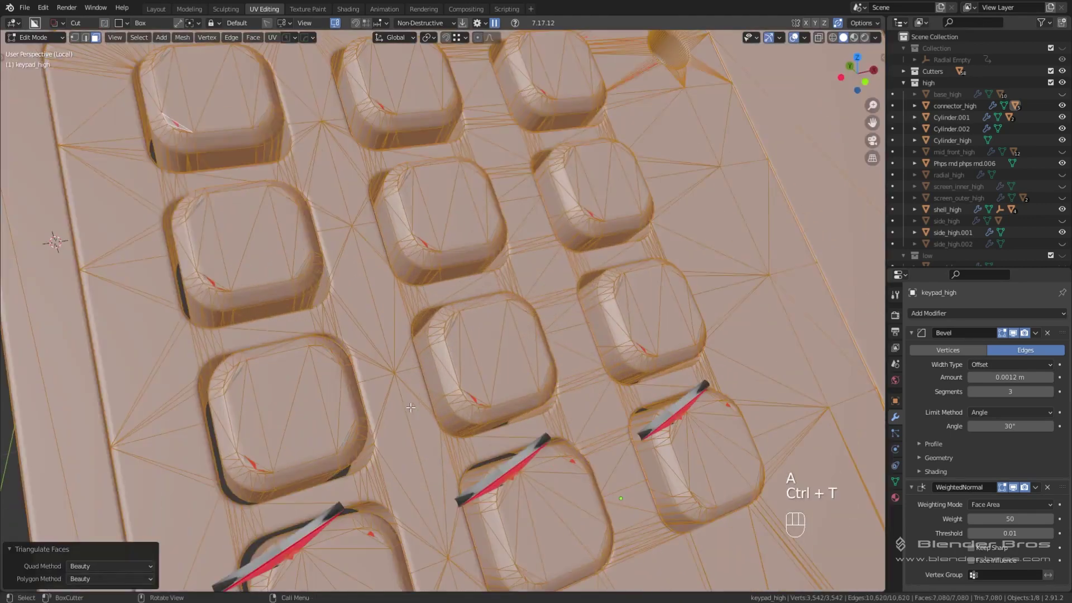
left_click_drag(437, 394, 443, 388)
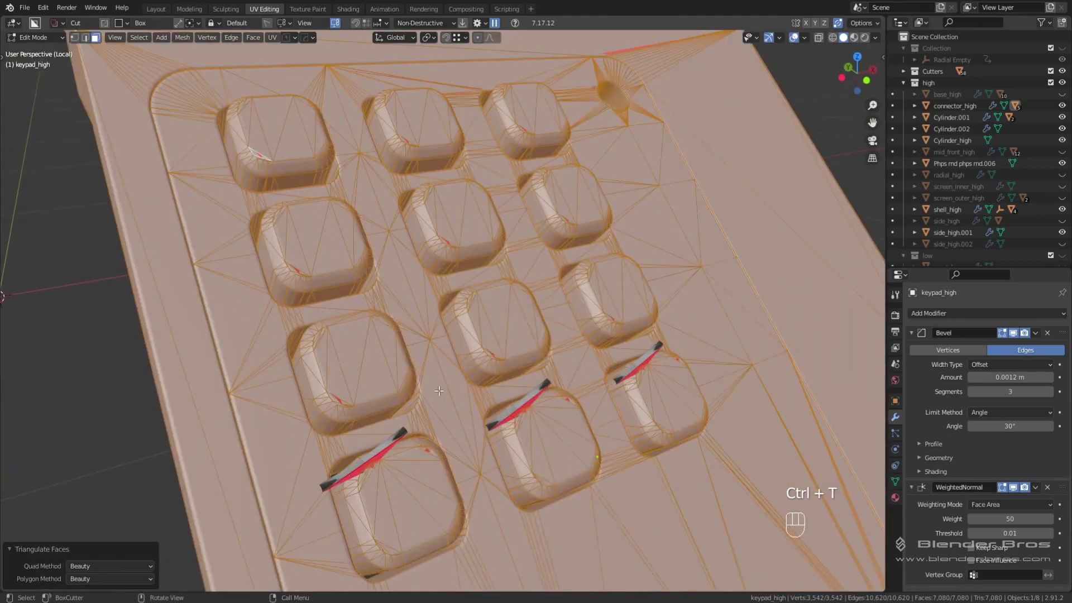
left_click_drag(375, 374, 456, 363)
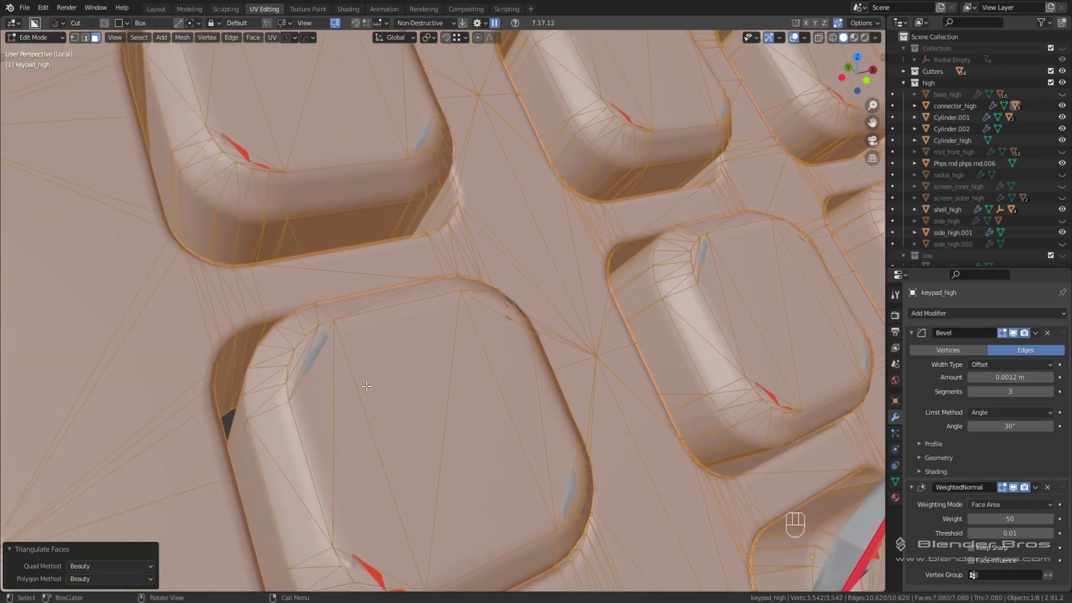
middle_click(372, 378)
Undo the triangulation and select the top face of the upper-left key.
key("ctrl+z")
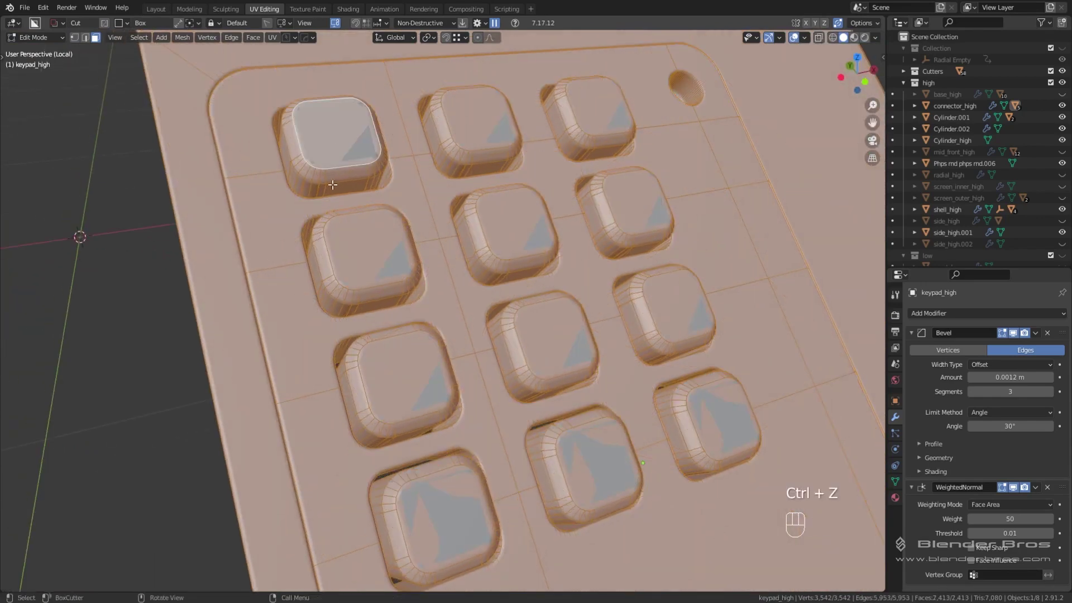
middle_click(423, 222)
left_click_drag(455, 253, 424, 256)
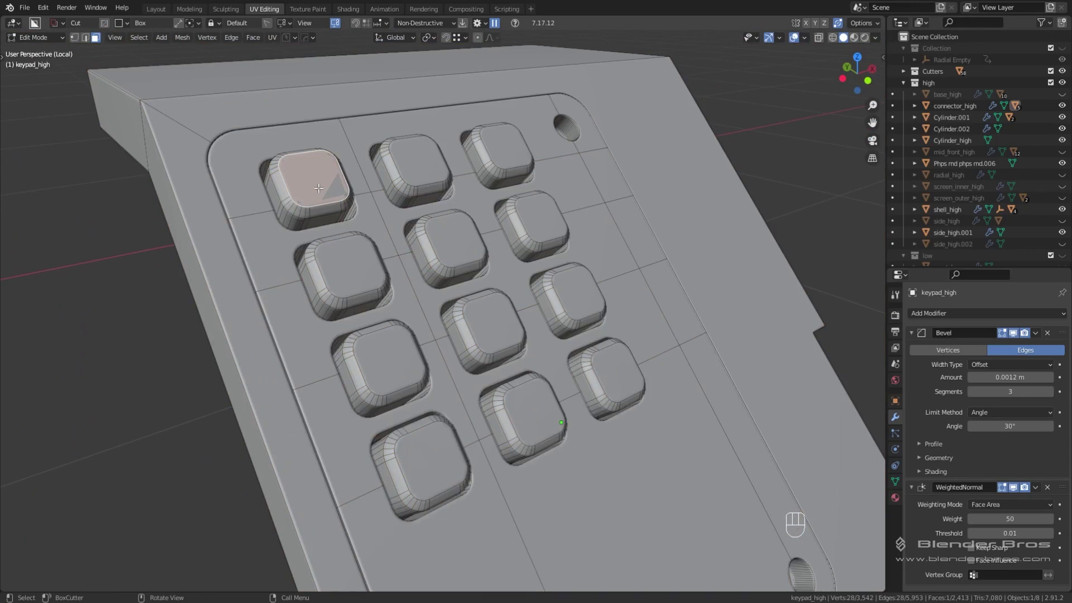
Select all coplanar key tops, extrude them and scale the caps with Individual Origins.
key("shift+g")
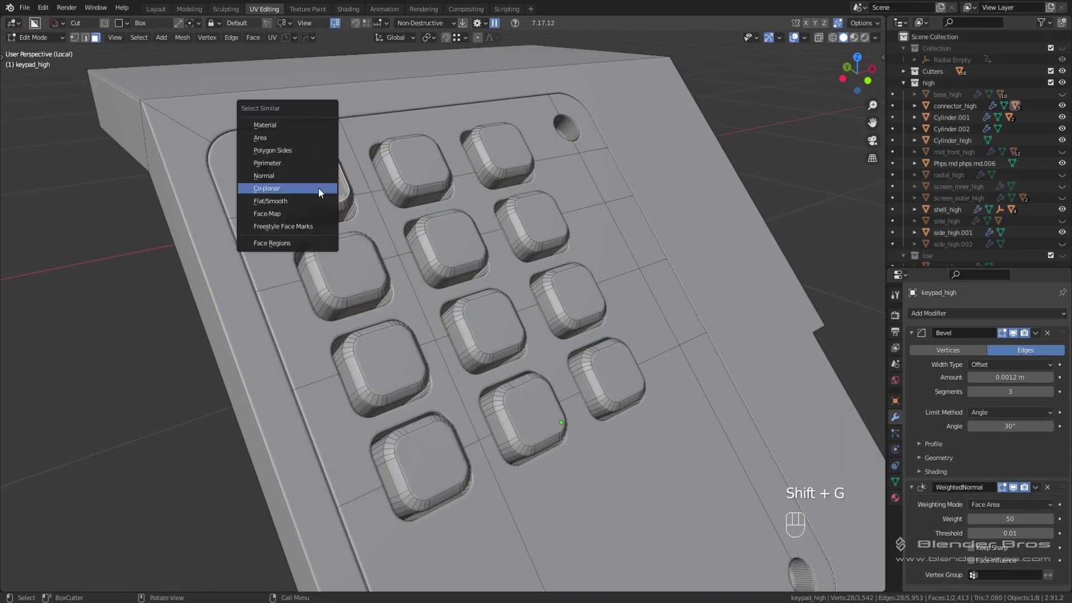
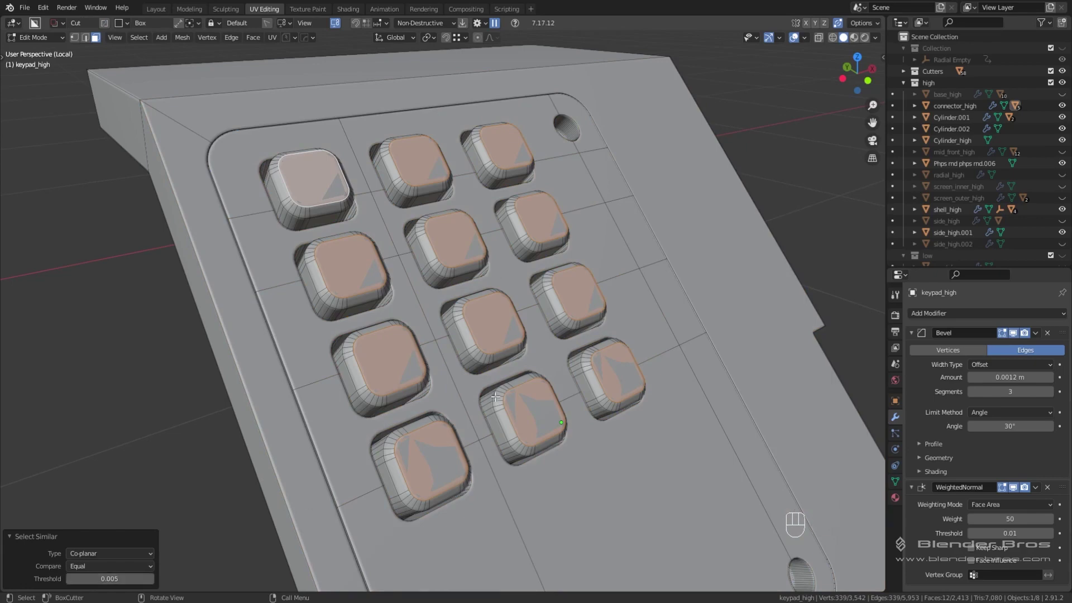
middle_click(505, 391)
middle_click(465, 330)
left_click_drag(504, 276, 461, 293)
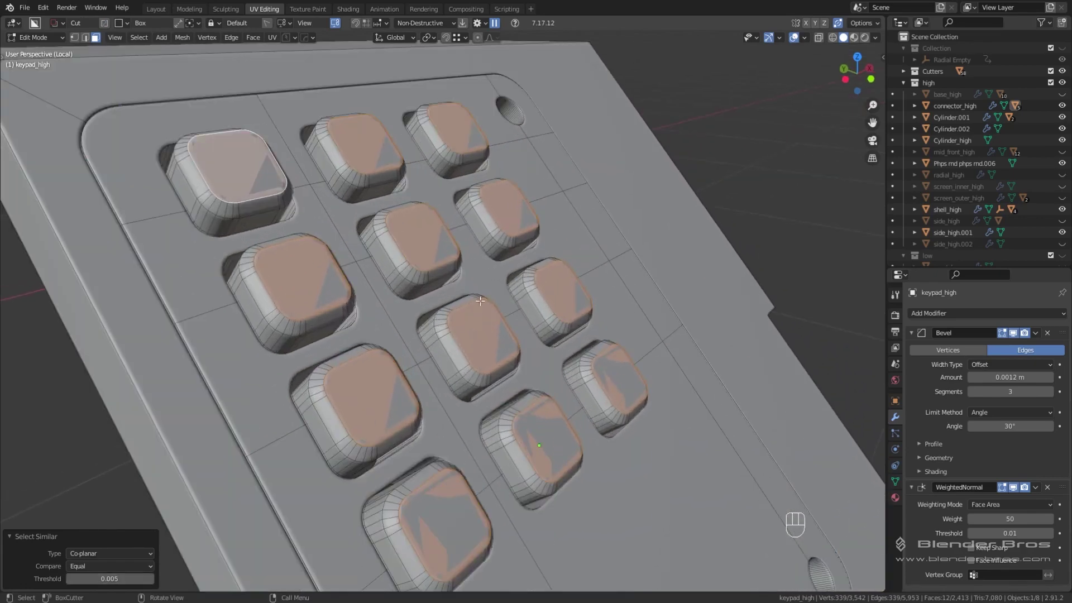
key("e")
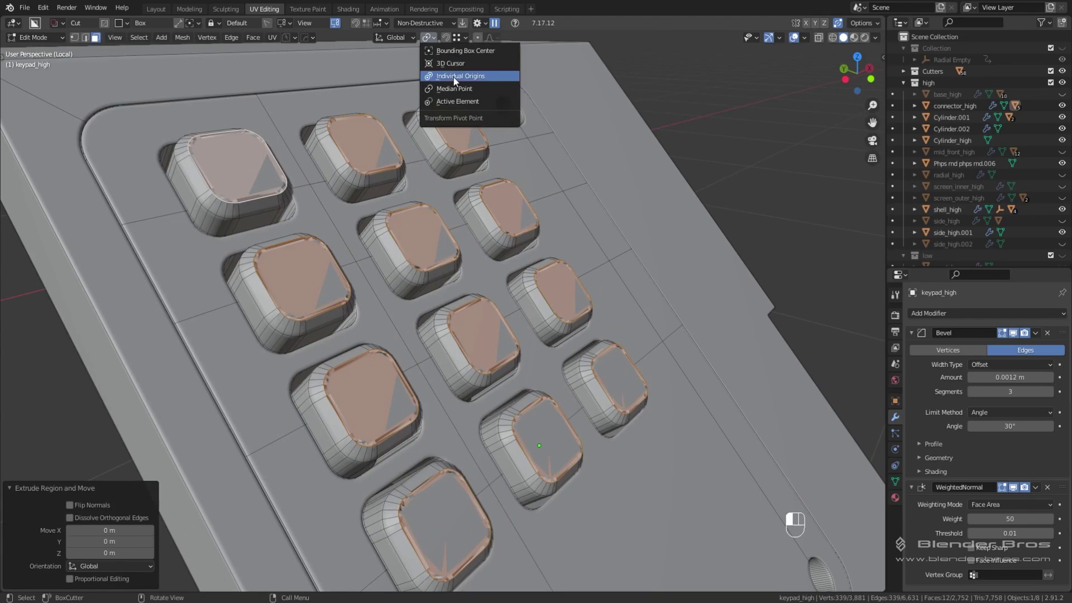
key("s")
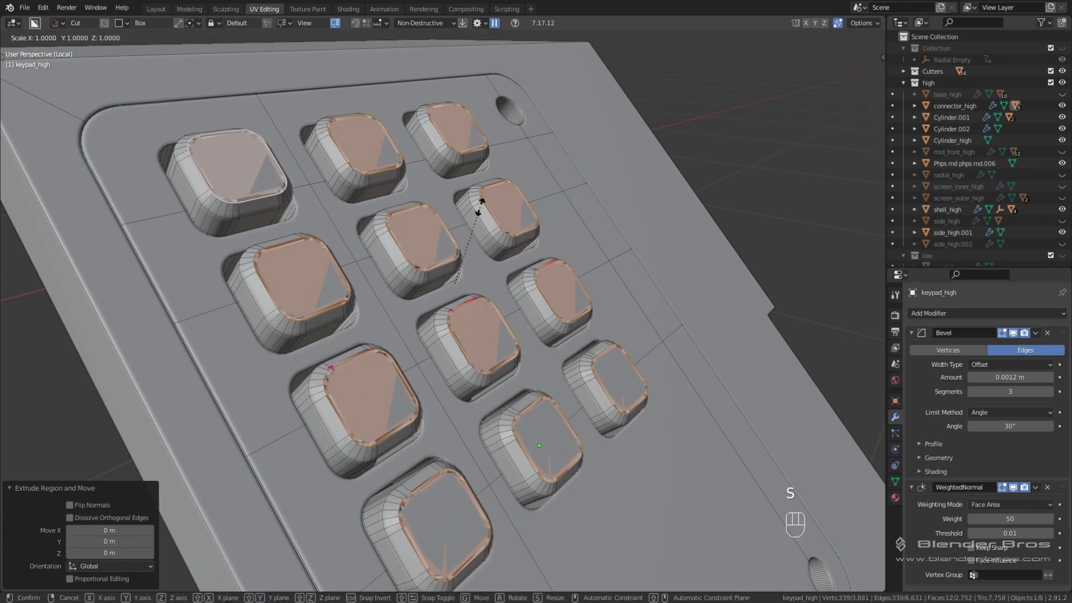
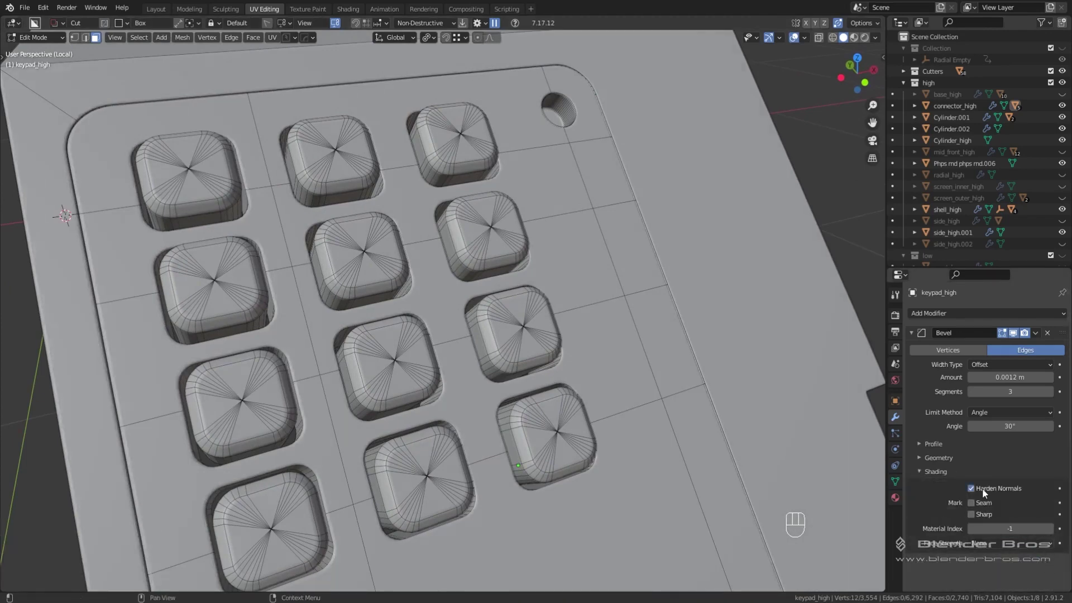
Check the key shading in Object Mode, then undo the key-top collapse.
middle_click(619, 406)
key("Tab")
left_click_drag(577, 279, 602, 271)
middle_click(597, 275)
left_click_drag(534, 310, 623, 266)
left_click_drag(572, 284, 572, 304)
left_click_drag(424, 301, 459, 364)
middle_click(406, 262)
middle_click(374, 213)
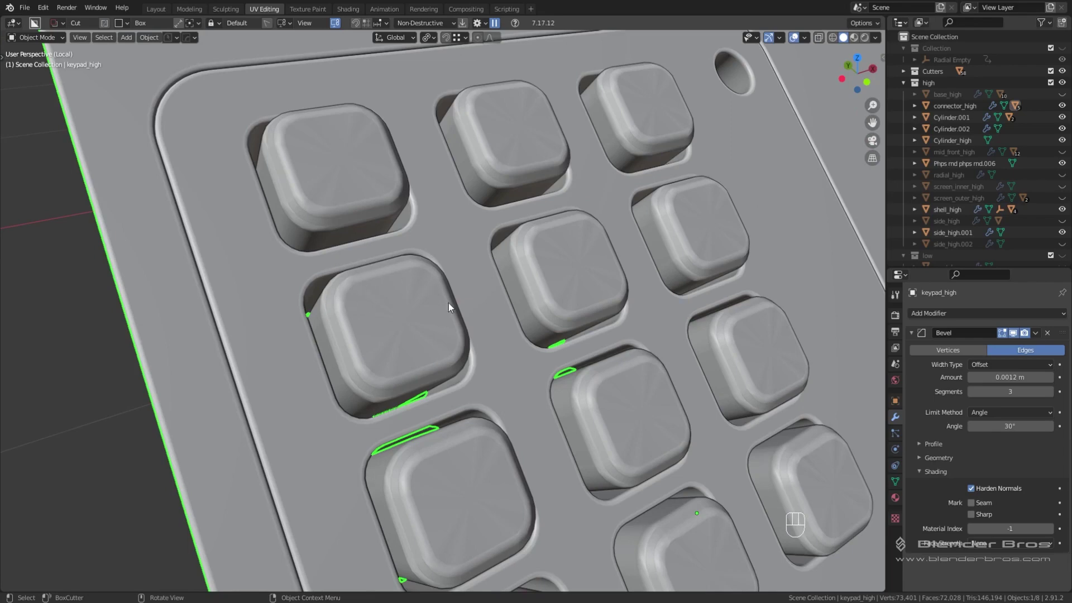
left_click_drag(565, 327, 590, 320)
key("ctrl+z")
Create the custom transform orientation Face.004 from the key-top face.
left_click_drag(581, 310, 472, 266)
middle_click(489, 269)
middle_click(489, 398)
middle_click(395, 394)
left_click_drag(411, 362, 421, 377)
middle_click(446, 327)
left_click_drag(490, 282, 479, 343)
middle_click(485, 336)
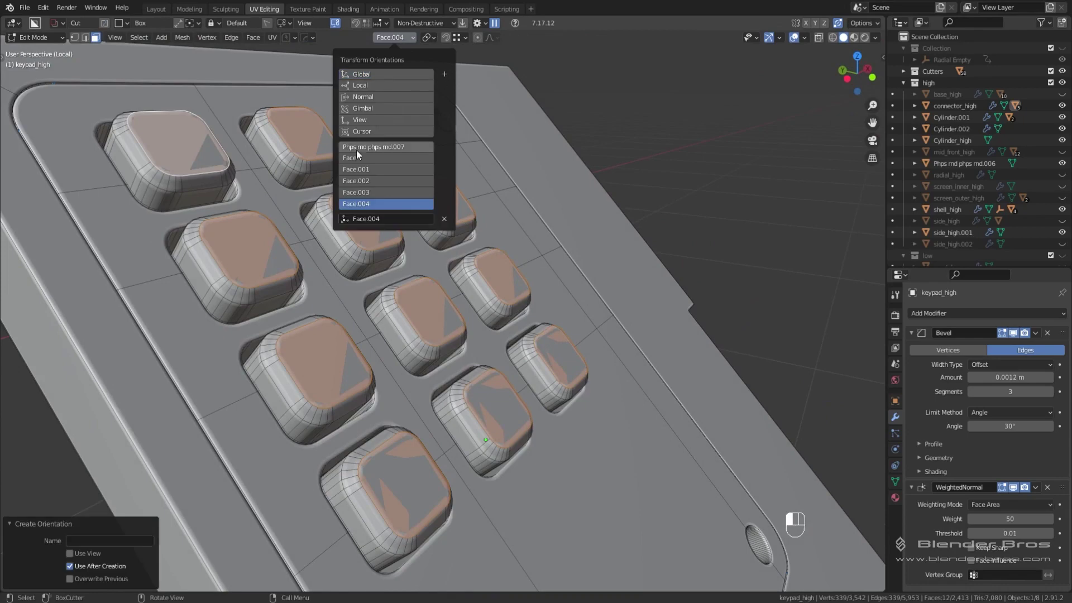
Collapse the extruded key tops to points along Face.004 and check shading in Object Mode.
middle_click(433, 285)
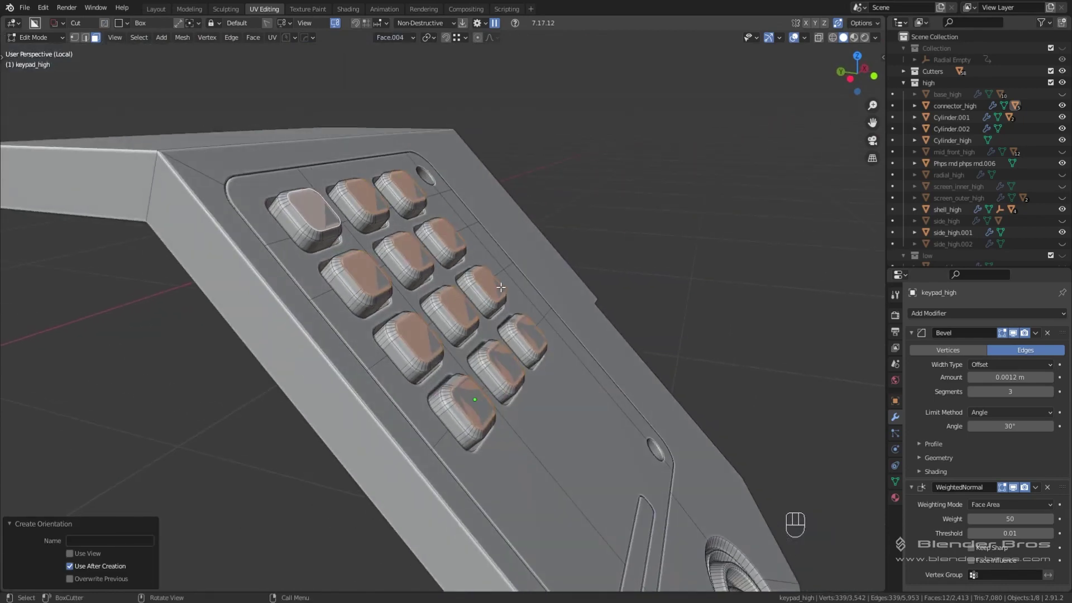
key("s")
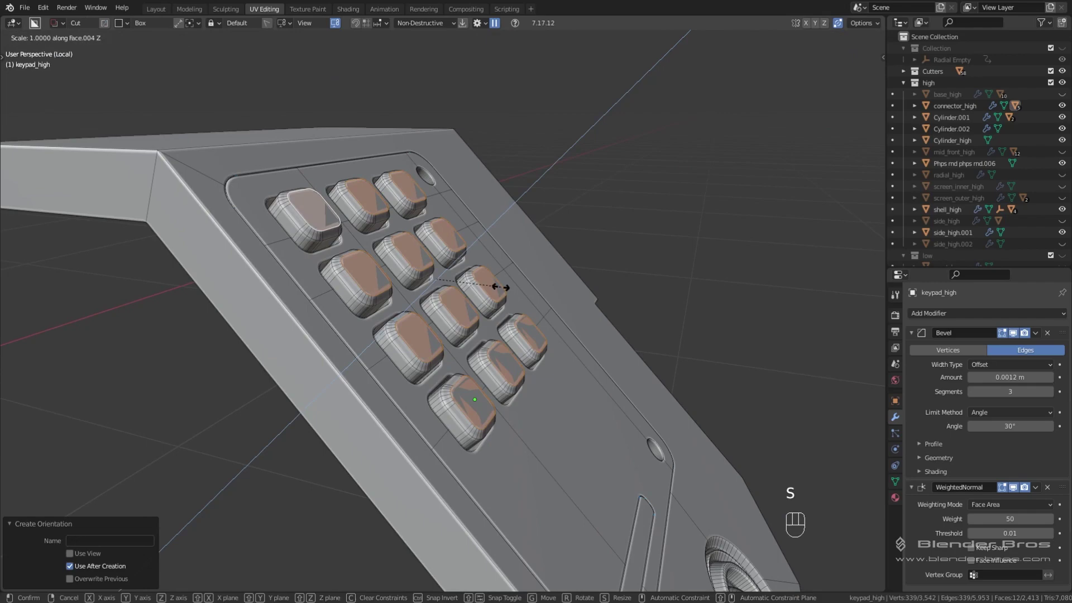
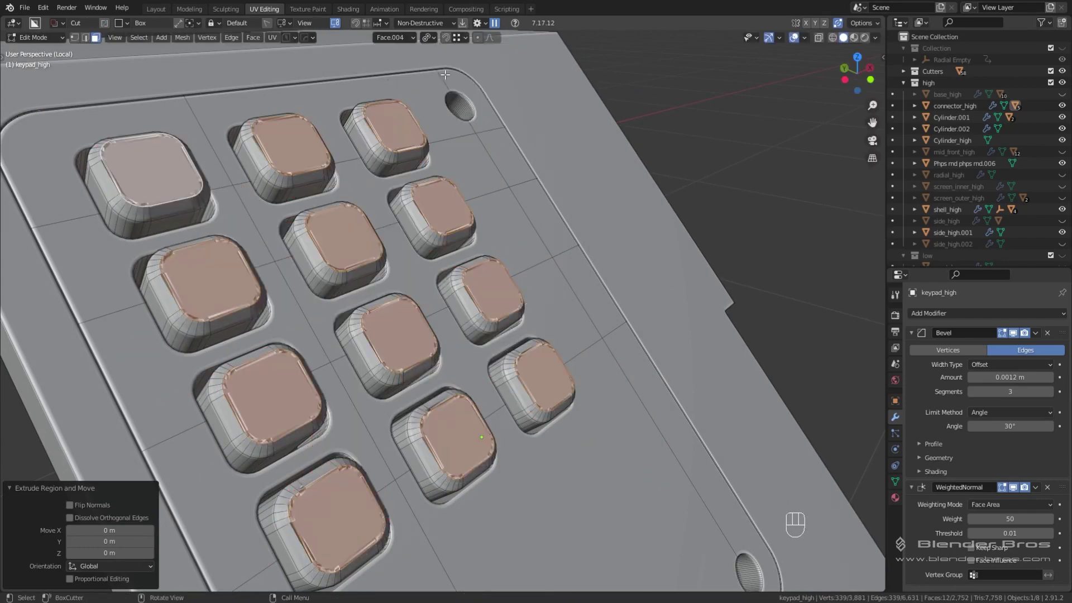
key("s")
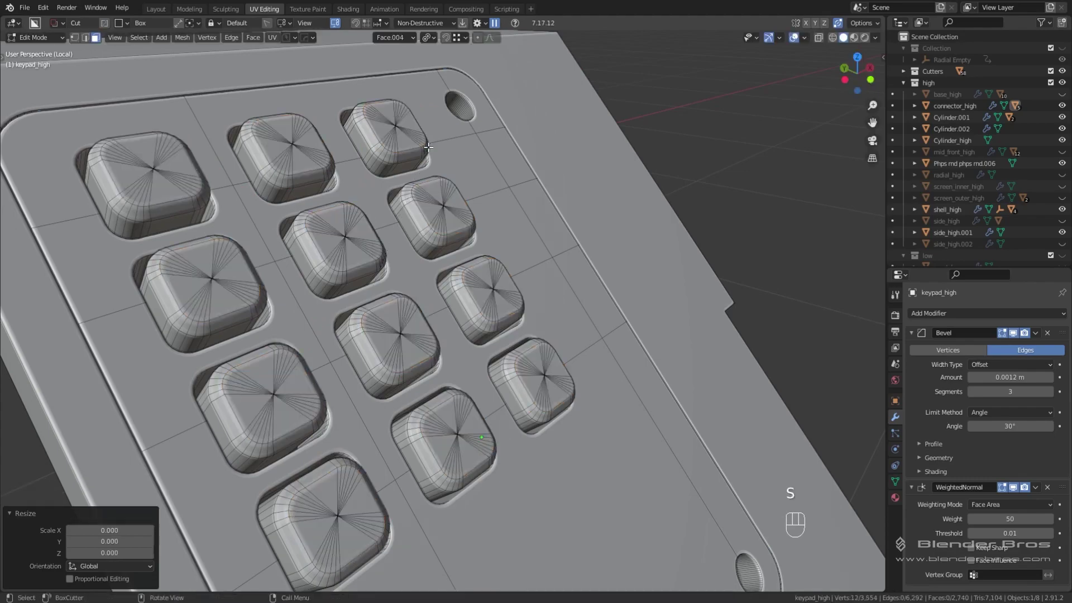
key("Tab")
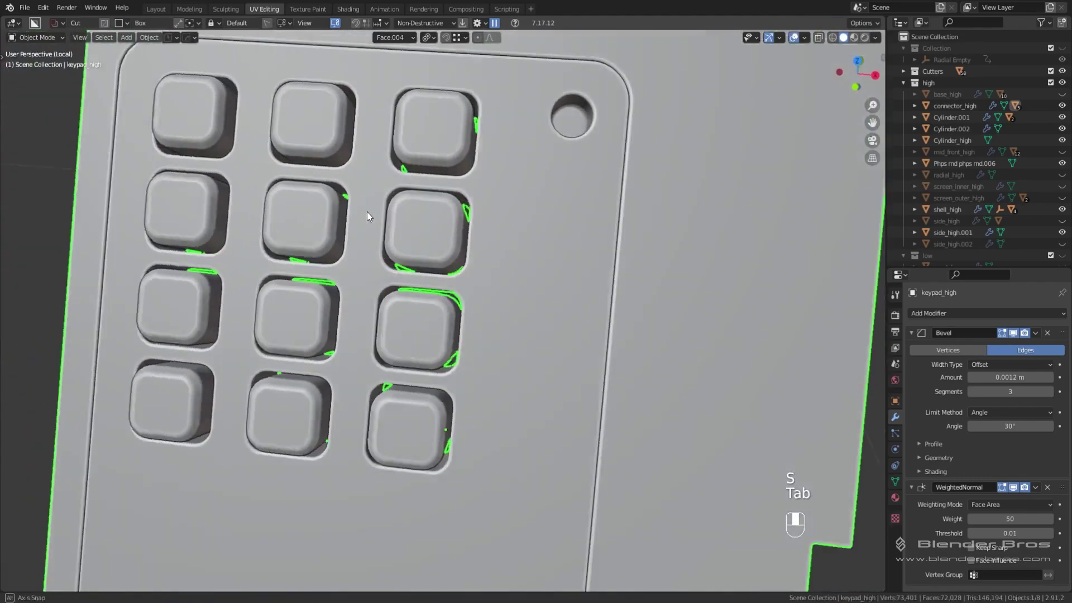
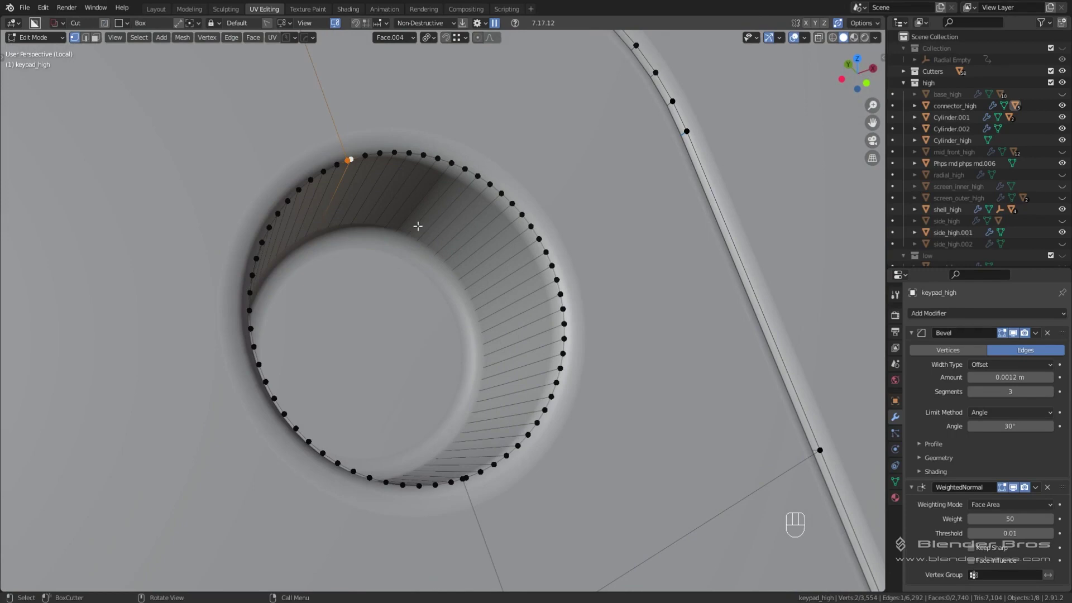
Merge the stray rim vertex and select the upper hole's 64-vertex rim loop, framing it.
key("m")
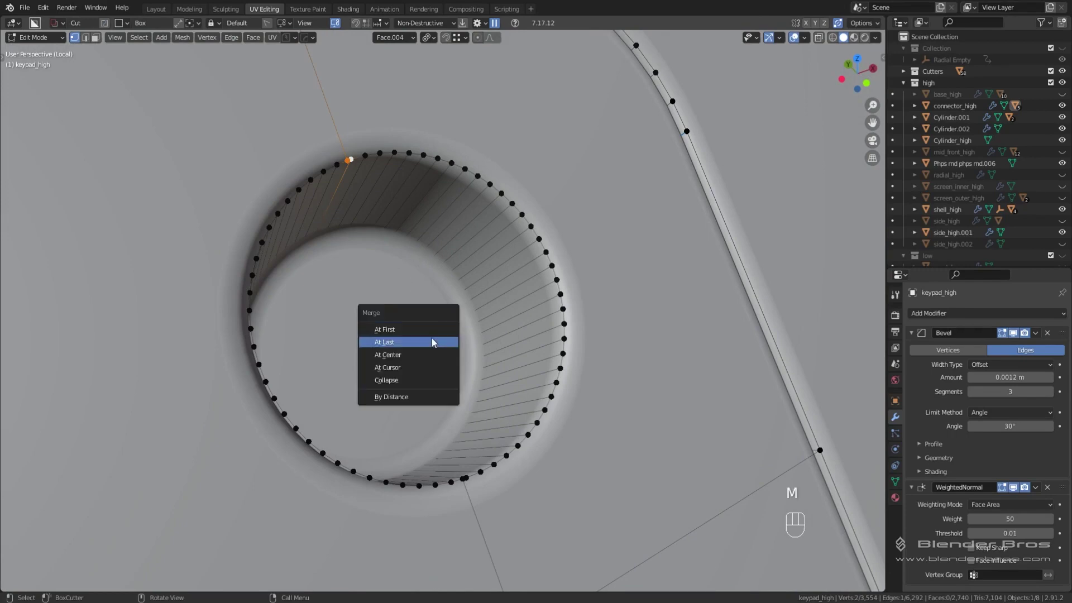
middle_click(493, 426)
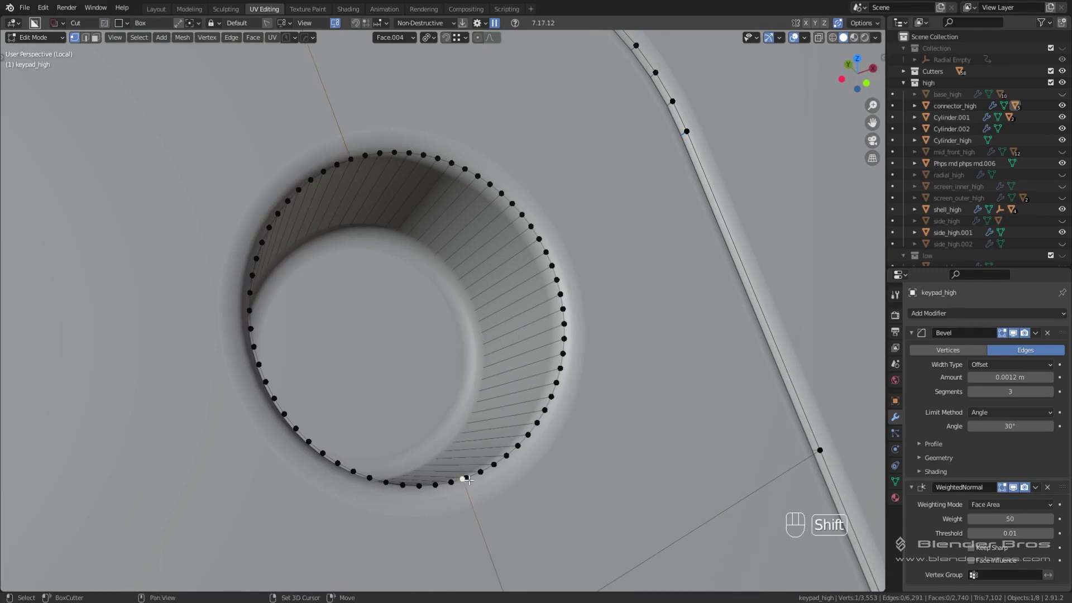
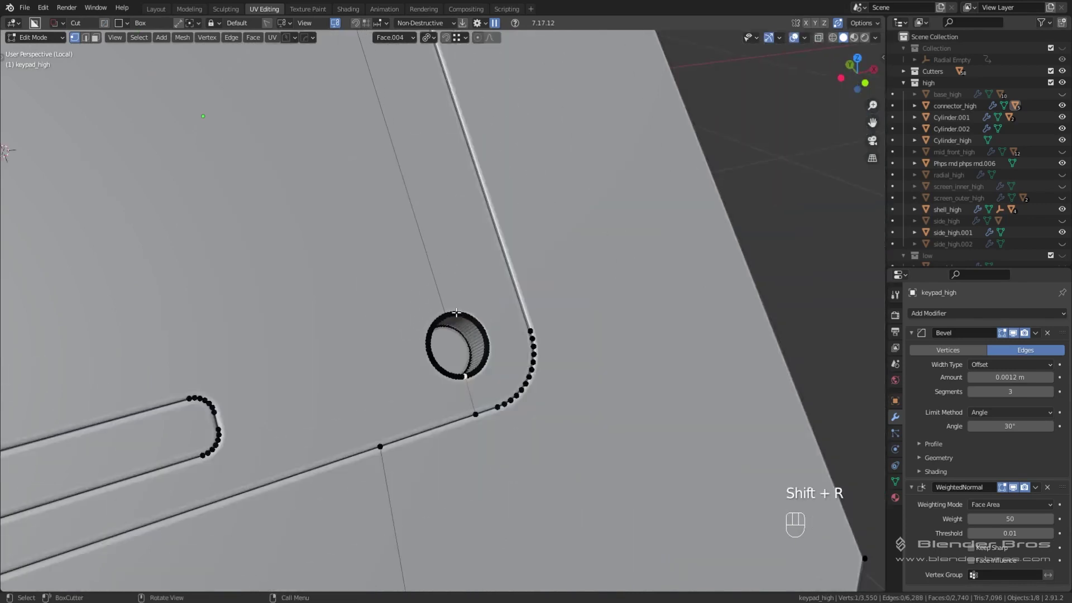
key("alt+a")
key("Tab")
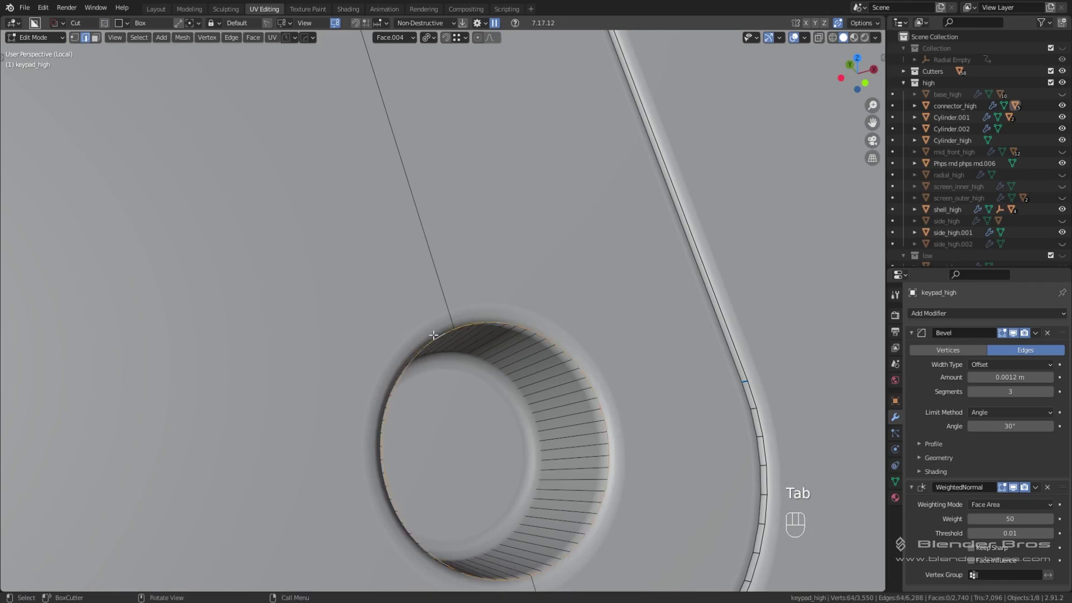
Inspect the hole from other angles and undo the misplaced duplicate move.
left_click_drag(387, 161, 537, 445)
left_click_drag(490, 249, 522, 447)
left_click_drag(444, 278, 472, 435)
middle_click(449, 397)
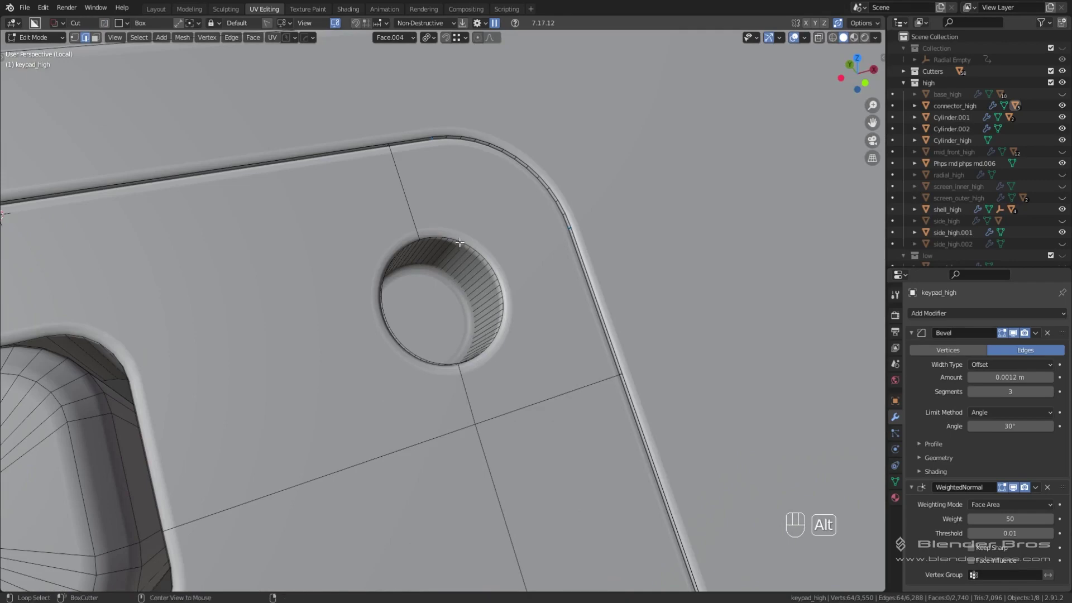
key("ctrl+z")
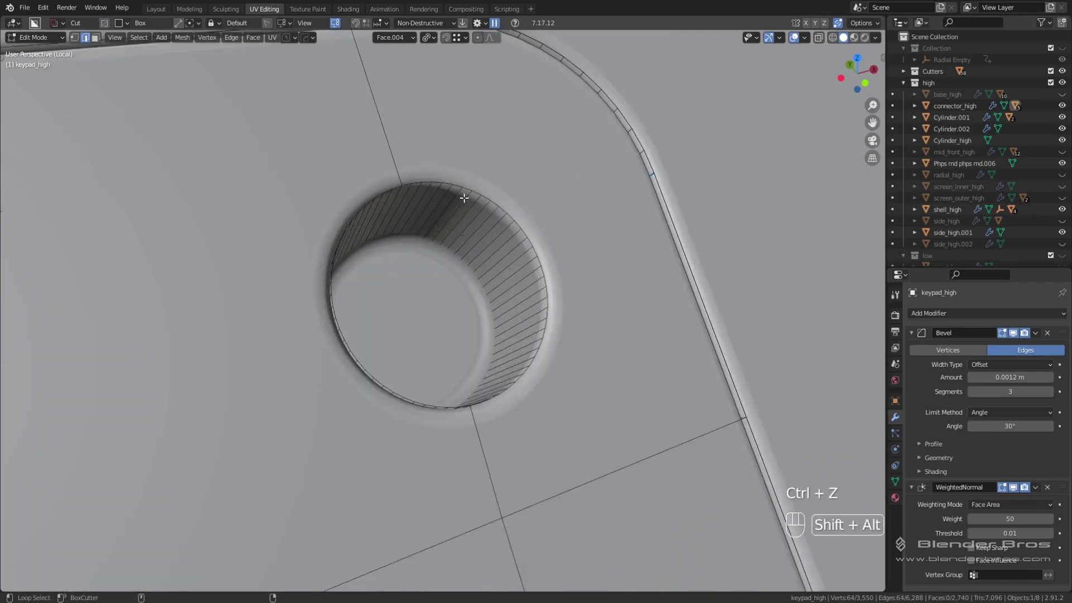
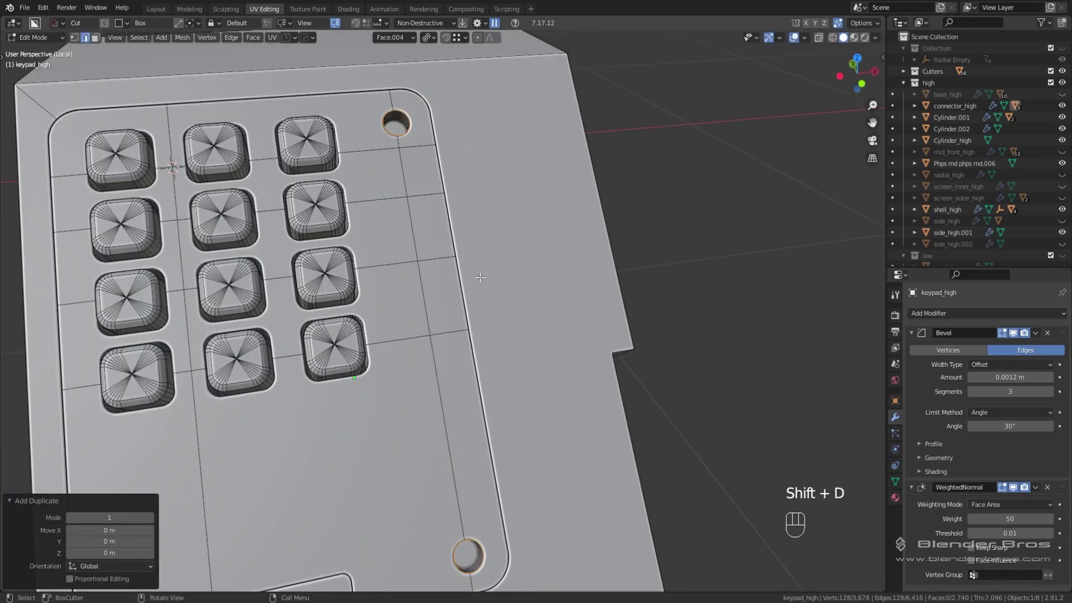
Scale the duplicated rim loops outward around both round holes.
key("s")
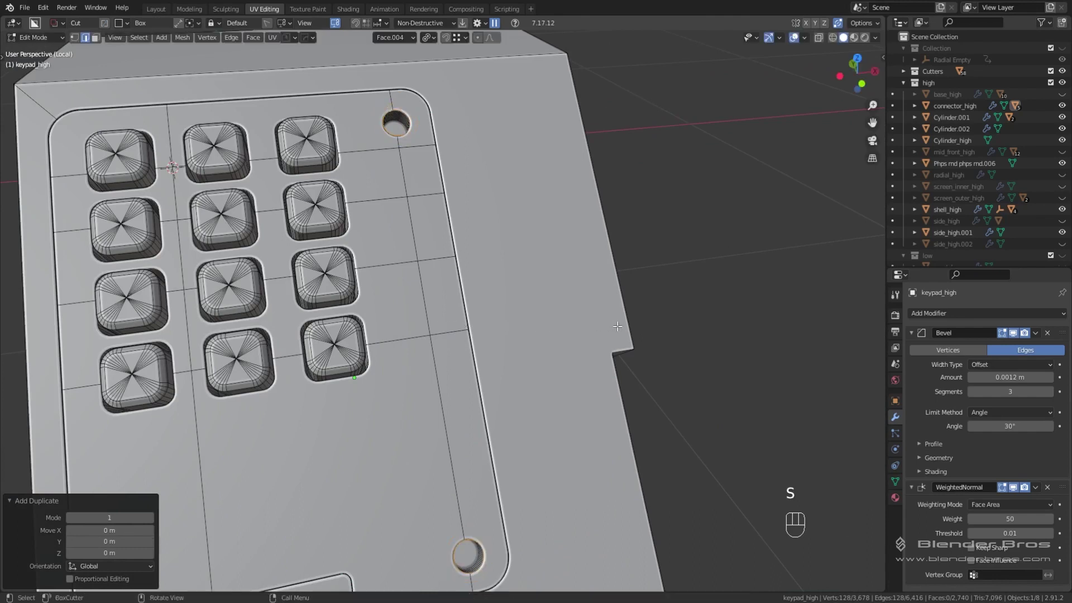
key("s")
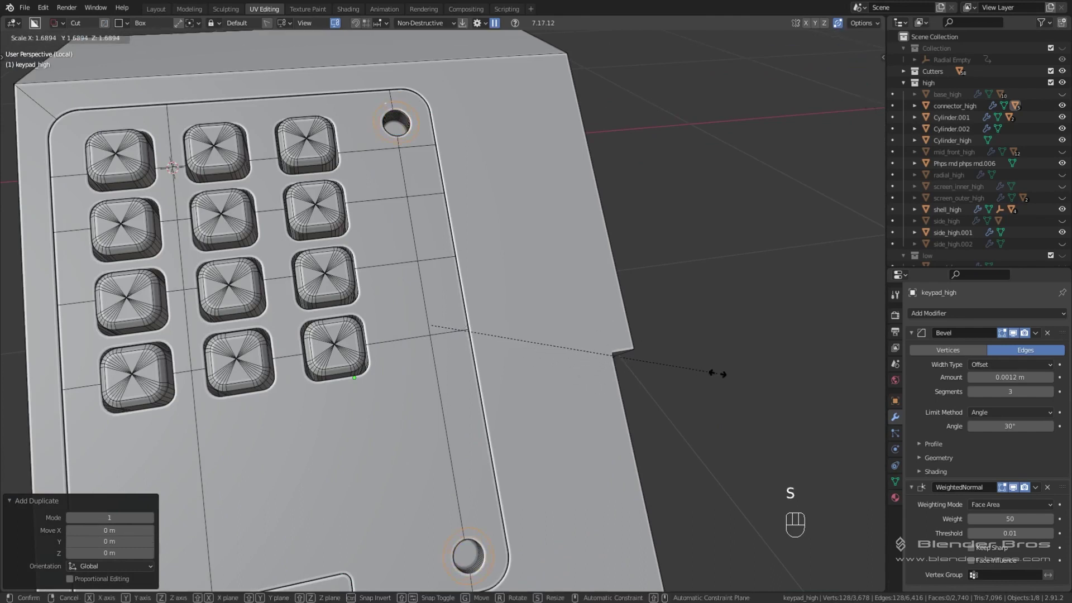
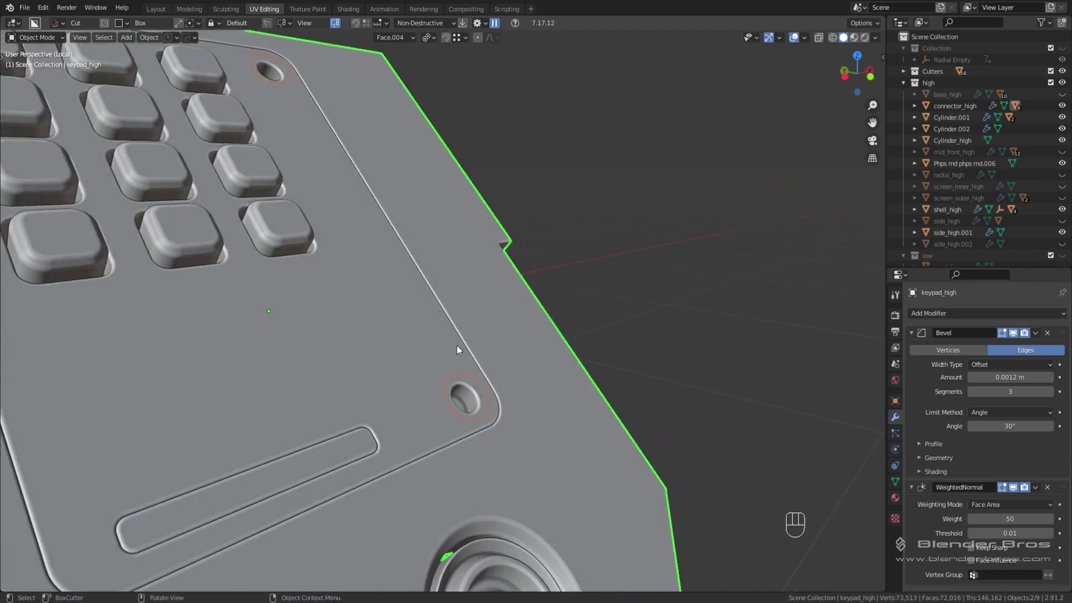
Knife-project the outer ring into the plate around the lower round hole.
middle_click(458, 356)
key("Tab")
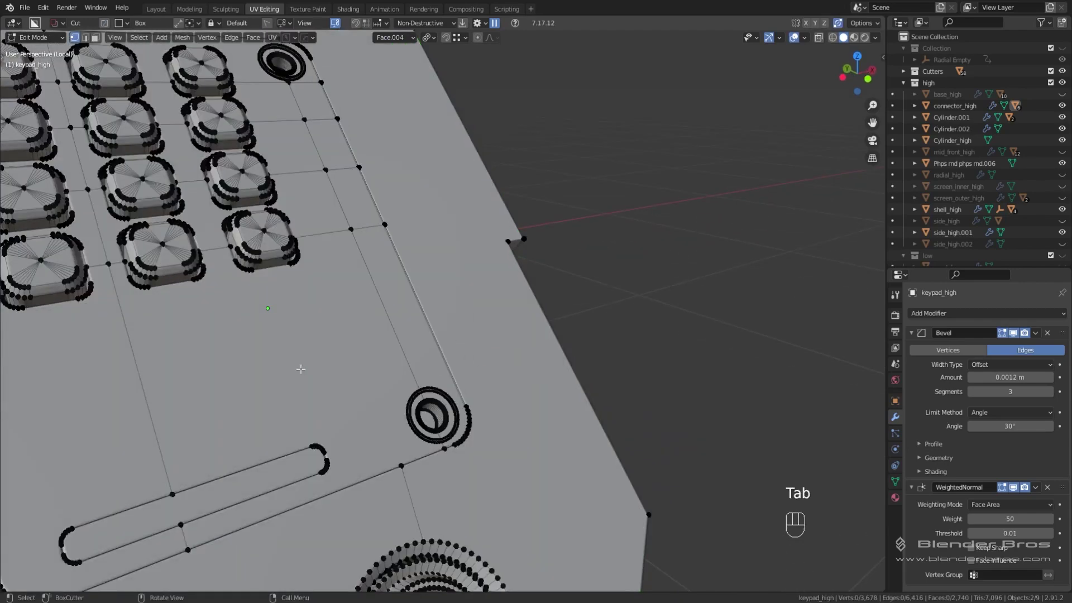
left_click_drag(186, 42, 263, 211)
middle_click(517, 373)
middle_click(510, 393)
key("Tab")
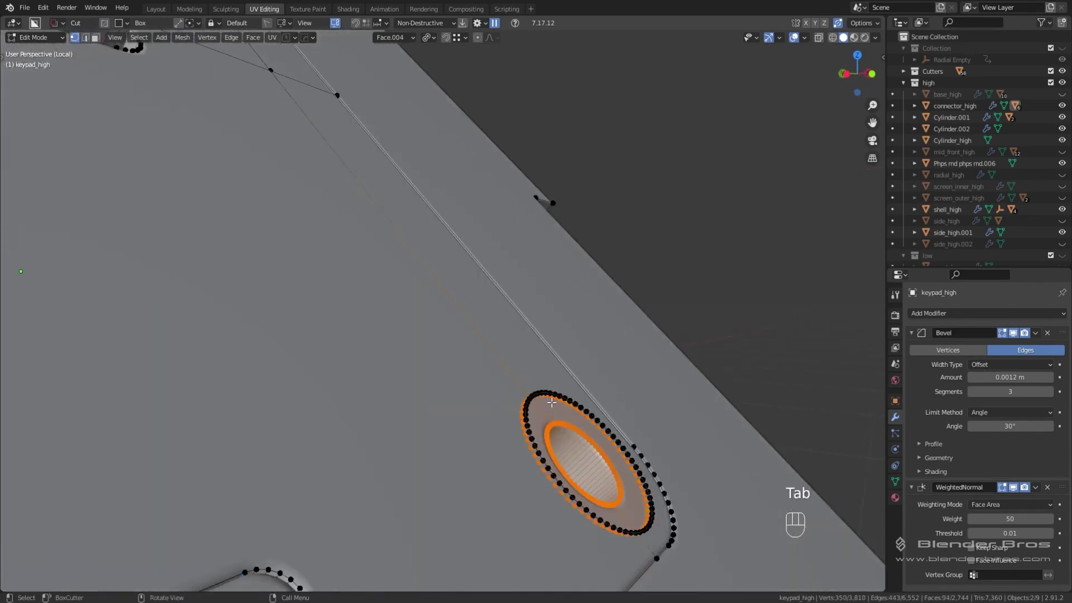
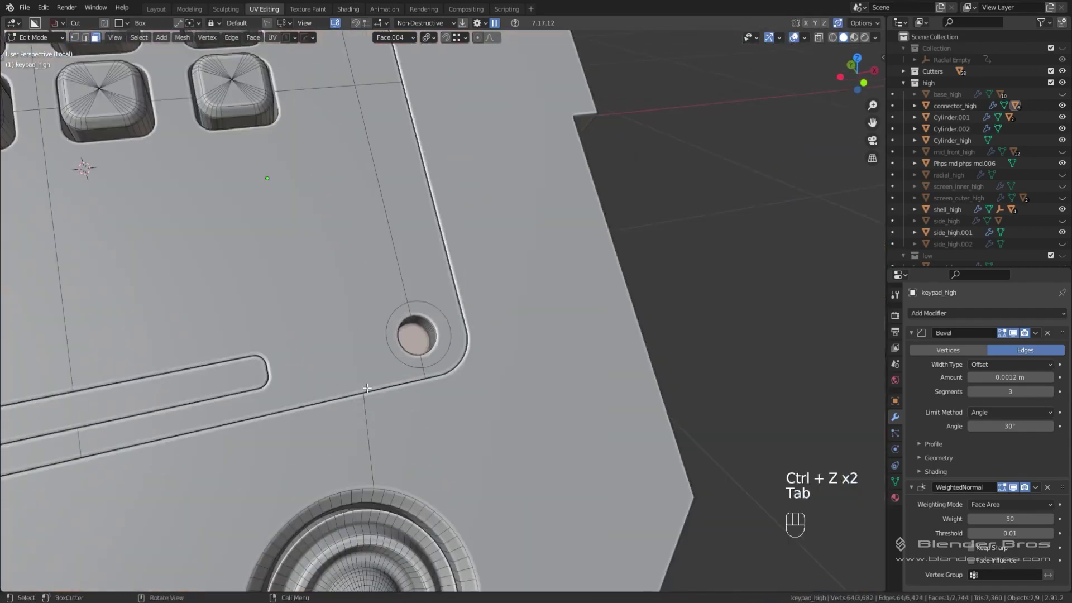
Extrude the hole bottom loops and scale them to 0 into centre triangle fans.
left_click_drag(416, 192, 456, 440)
left_click_drag(380, 291, 390, 332)
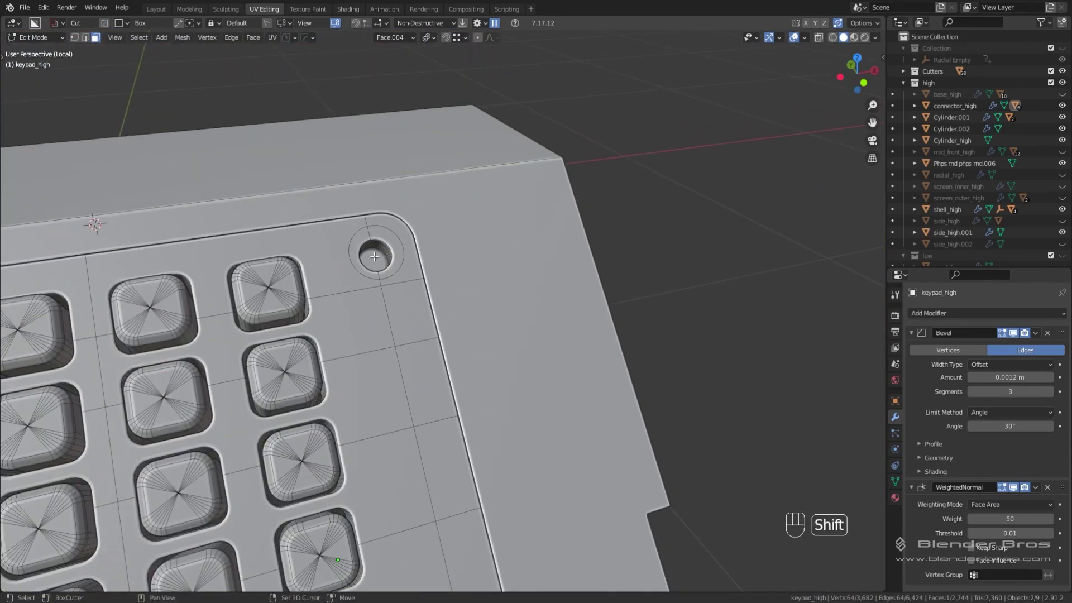
left_click_drag(513, 422, 444, 246)
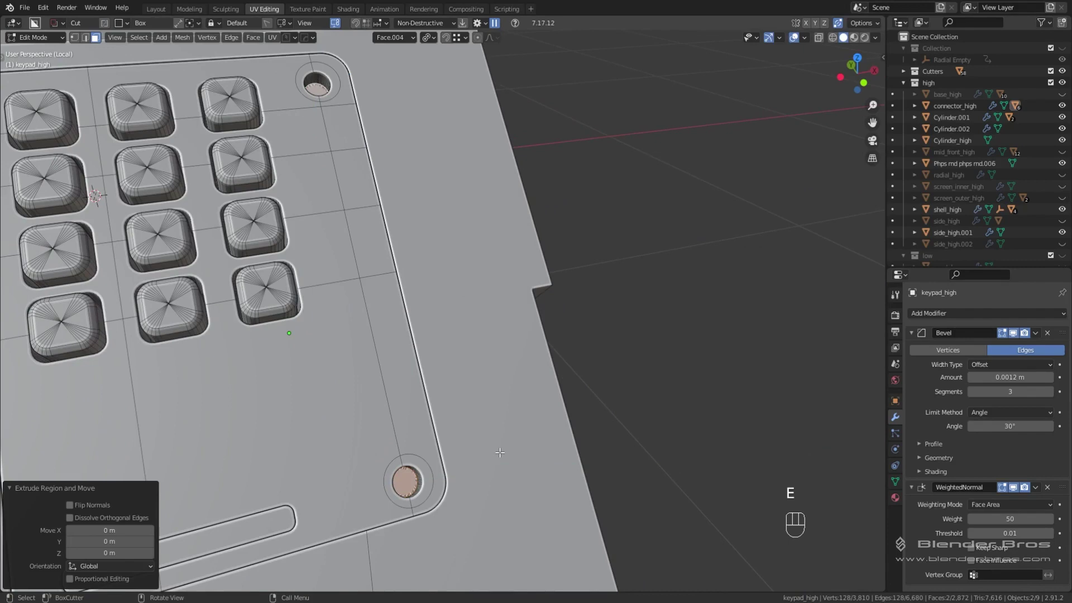
key("s")
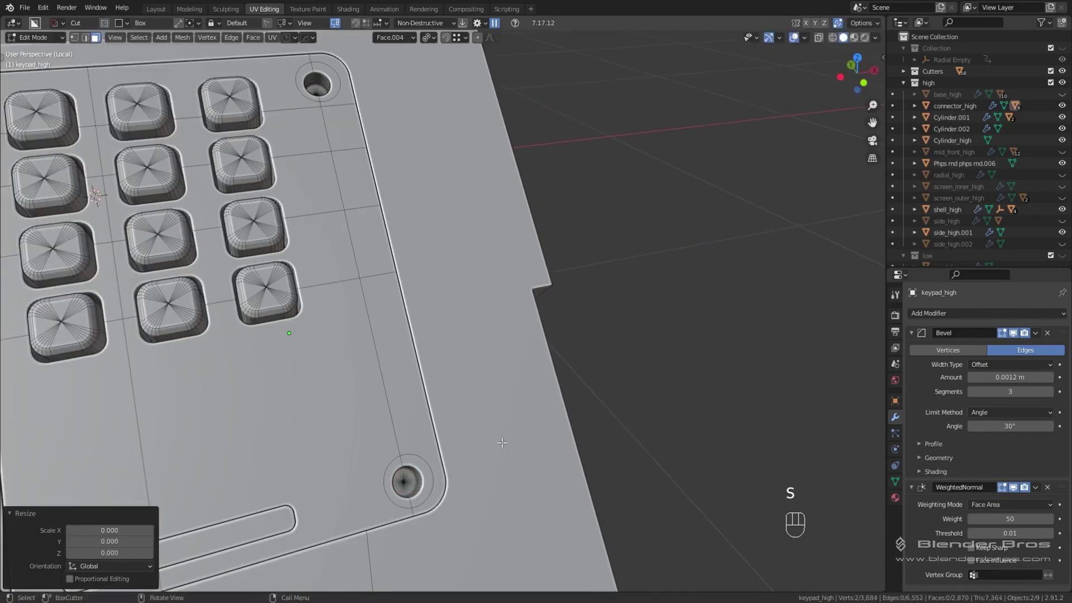
left_click_drag(454, 513, 454, 398)
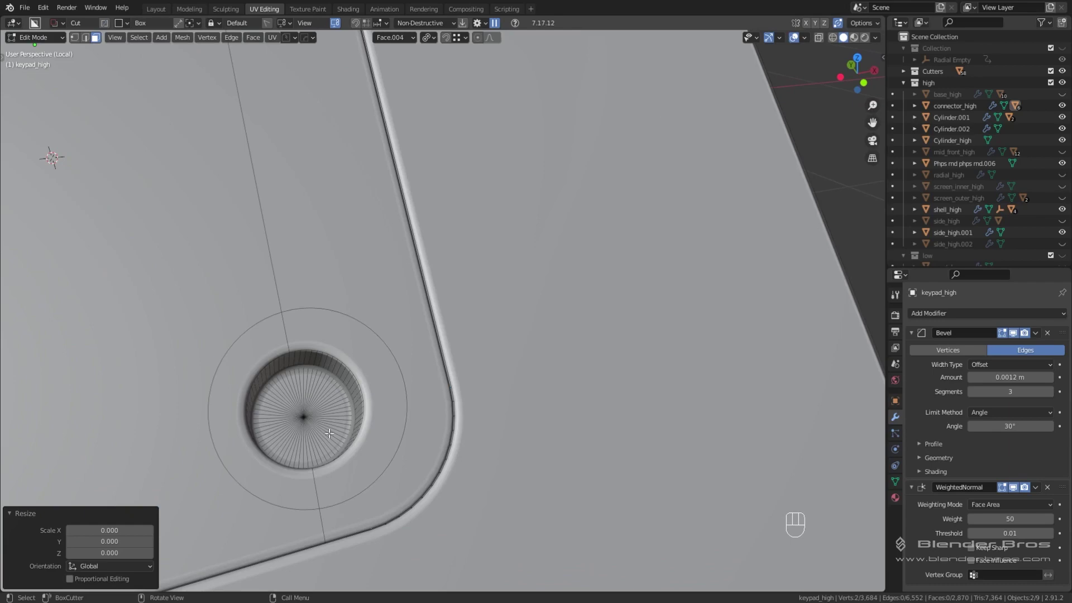
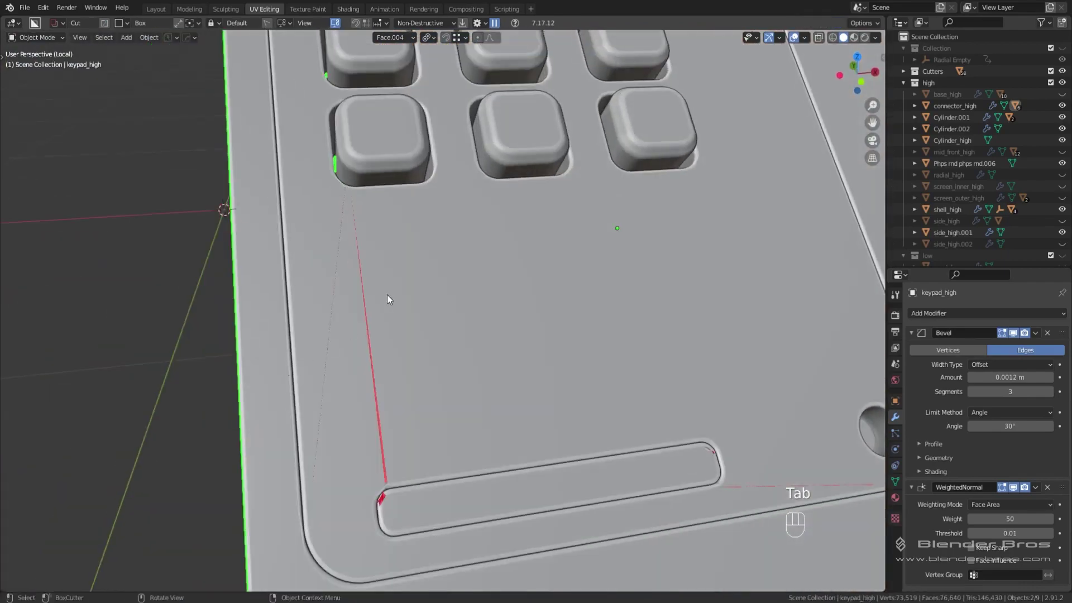
Attempt a plate selection in Edit Mode and undo the wrong picks.
key("Tab")
left_click_drag(394, 329, 404, 370)
middle_click(415, 343)
middle_click(427, 325)
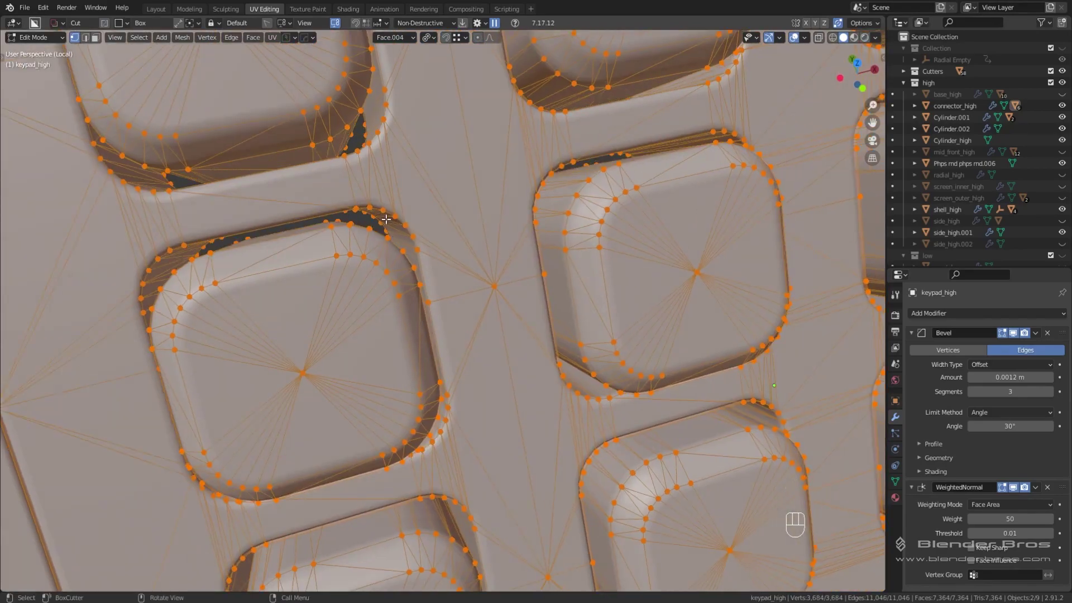
left_click_drag(416, 376, 388, 322)
middle_click(420, 295)
left_click_drag(406, 293, 354, 375)
key("Tab")
middle_click(449, 320)
key("Tab")
key("ctrl+z")
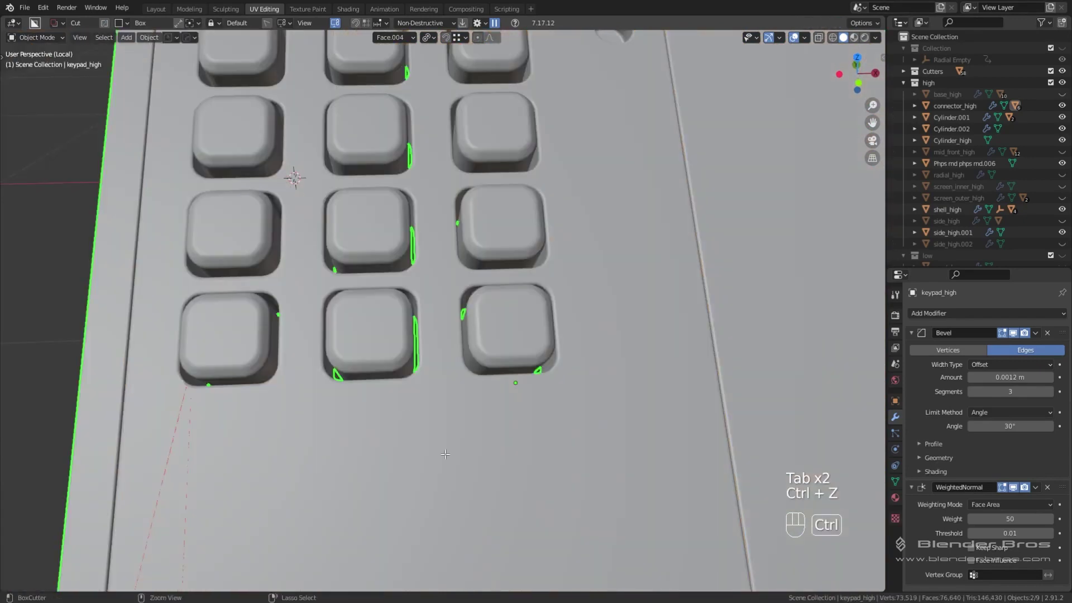
key("ctrl+z")
Select the seam-delimited plate with Select Linked, separate it as keypad_high.002 and select it.
left_click_drag(474, 411, 495, 274)
middle_click(233, 263)
key("alt+a")
middle_click(397, 304)
left_click_drag(444, 256, 395, 315)
key("l")
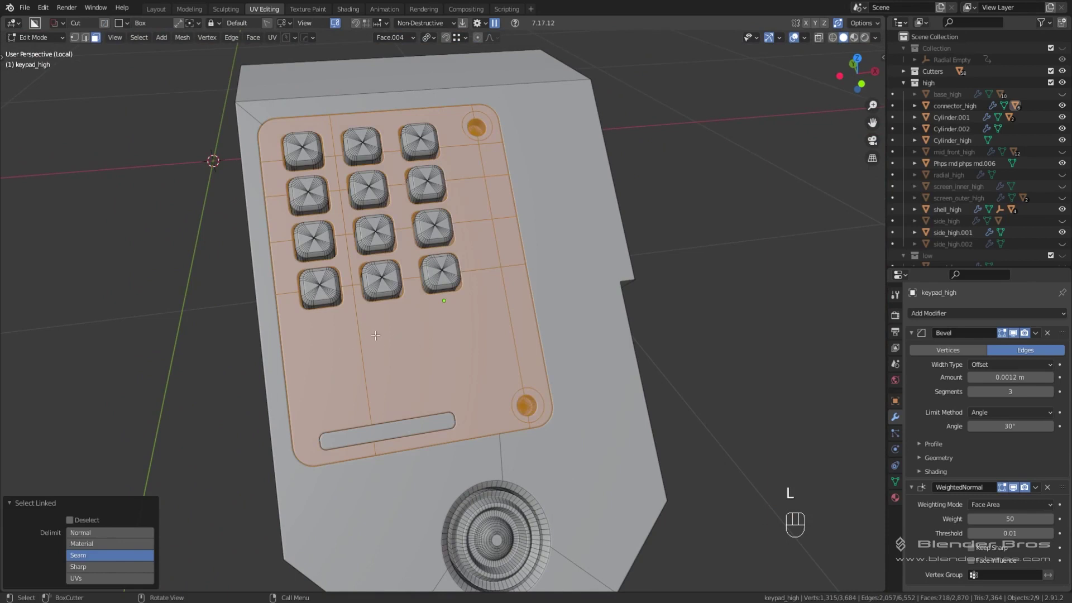
key("p")
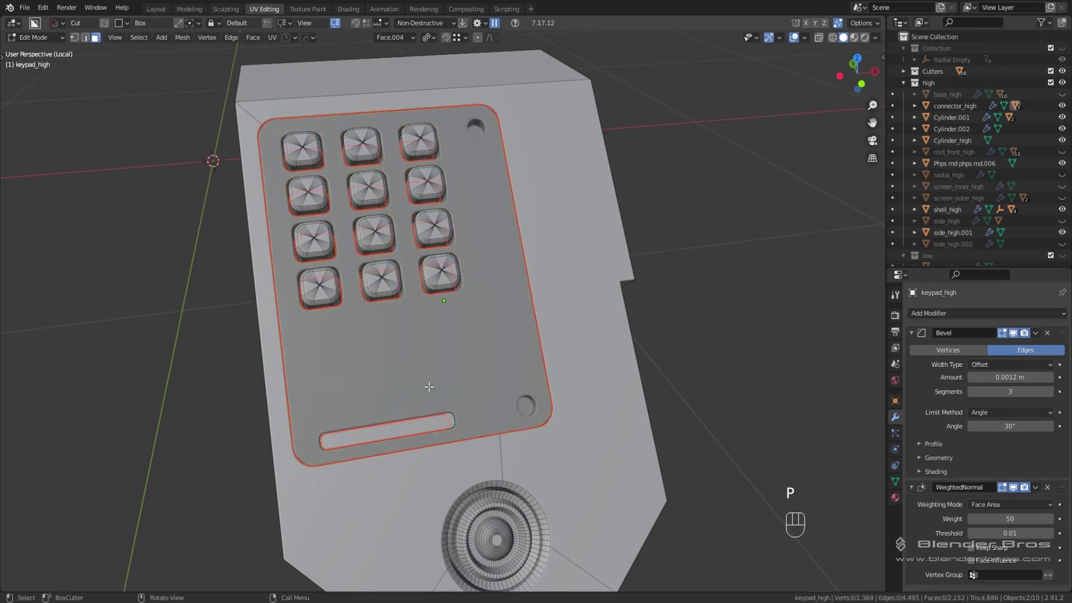
key("Tab")
left_click(442, 340)
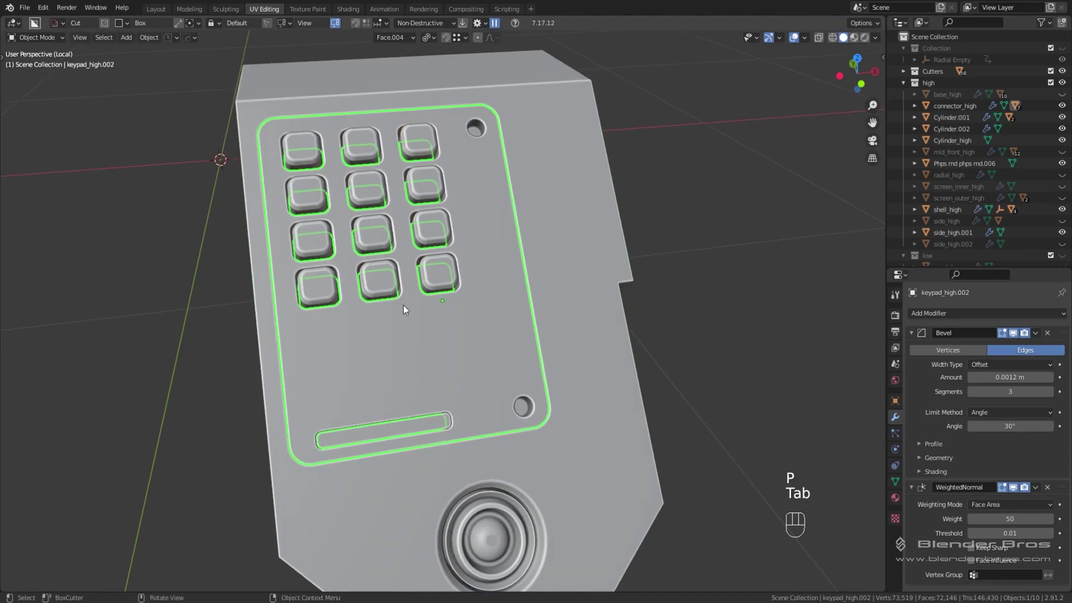
Leave local view so keypad_high.002 sits among the rest of the device again.
key("KP_Divide")
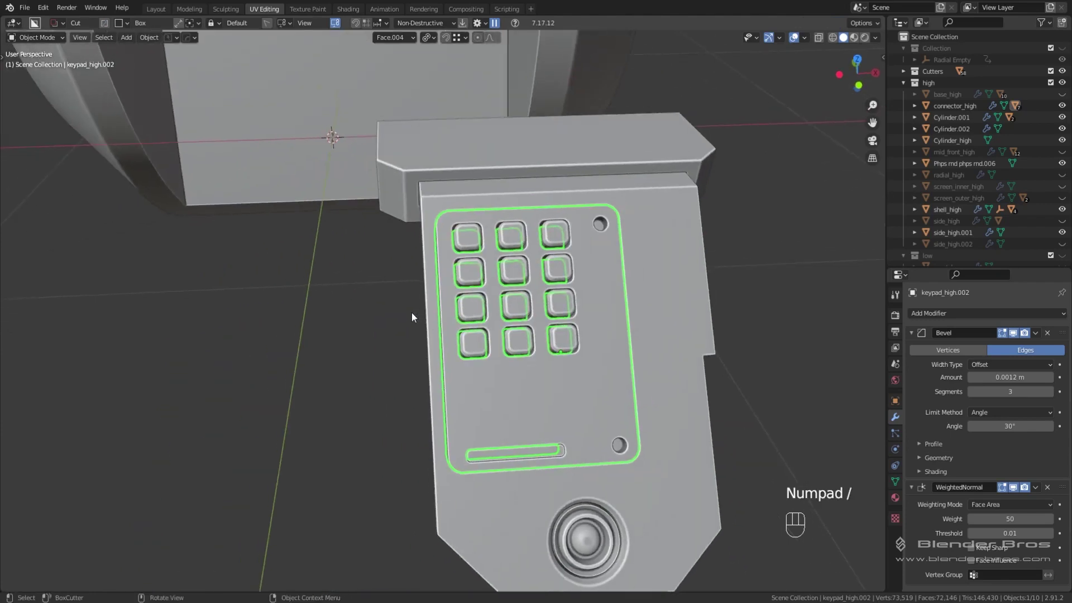
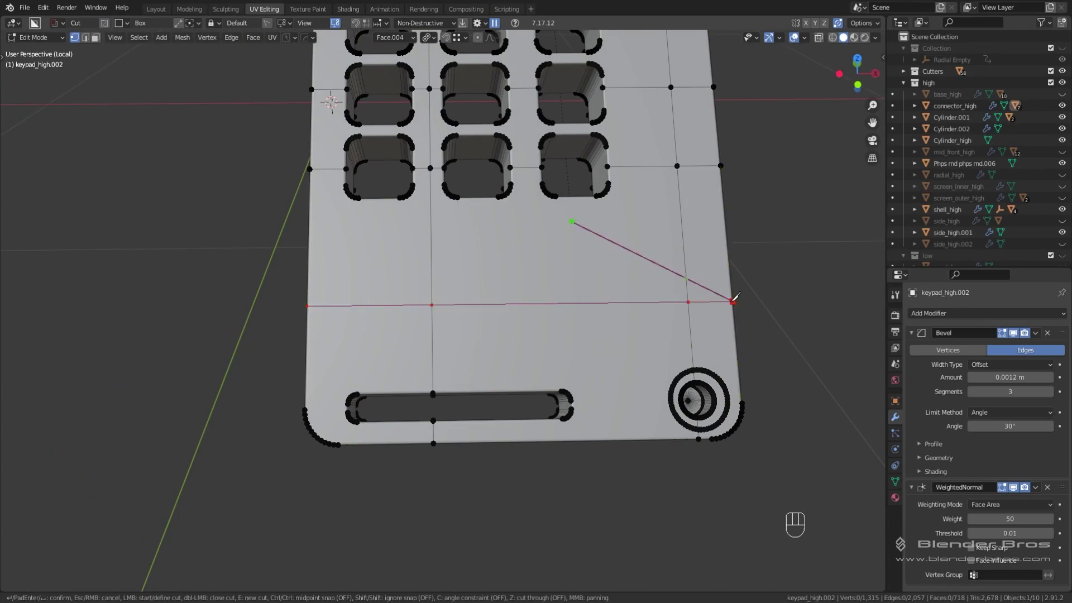
Confirm the knife cut, triangulate the plate and inspect the slot corner up close.
middle_click(604, 355)
key("a")
key("ctrl+t")
middle_click(485, 358)
left_click_drag(436, 419, 444, 400)
left_click_drag(377, 457, 410, 390)
key("Tab")
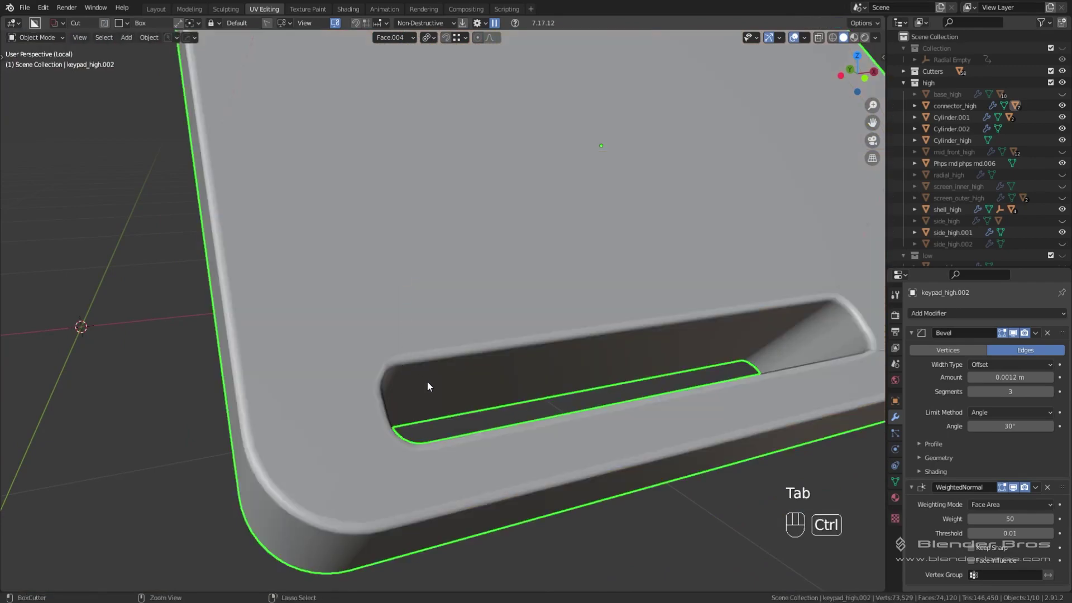
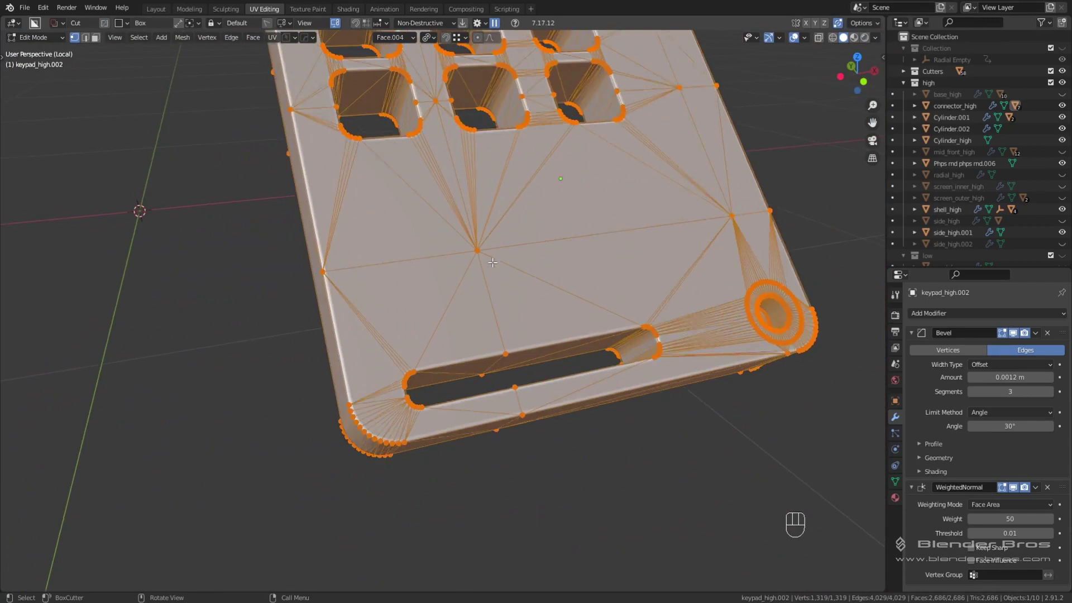
Undo, slide the new edge loop along the lower plate, then triangulate the whole plate mesh.
left_click_drag(490, 260, 477, 275)
key("ctrl+z")
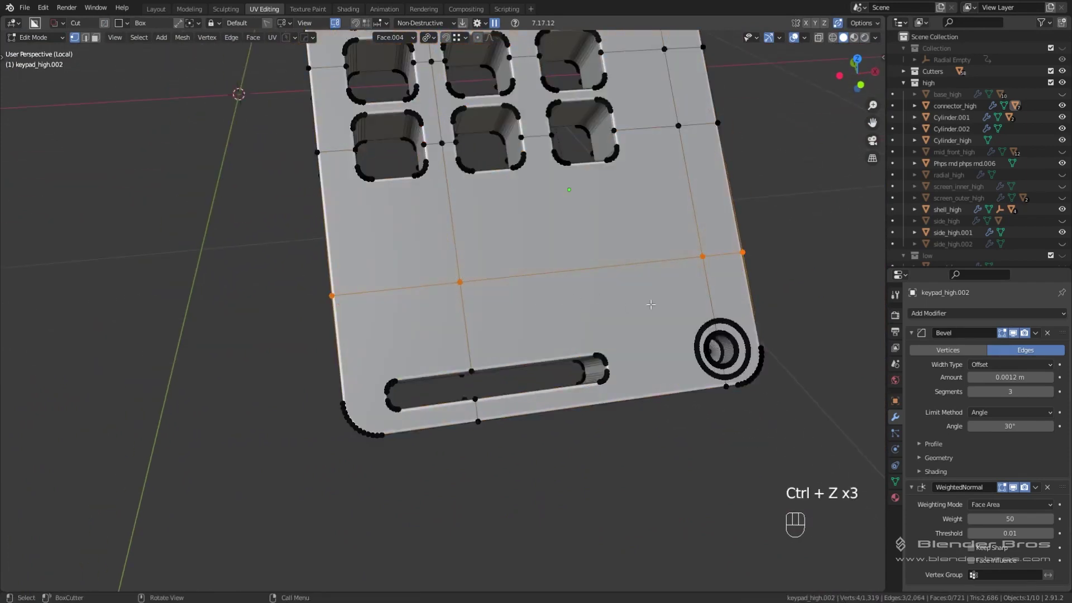
key("g")
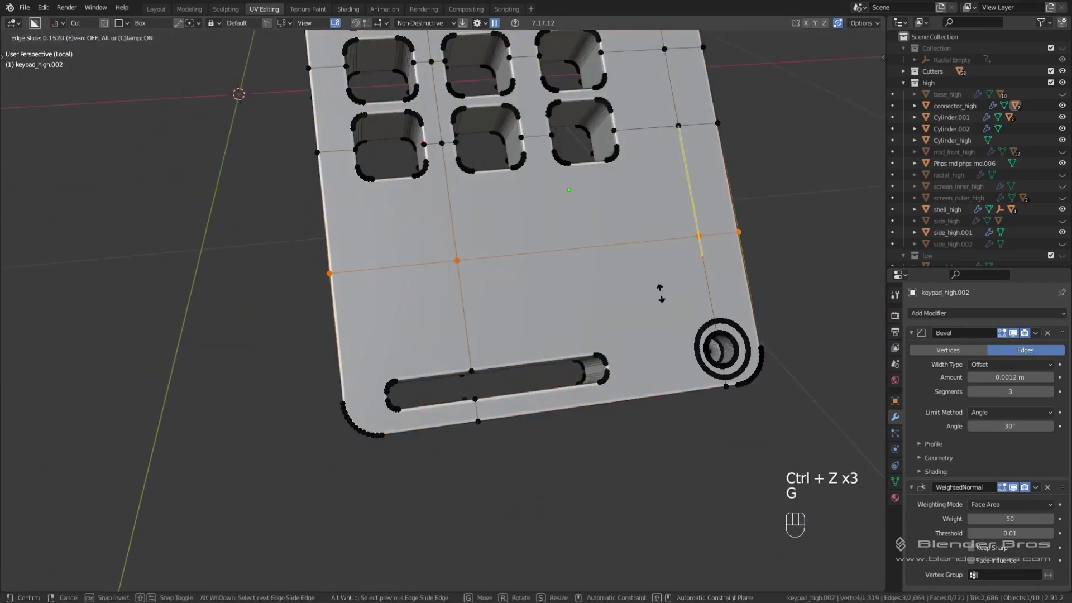
key("ctrl+b")
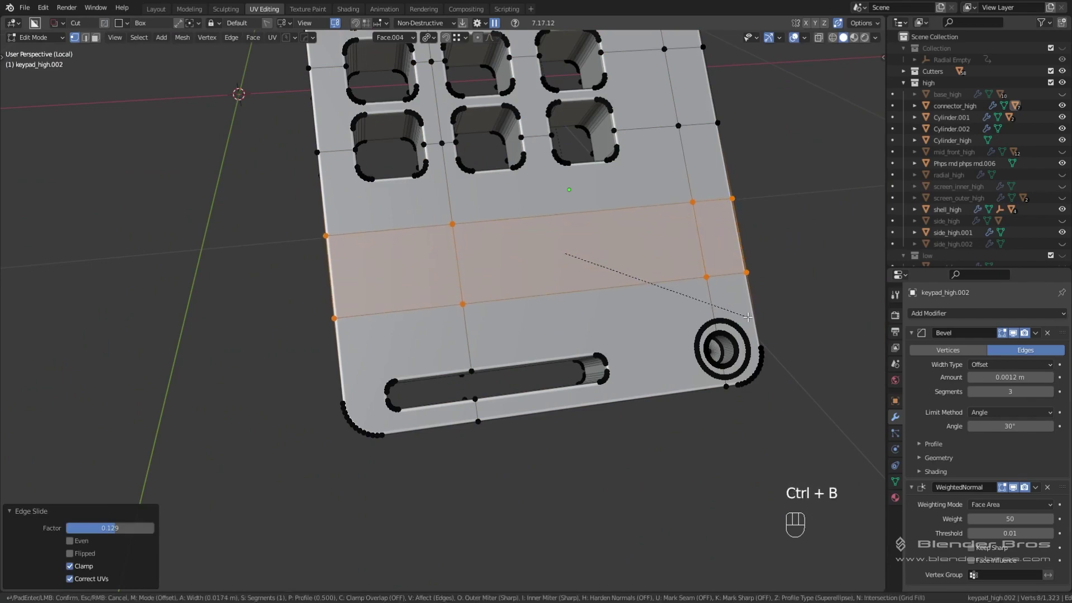
key("a")
key("ctrl+t")
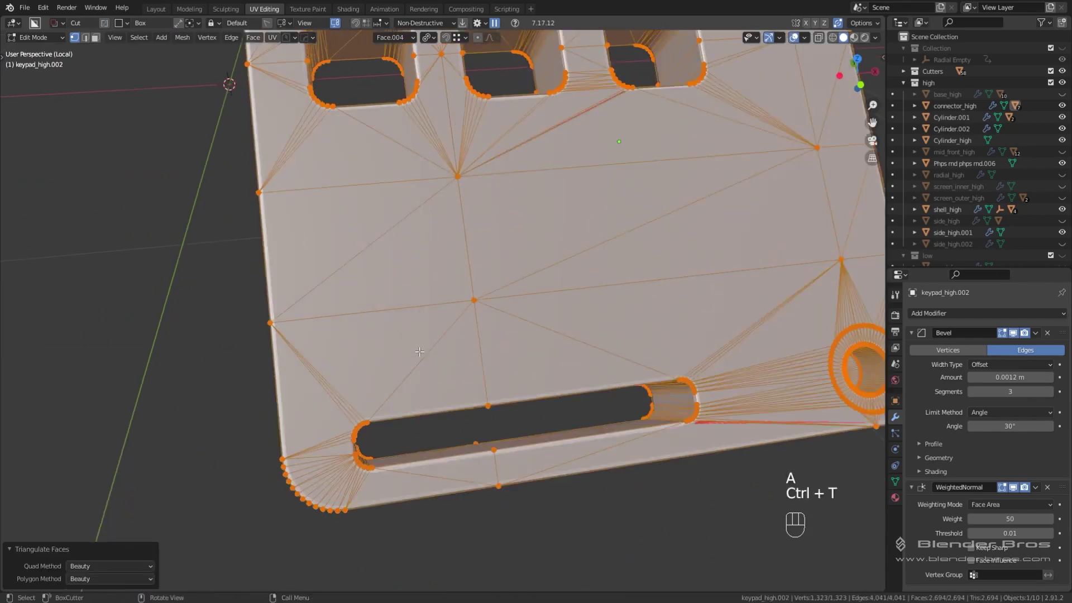
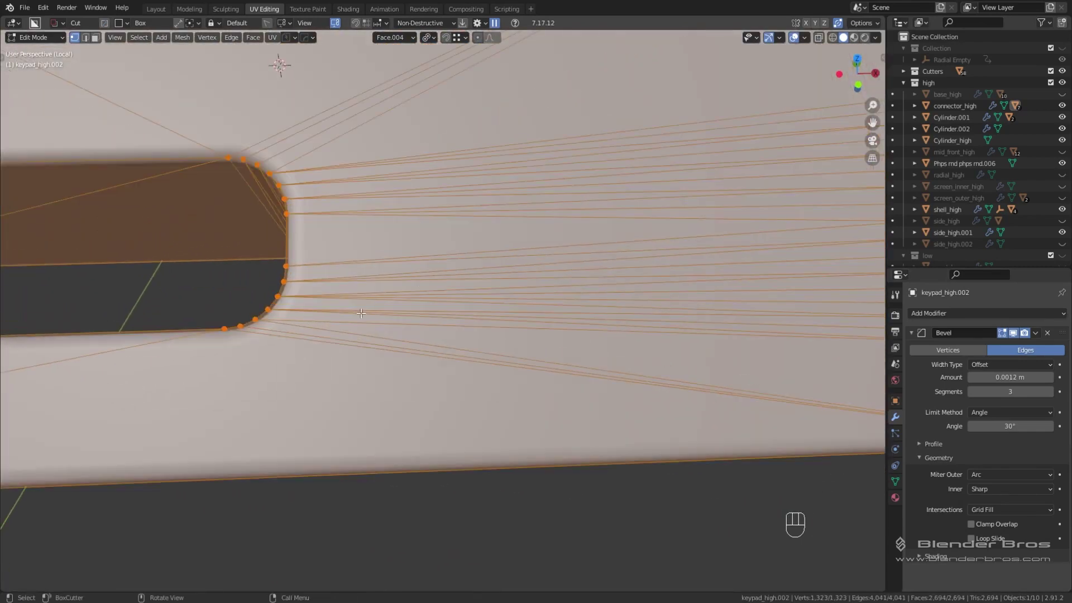
Undo the triangulation and knife a new edge down to the plate's bottom edge, then triangulate to check.
key("ctrl+z")
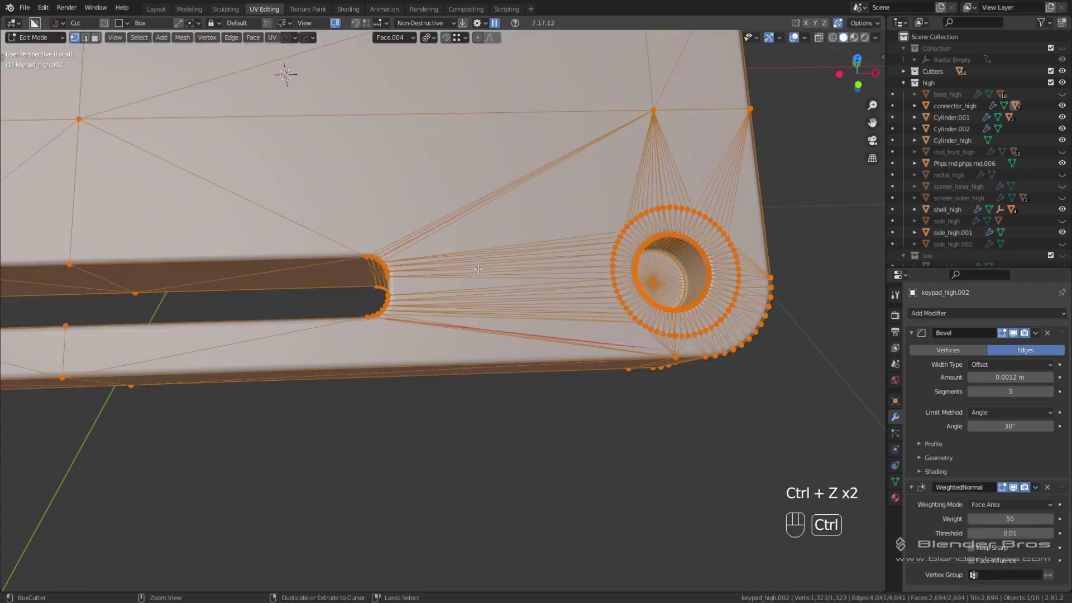
middle_click(486, 259)
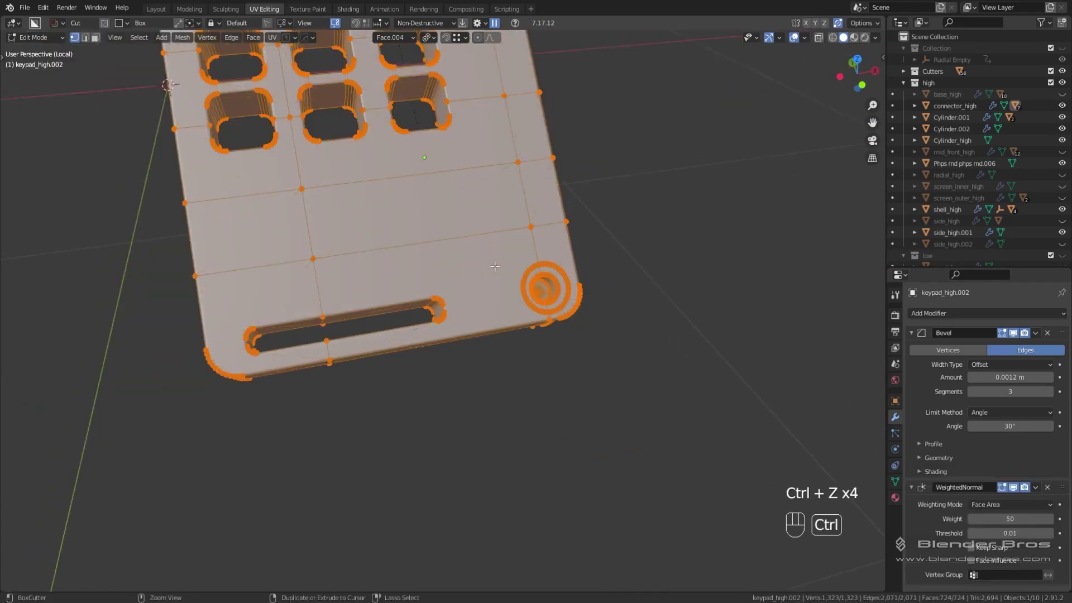
middle_click(498, 268)
key("k")
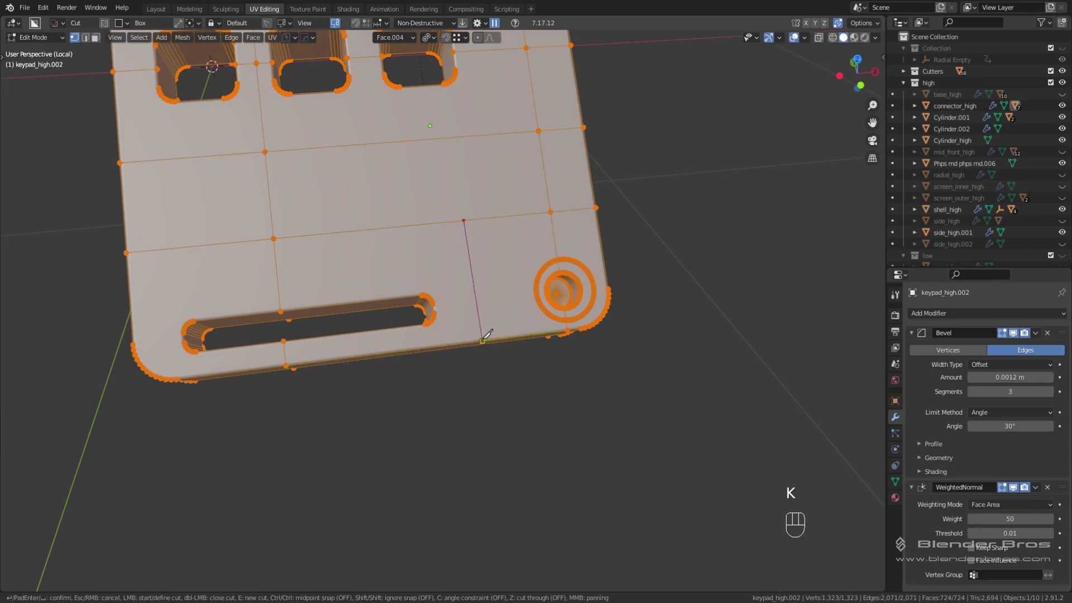
key("a")
key("ctrl+t")
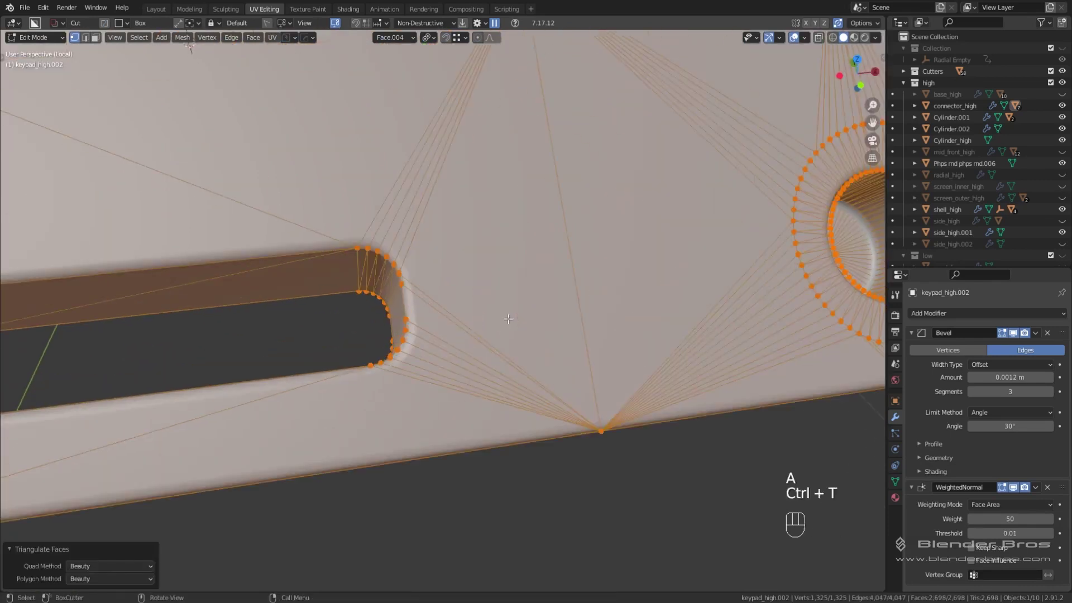
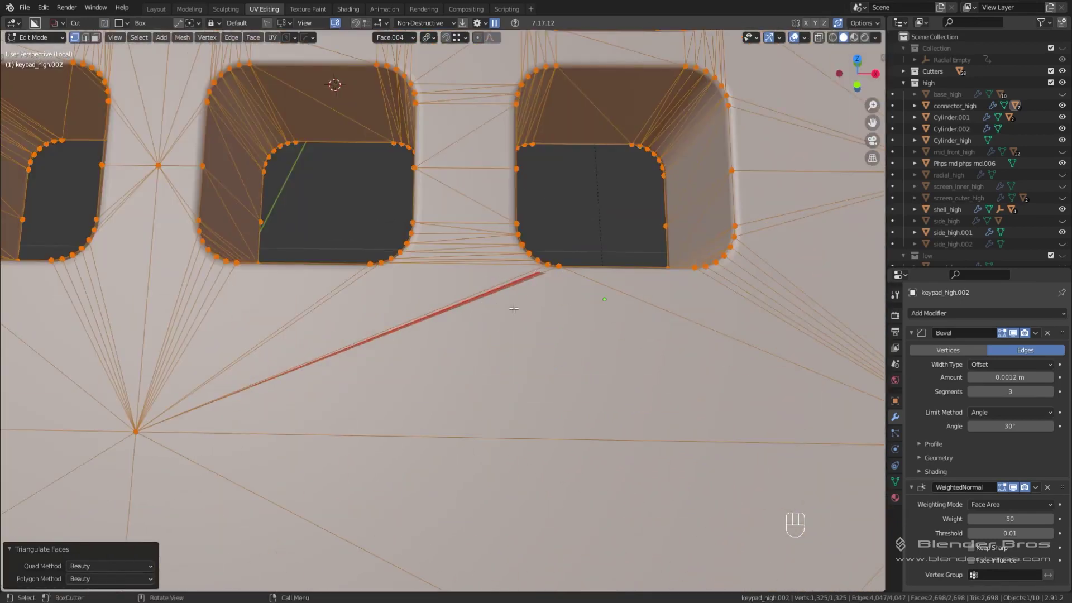
Inspect the triangles around the key holes, revert the plate to quads and look straight down on it.
middle_click(591, 418)
key("a")
key("ctrl+t")
left_click_drag(624, 487, 555, 403)
middle_click(515, 403)
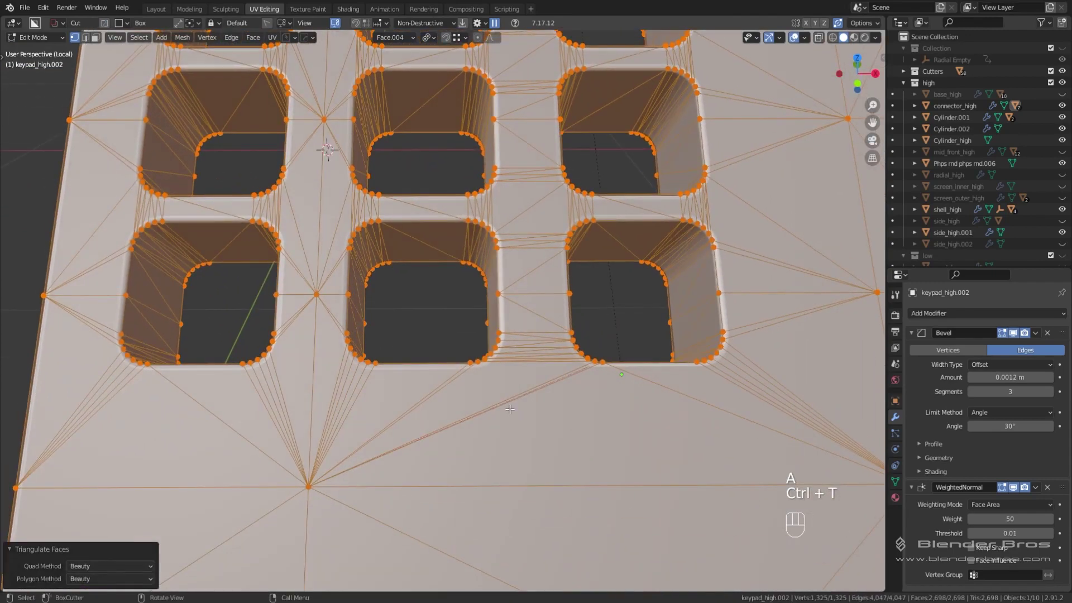
key("ctrl+z")
key("KP_7")
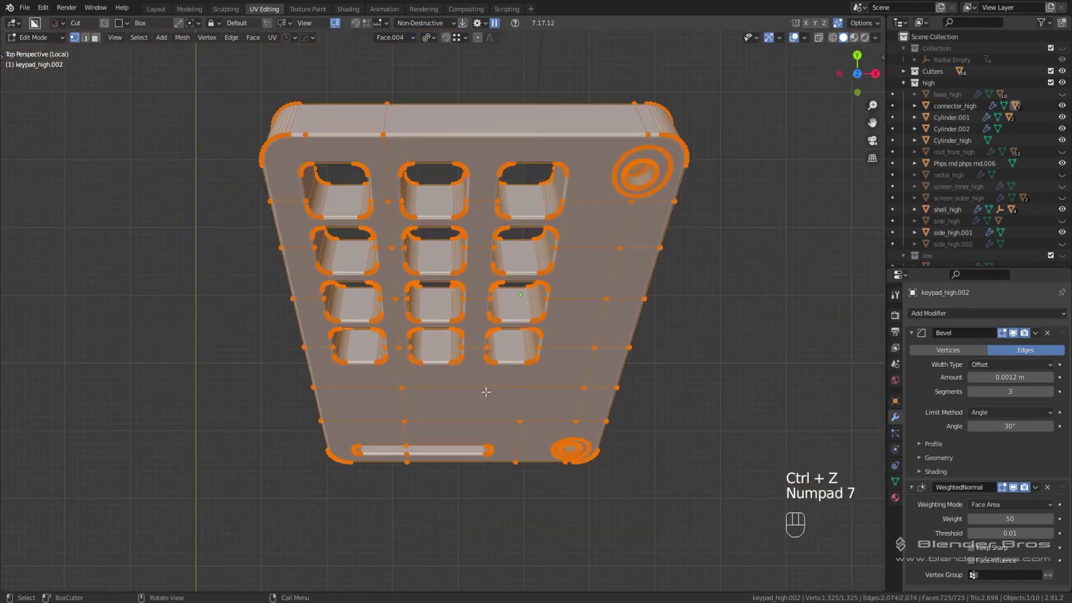
From a flat top view, start a vertical knife cut from the plate's top edge toward the slot.
middle_click(482, 282)
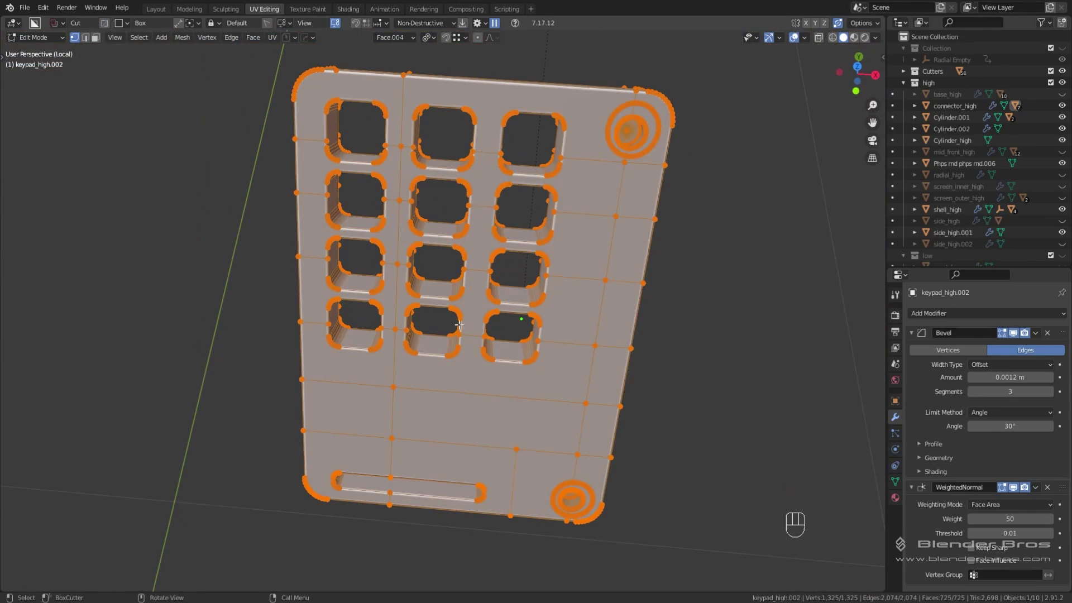
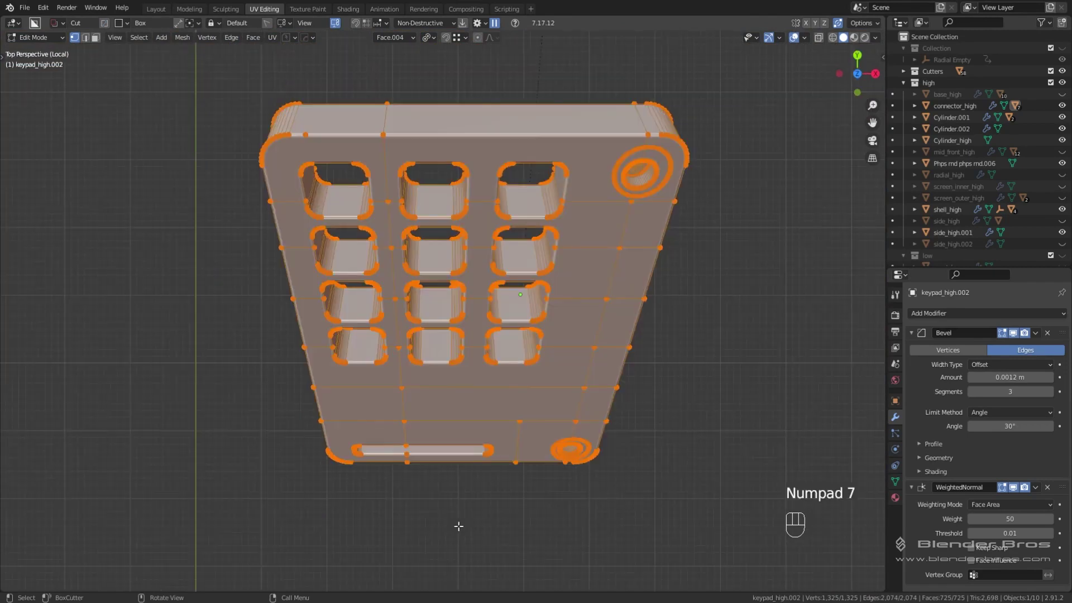
key("KP_5")
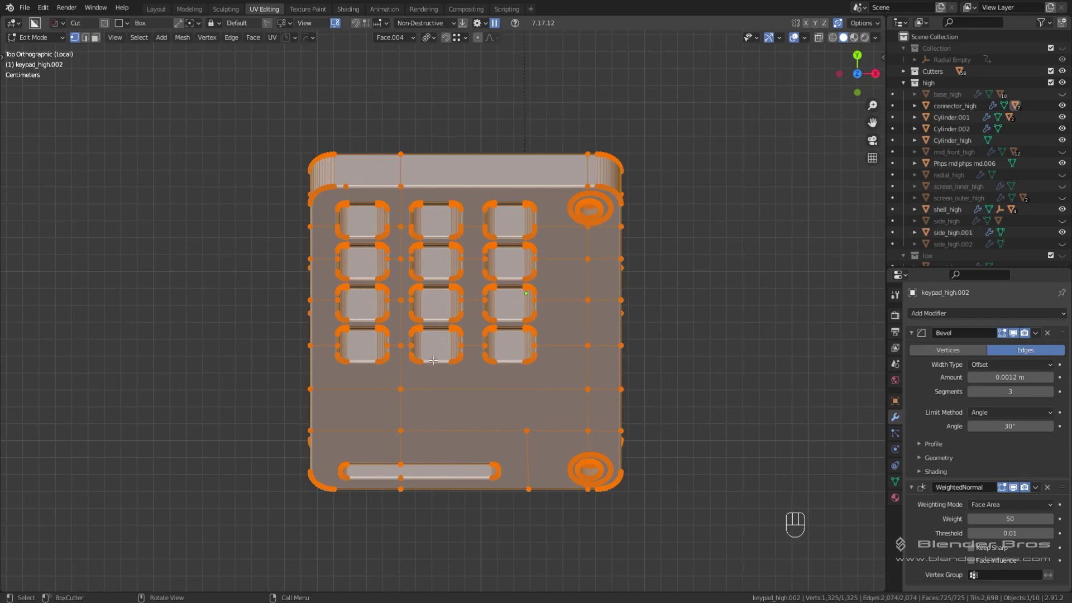
key("k")
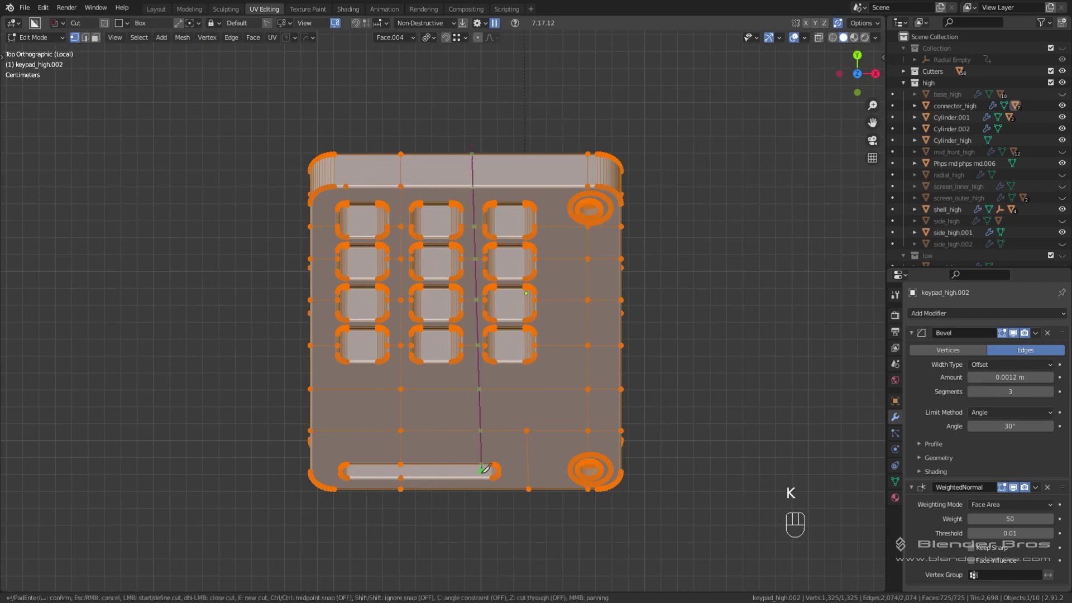
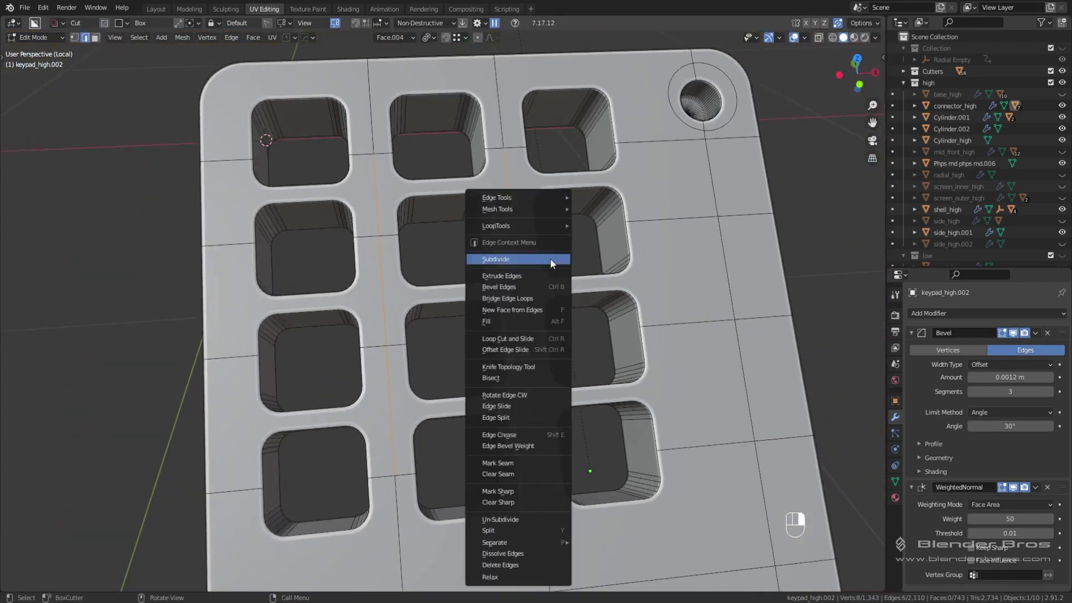
Subdivide the chosen edges, undo a dissolve and bring up the delete options to clean up faces.
key("Tab")
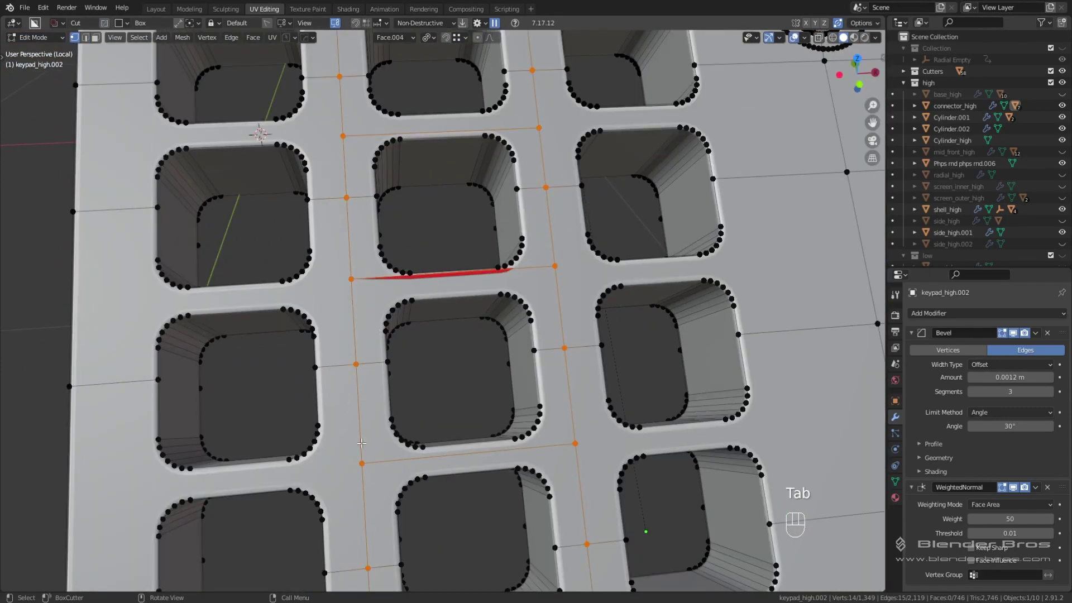
key("Tab")
key("ctrl+x")
key("Tab")
key("ctrl+z")
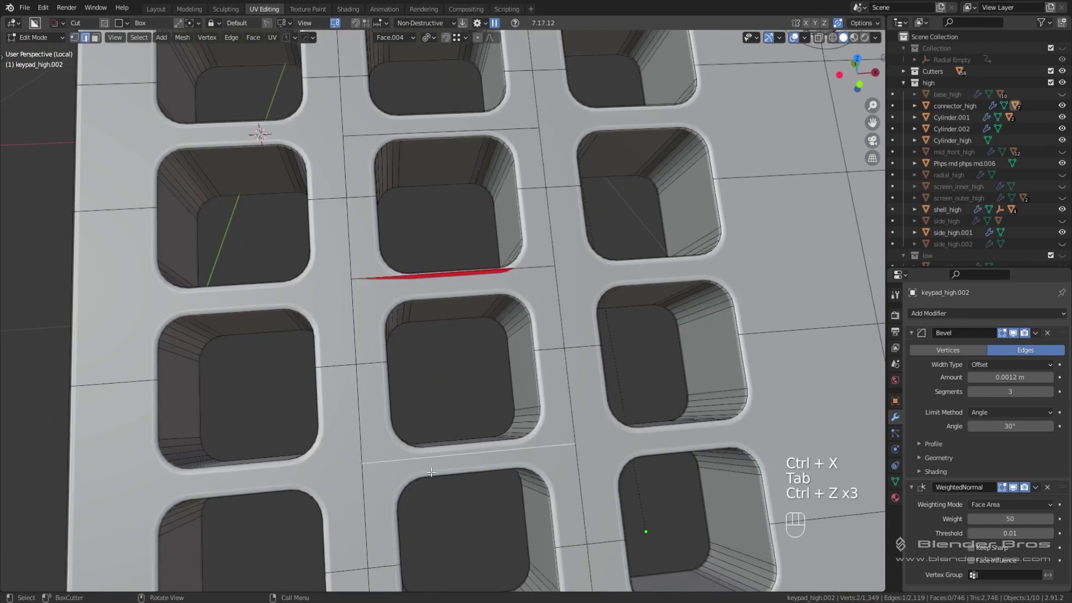
key("x")
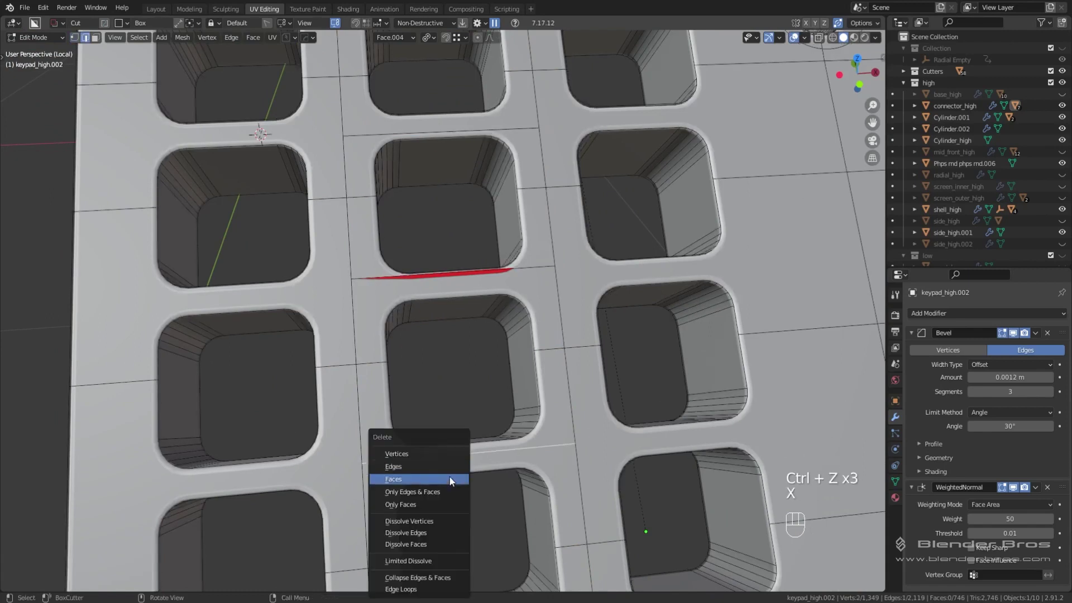
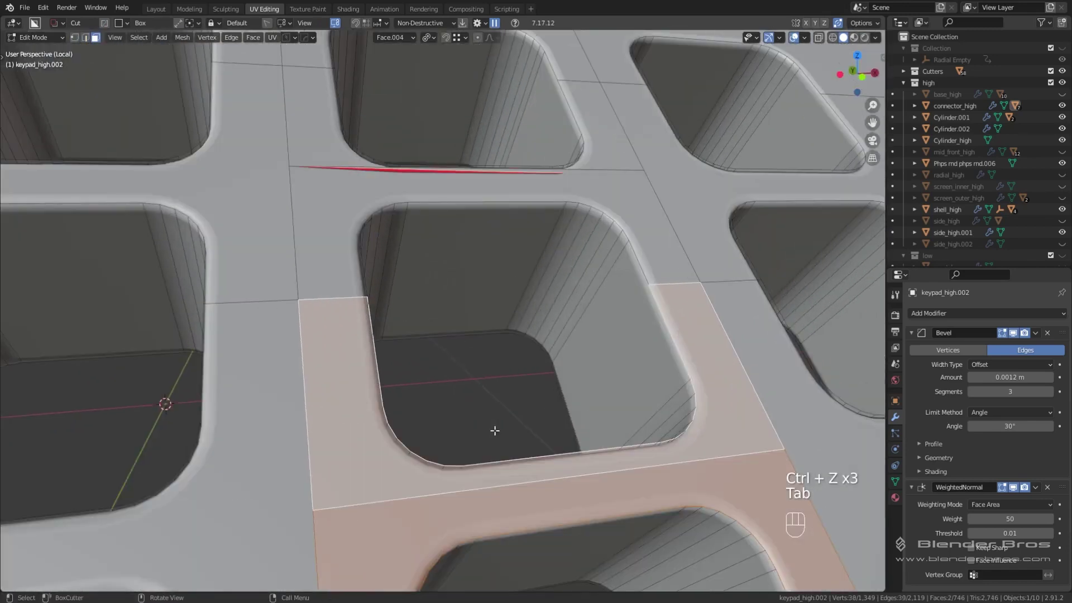
Fill the cleaned faces and review the key-hole area between edit and object mode.
key("f")
key("Tab")
middle_click(419, 443)
key("Tab")
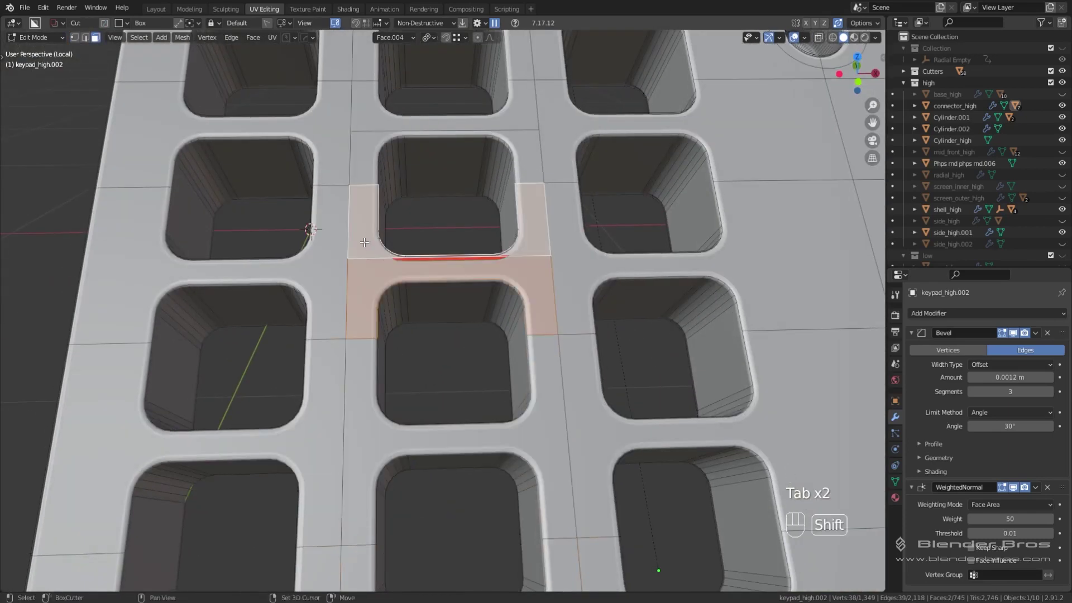
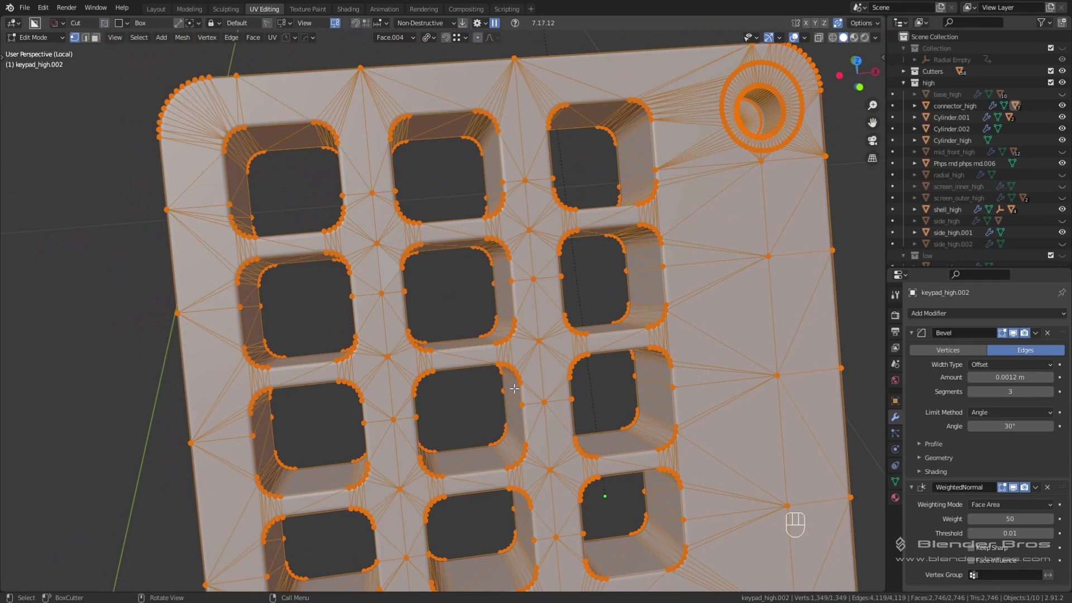
Leave edit mode on the plate and exit local view to show the whole device.
key("Tab")
left_click_drag(527, 289, 507, 264)
middle_click(501, 273)
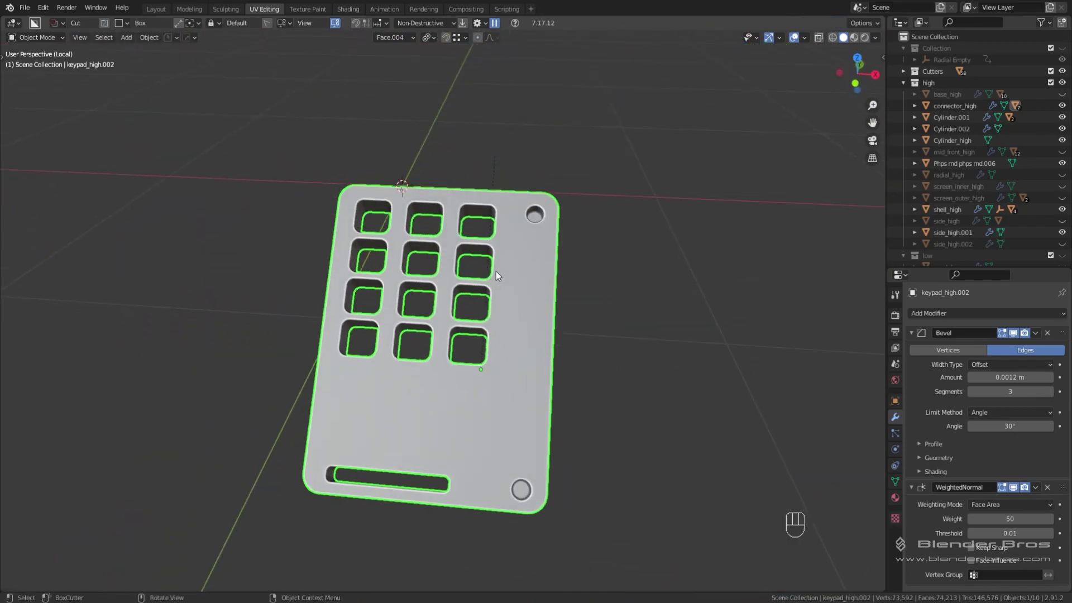
key("KP_Divide")
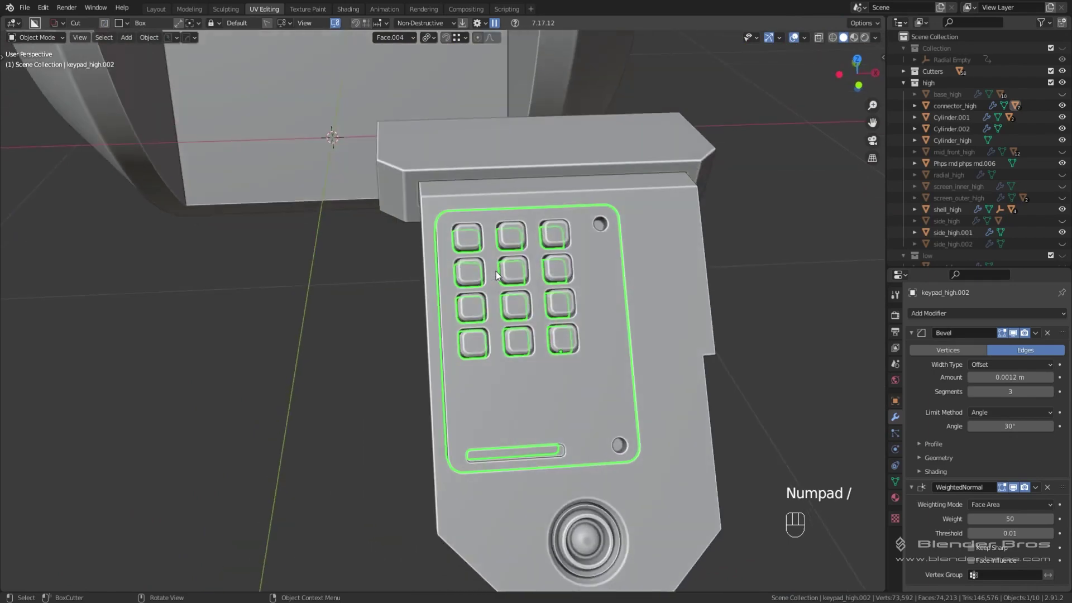
middle_click(614, 329)
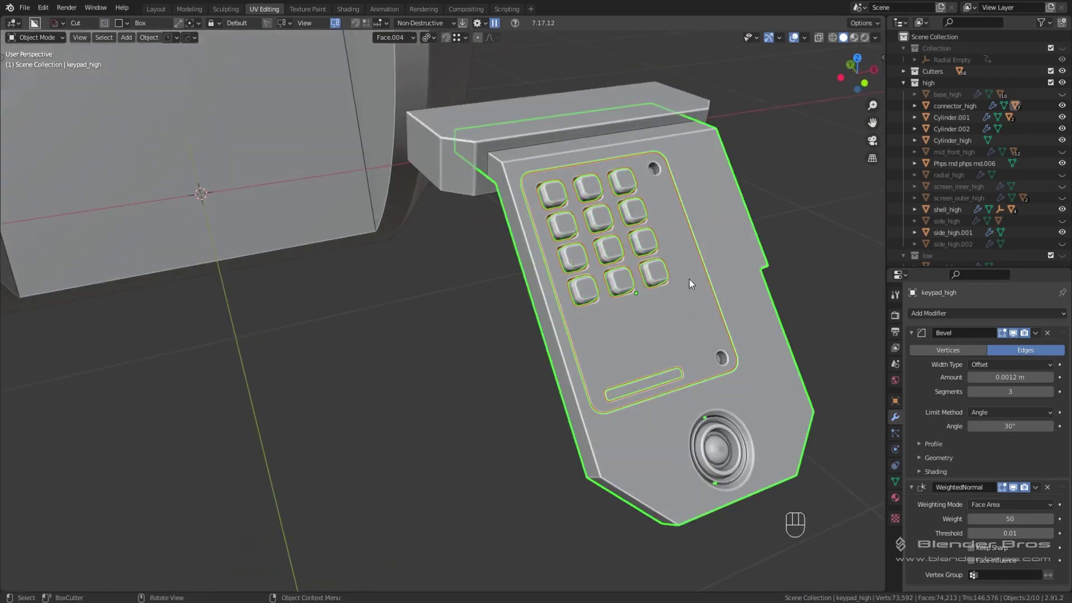
Select the keypad keys, orbit toward them and hide the selection.
left_click(695, 285)
middle_click(698, 284)
middle_click(656, 289)
key("h")
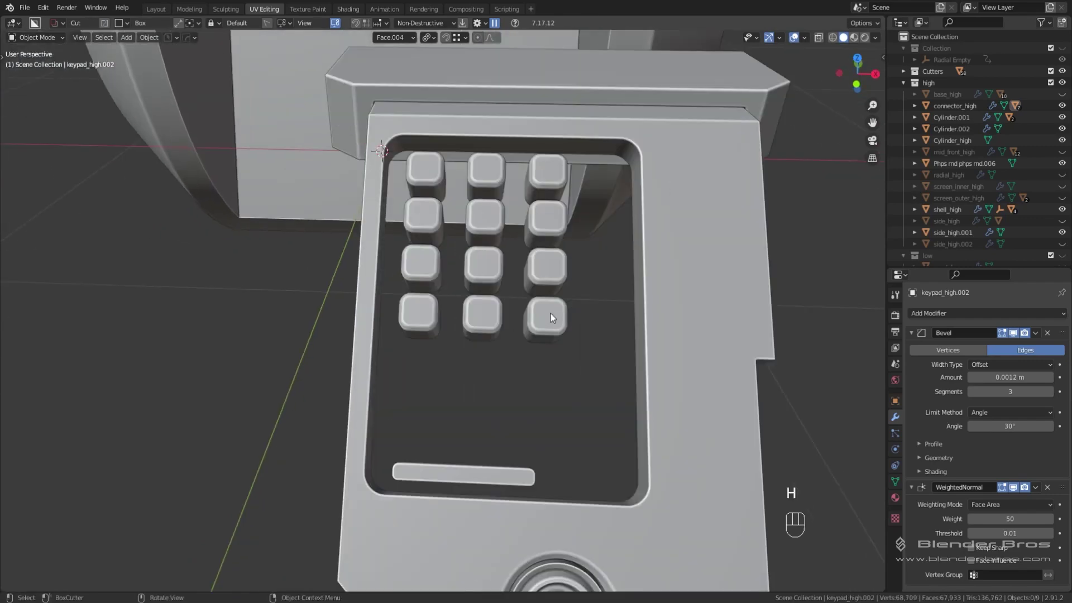
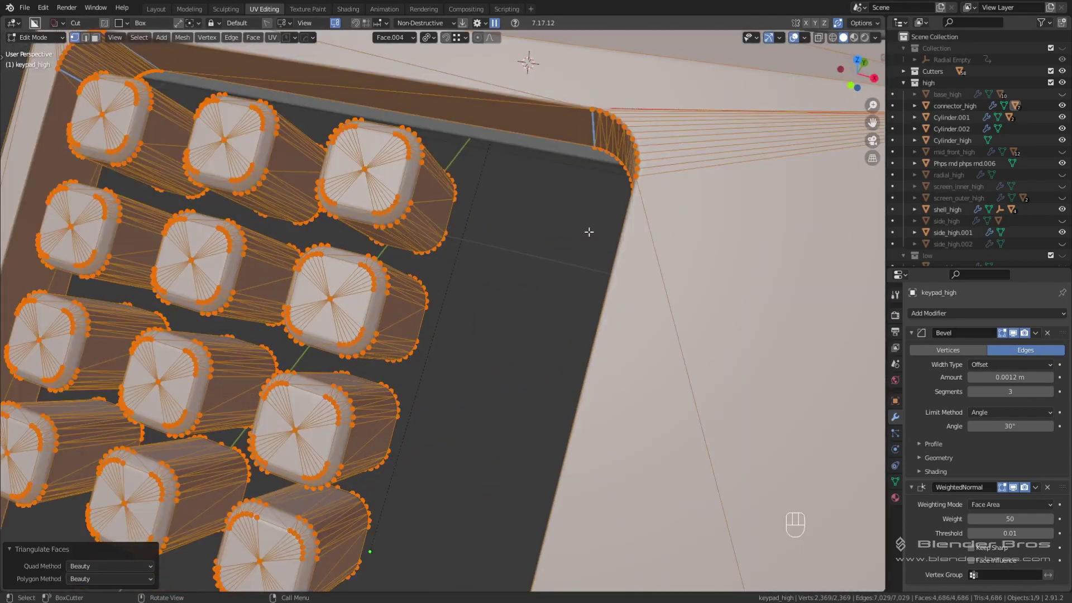
Revert the keys to quads, knife new edges into the plate from top view and test-triangulate, then undo.
key("ctrl+z")
left_click_drag(649, 219, 603, 246)
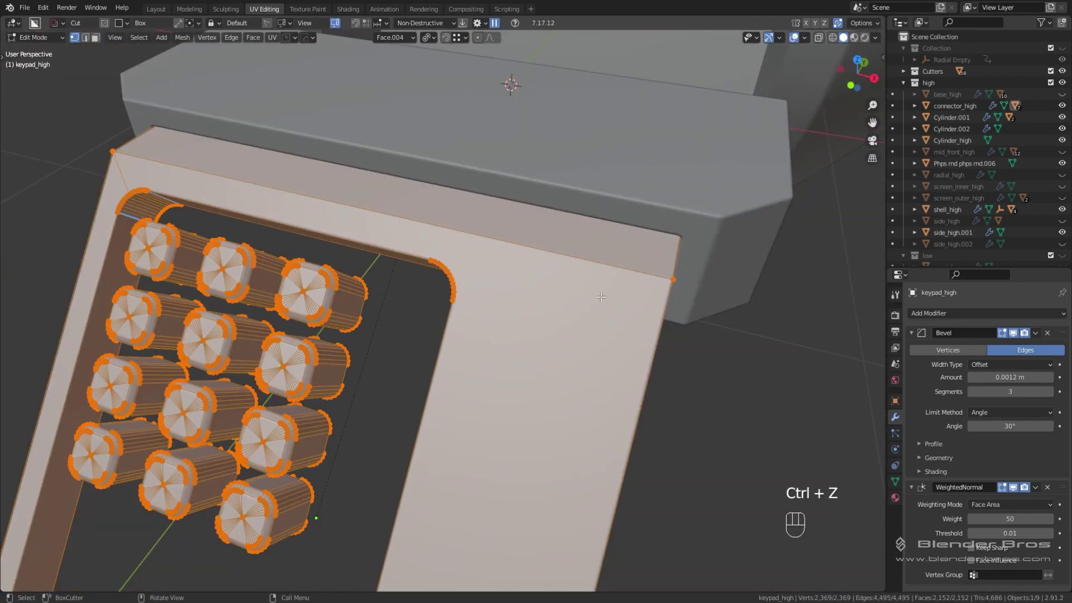
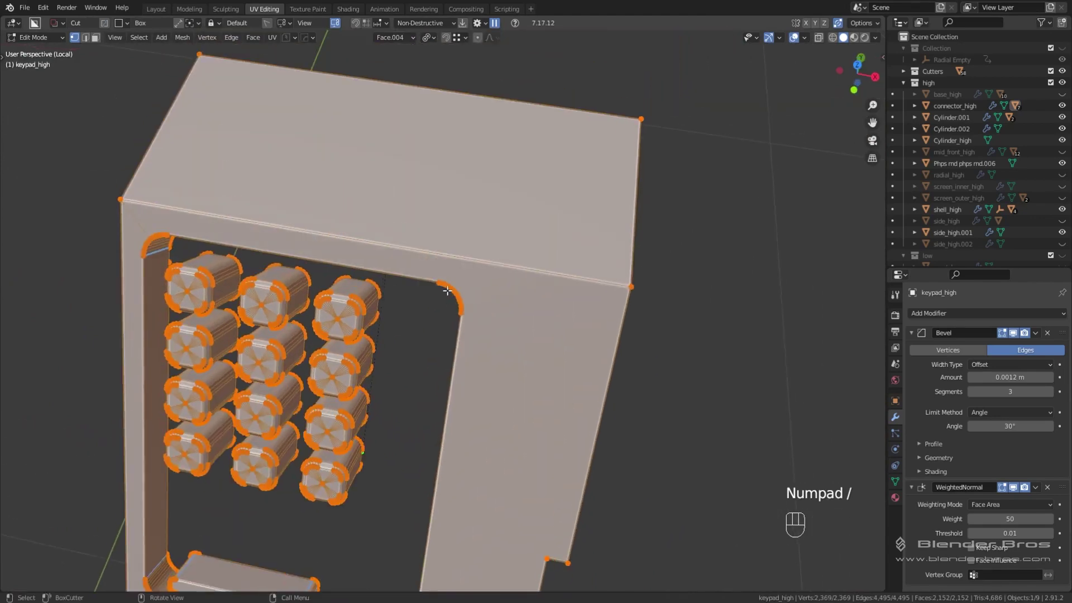
key("KP_7")
key("KP_5")
key("alt+a")
key("k")
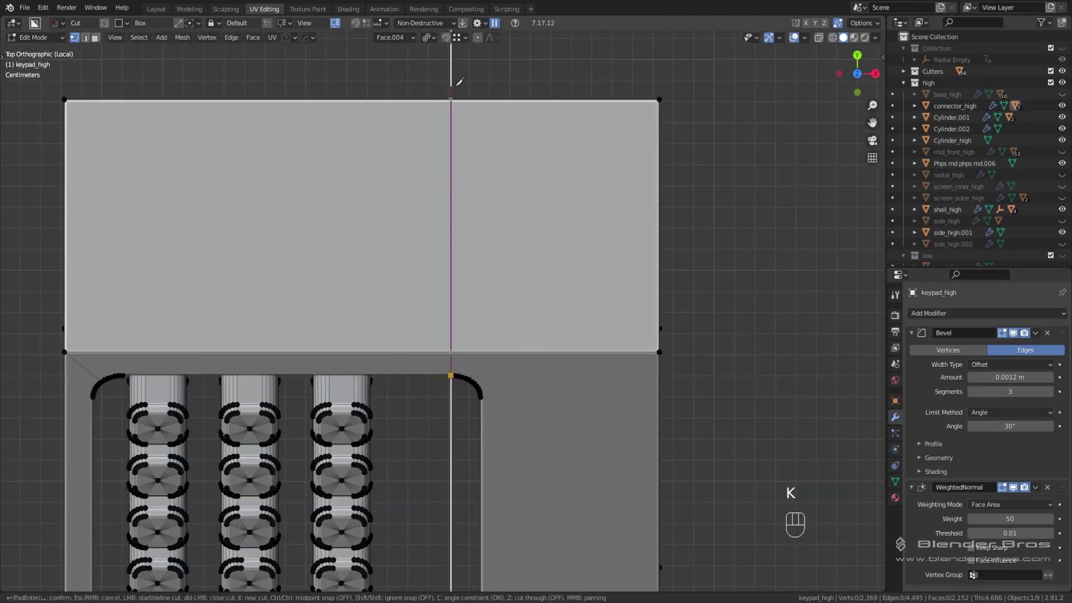
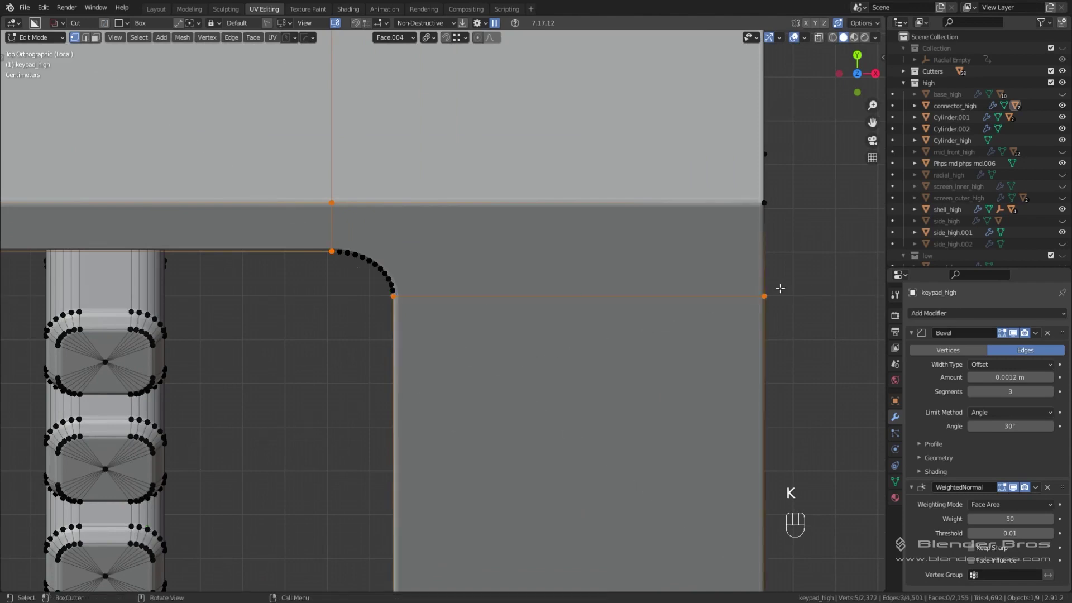
key("a")
key("ctrl+t")
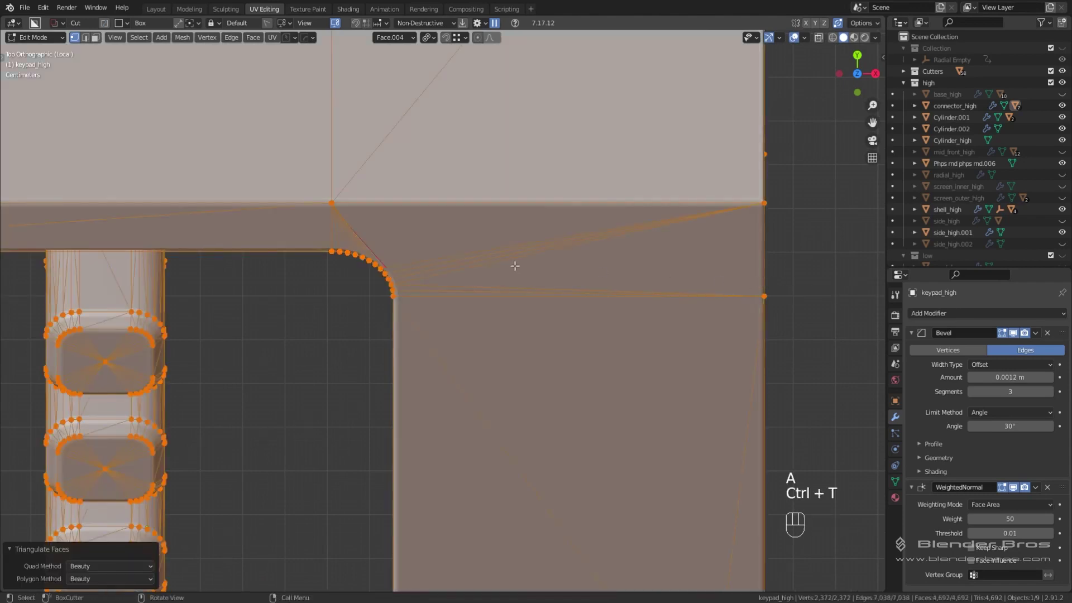
key("ctrl+z")
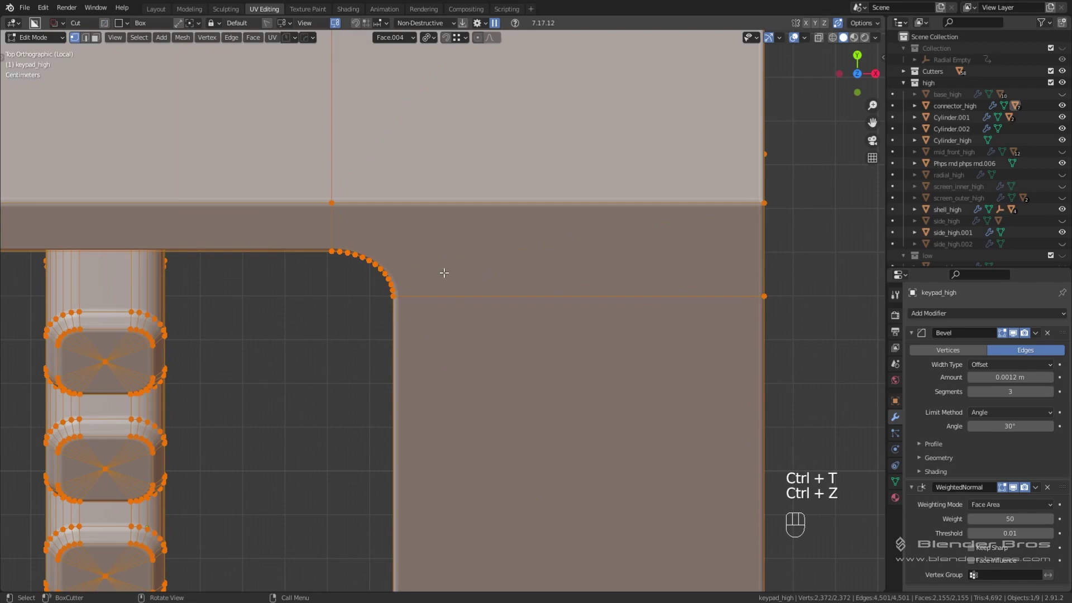
Knife another cut across the plate corner, triangulate and leave edit mode to inspect.
key("alt+a")
key("k")
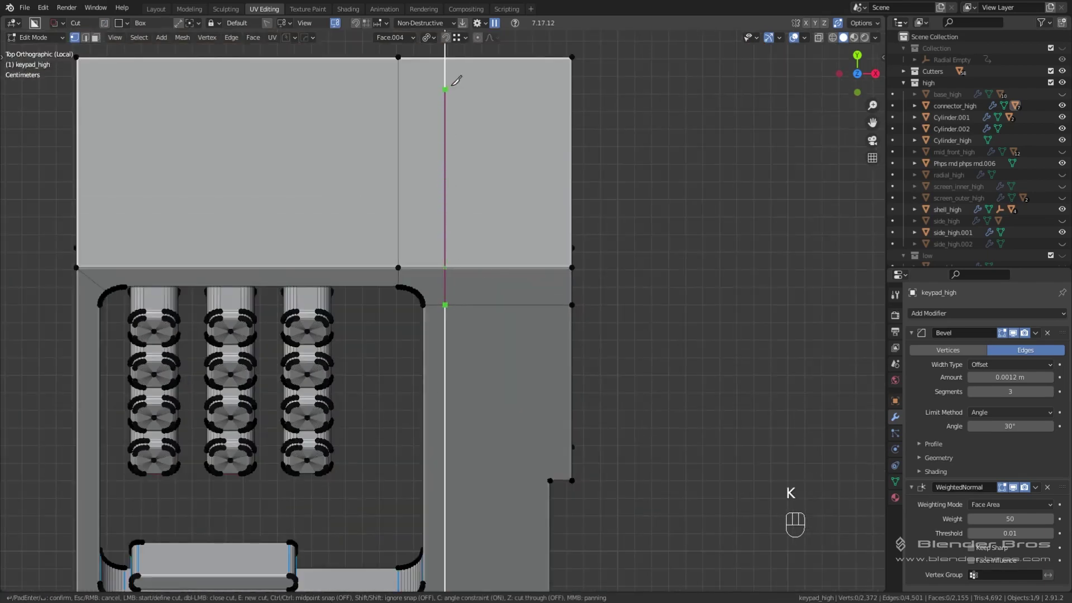
key("a")
key("ctrl+t")
key("Tab")
Save the file as triangulation_10 and return to a perspective view of the keypad.
left_click(944, 461)
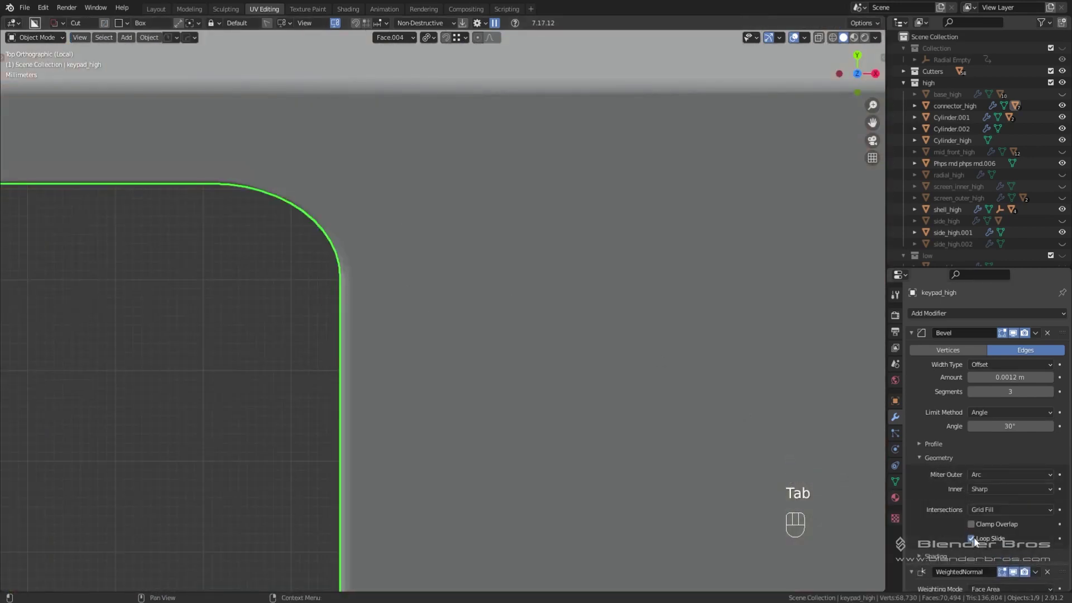
left_click(973, 543)
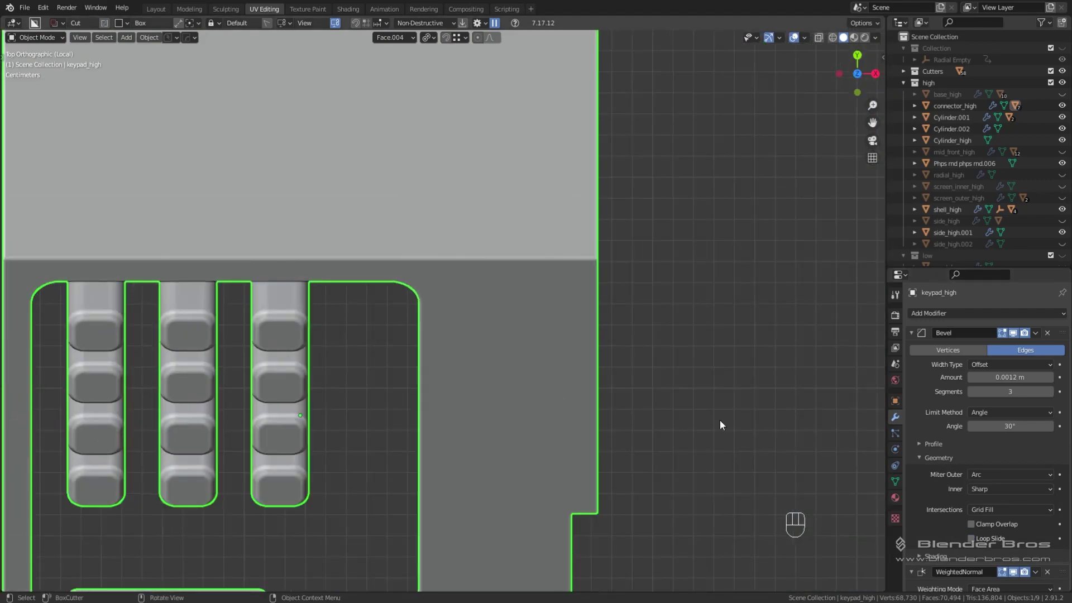
left_click(913, 337)
key("KP_5")
key("ctrl+z")
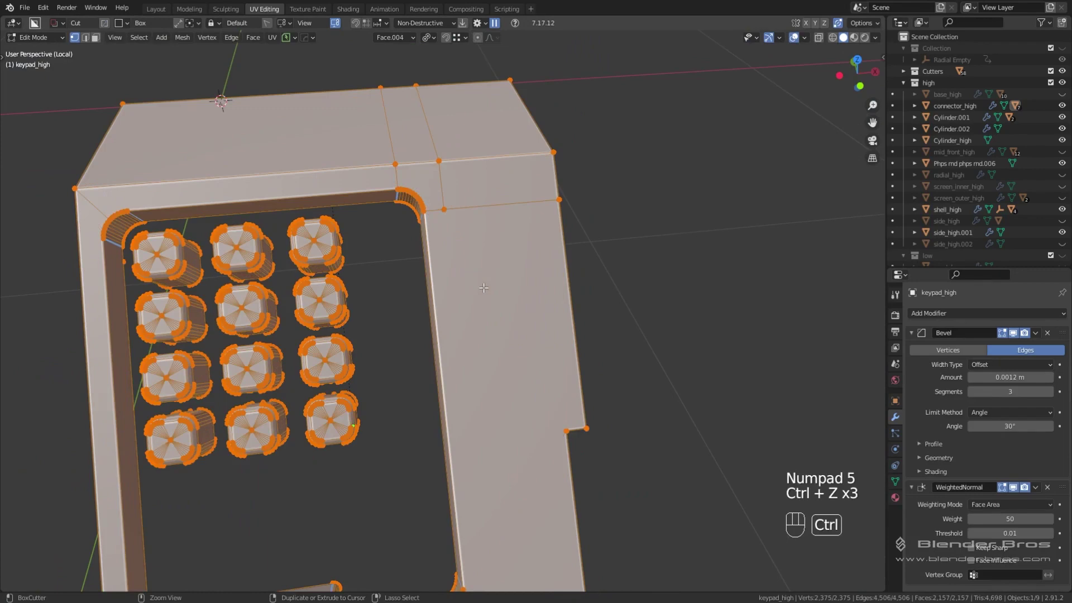
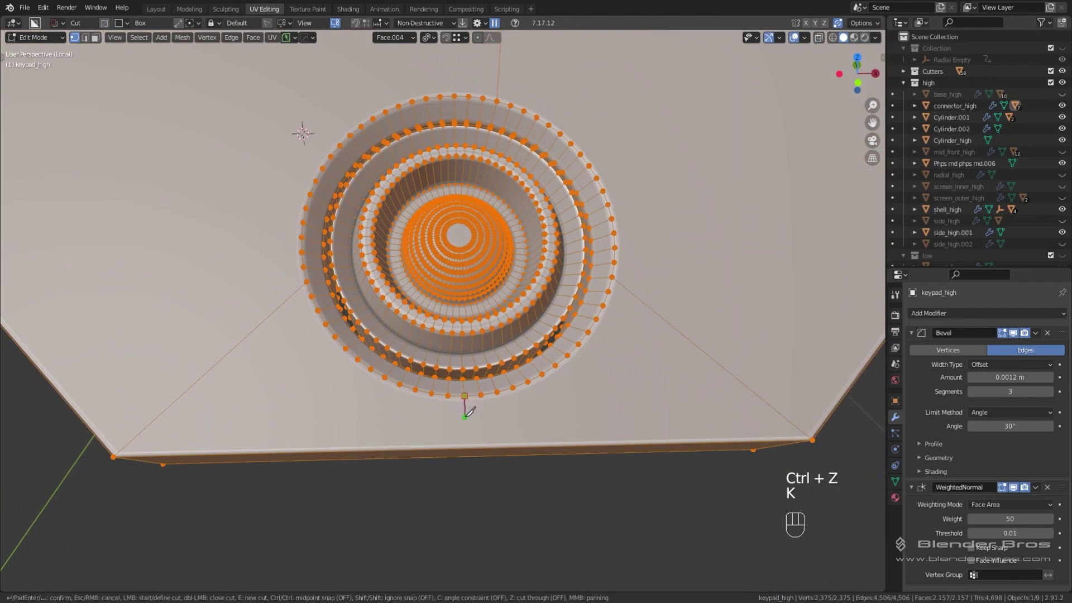
Knife two edges linking the dial hole's rim up to the slot opening.
left_click_drag(470, 339, 468, 365)
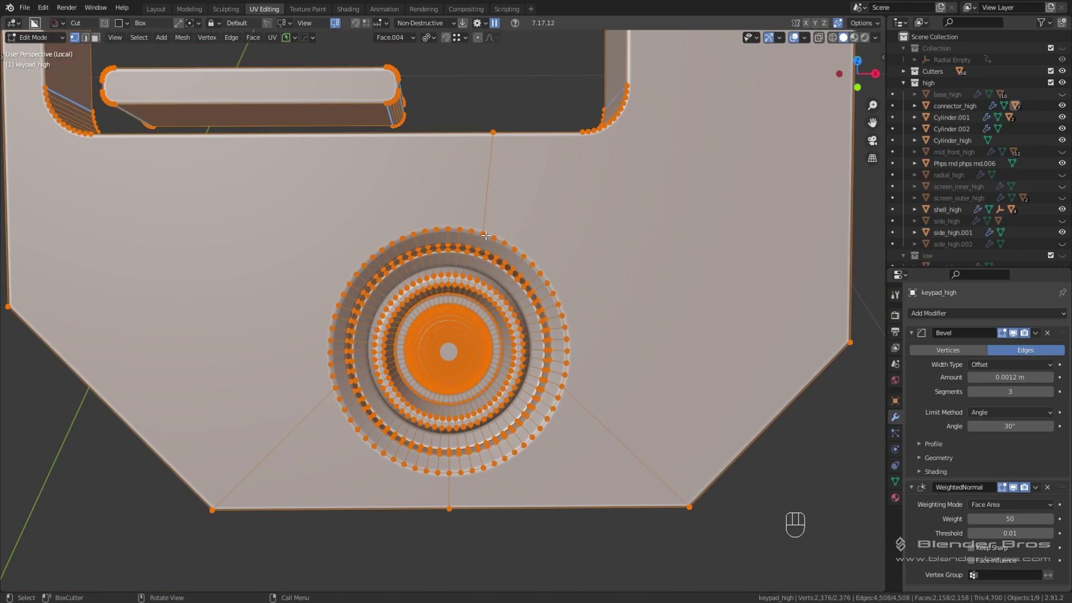
left_click_drag(469, 260, 465, 307)
key("k")
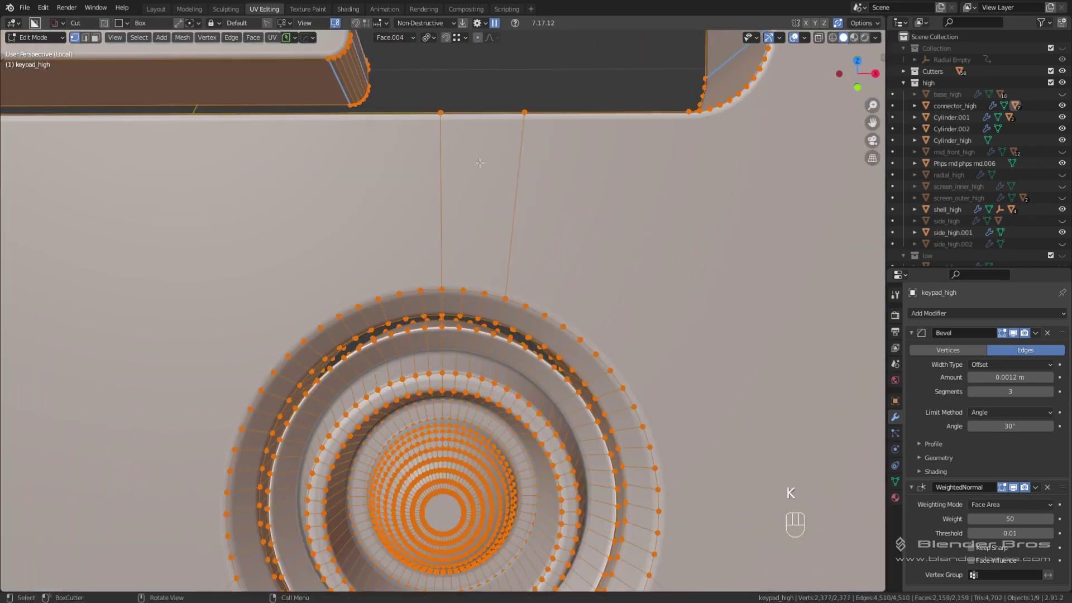
key("Tab")
Select the whole keypad mesh and triangulate it to check the shading.
key("ctrl+x")
key("a")
key("ctrl+t")
middle_click(534, 338)
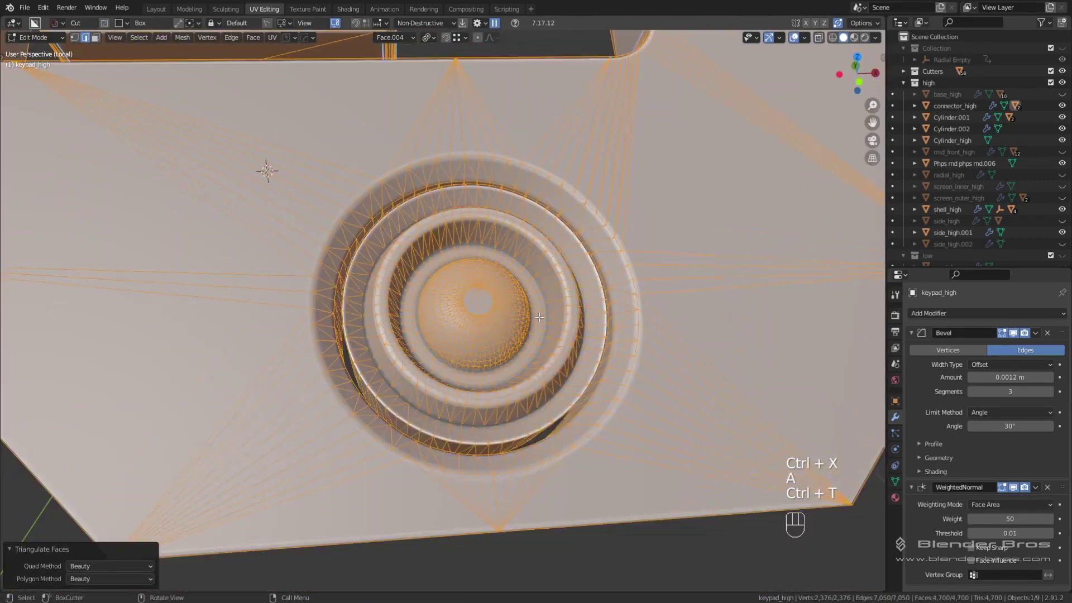
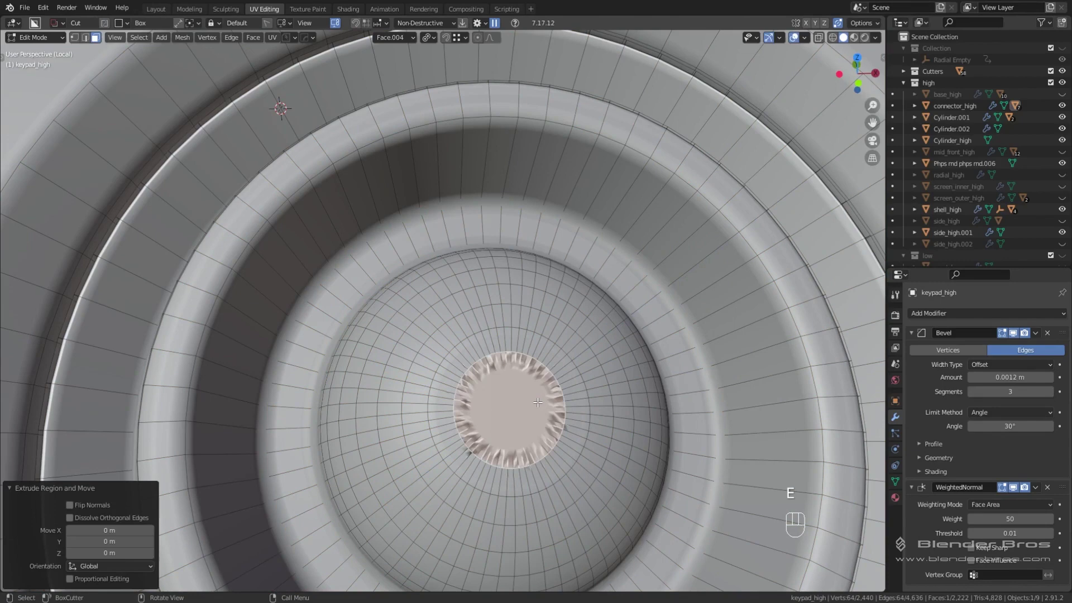
Scale the dial's inner ring to a single centre point and triangulate the plate.
key("s")
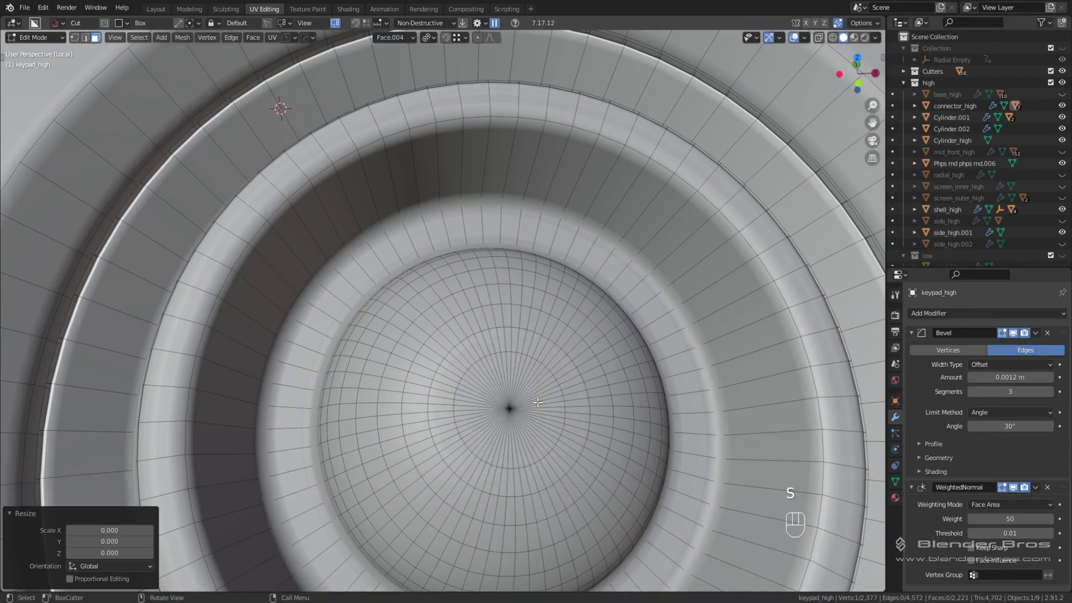
middle_click(534, 277)
key("a")
key("ctrl+t")
Orbit around the plate to inspect the dial and slot, then undo back to untriangulated faces.
left_click_drag(403, 282, 437, 294)
left_click_drag(439, 296, 565, 297)
left_click_drag(565, 294, 532, 331)
middle_click(531, 390)
key("Tab")
left_click_drag(514, 281, 526, 275)
key("ctrl+z")
middle_click(378, 234)
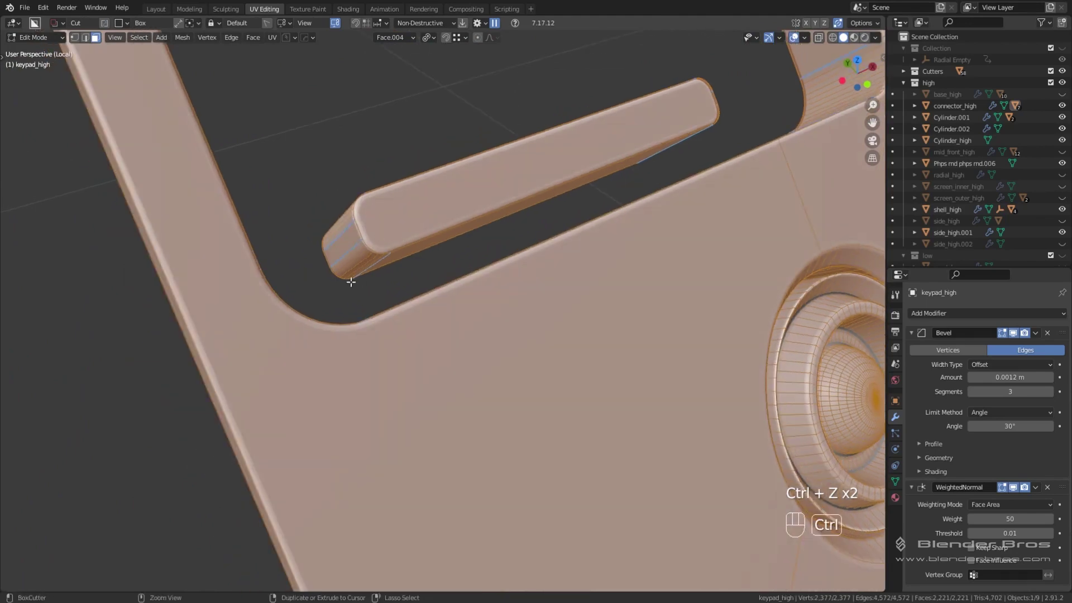
Preview triangulation, then knife cuts from the slot's left rounded corner to the plate's side and bottom edges.
key("ctrl+t")
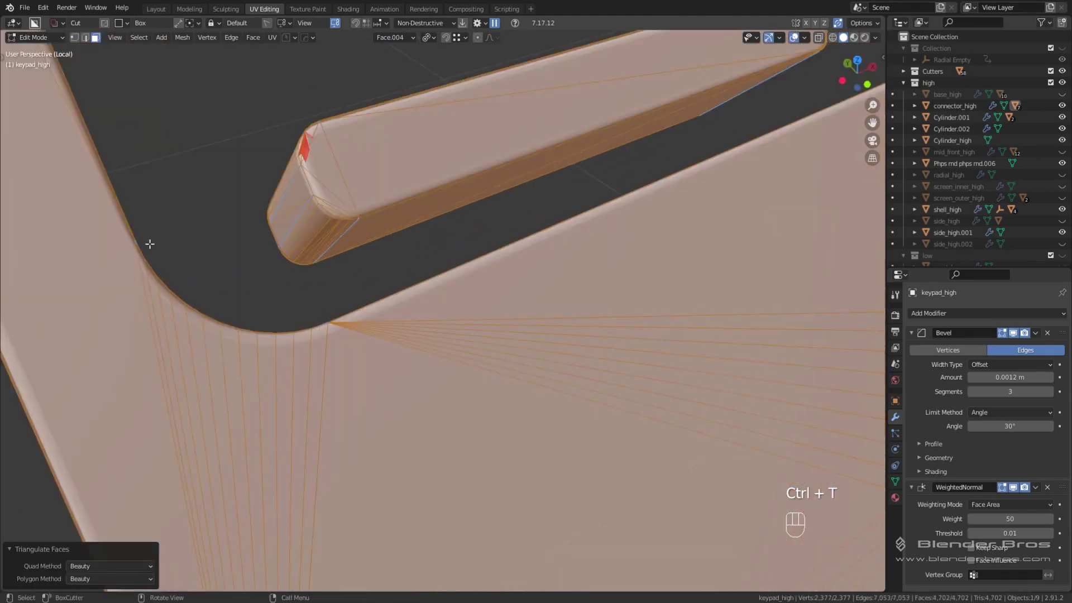
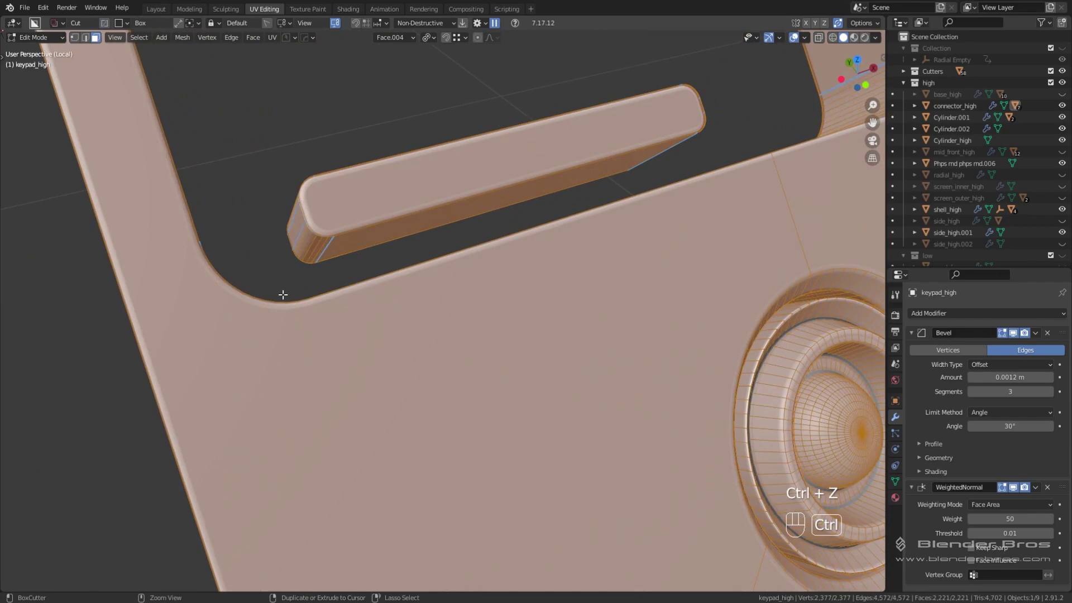
key("Tab")
key("k")
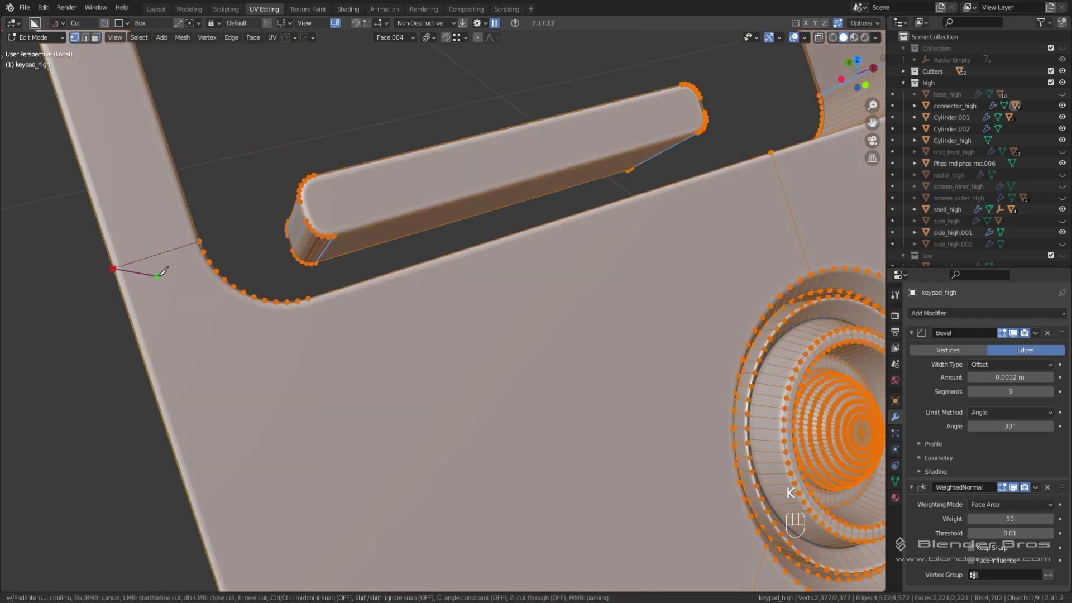
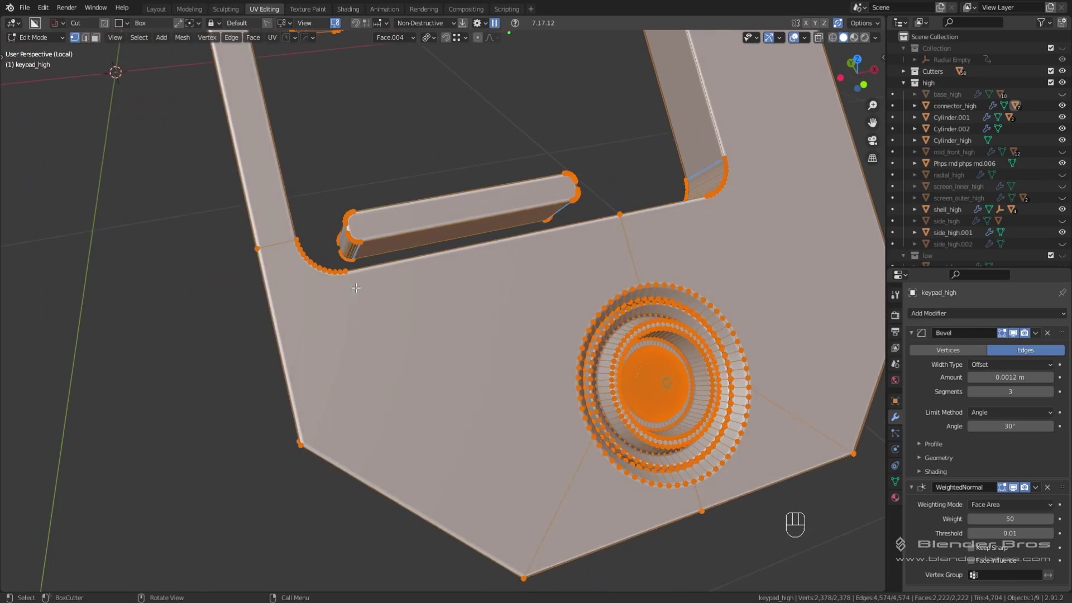
key("k")
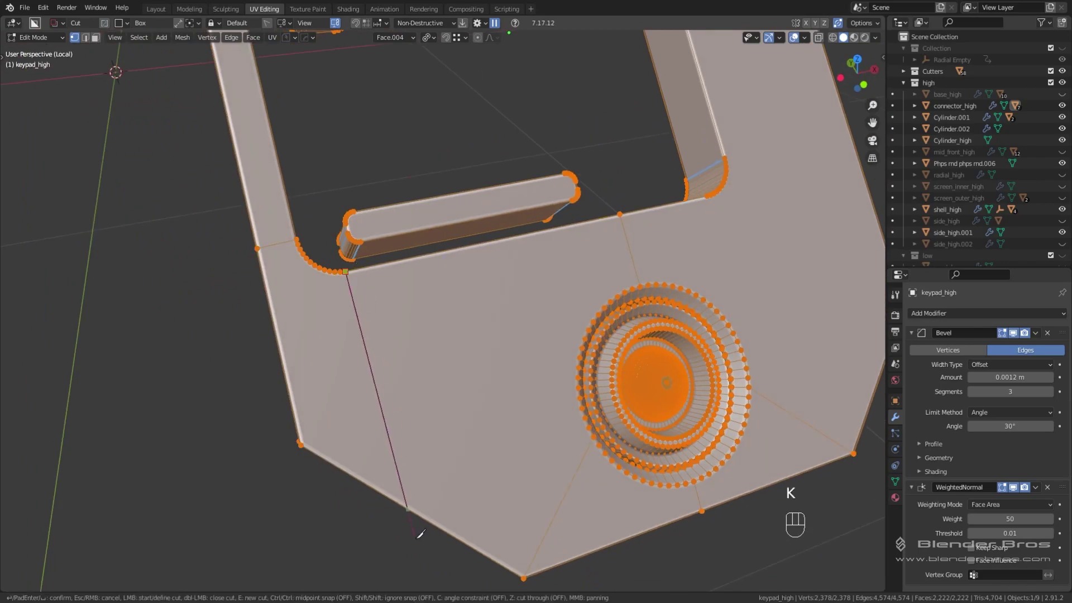
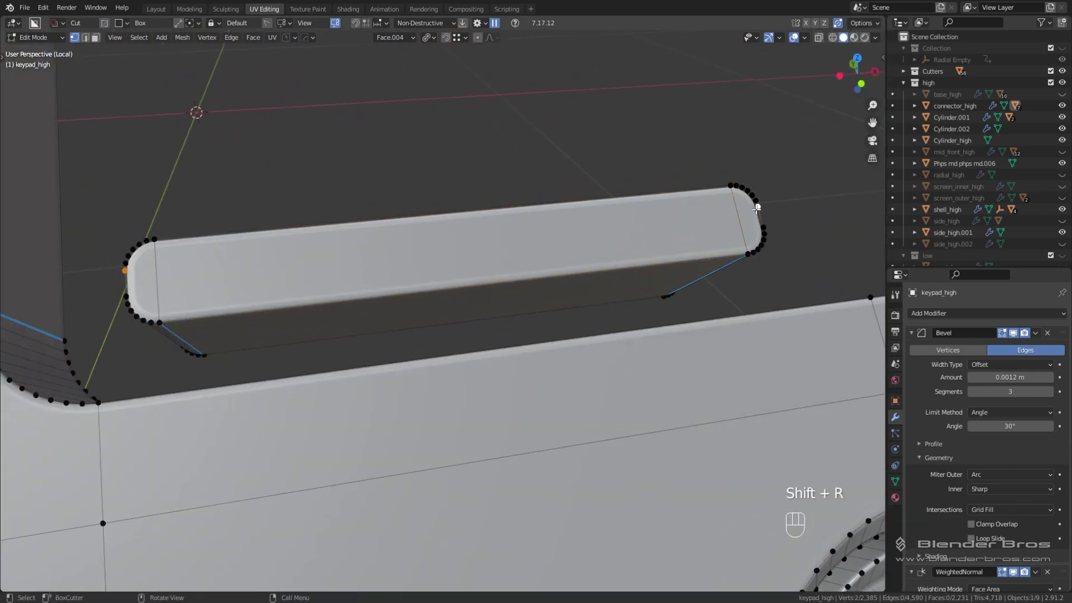
Confirm the knife cut along the slot bar, test-triangulate the whole mesh, then undo the triangulation.
key("j")
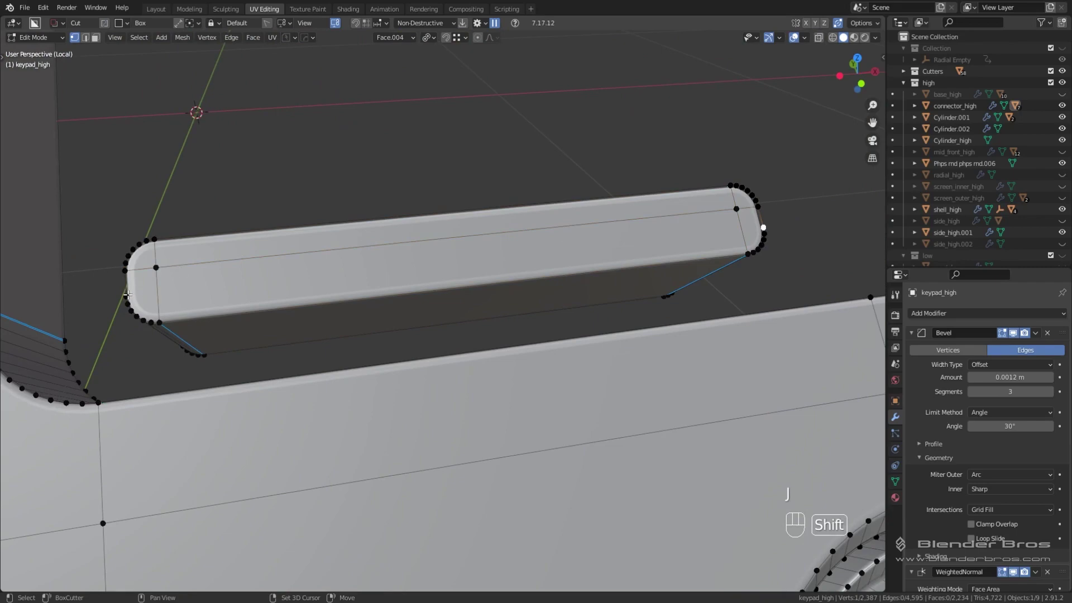
key("shift+r")
key("a")
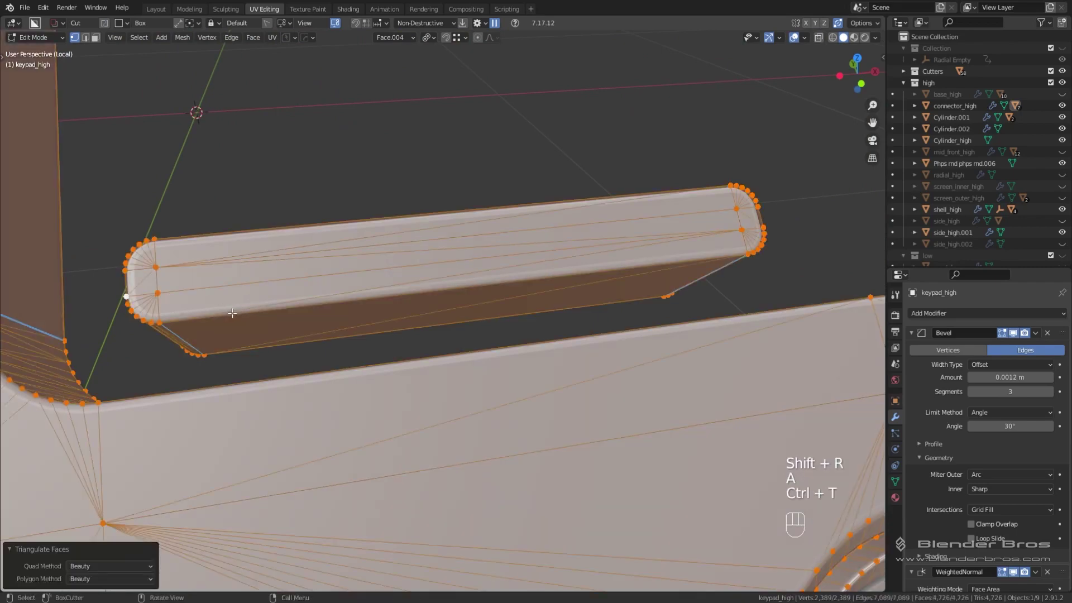
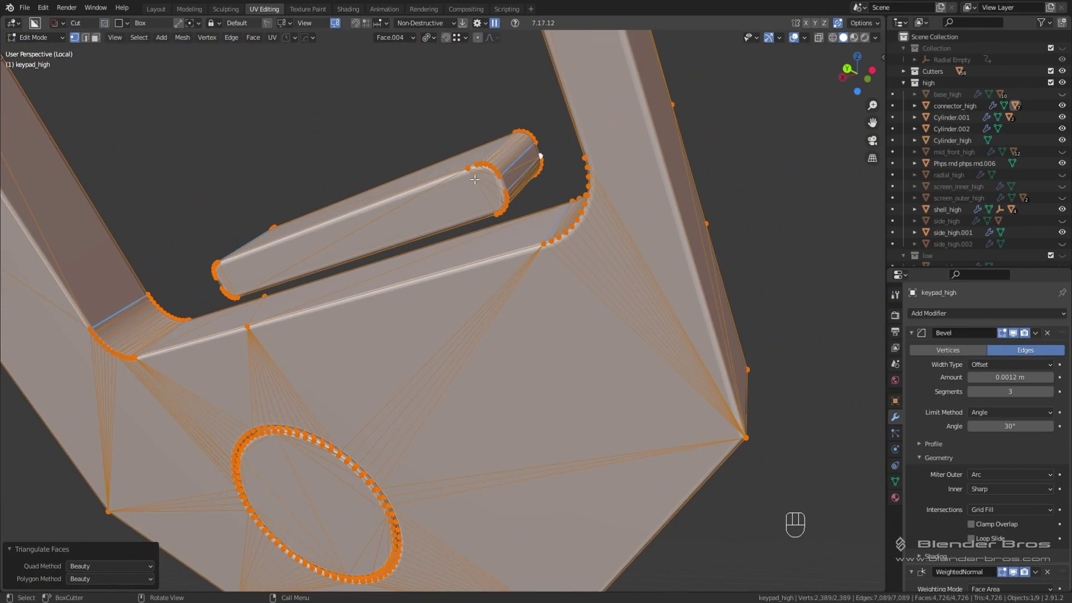
key("ctrl+z")
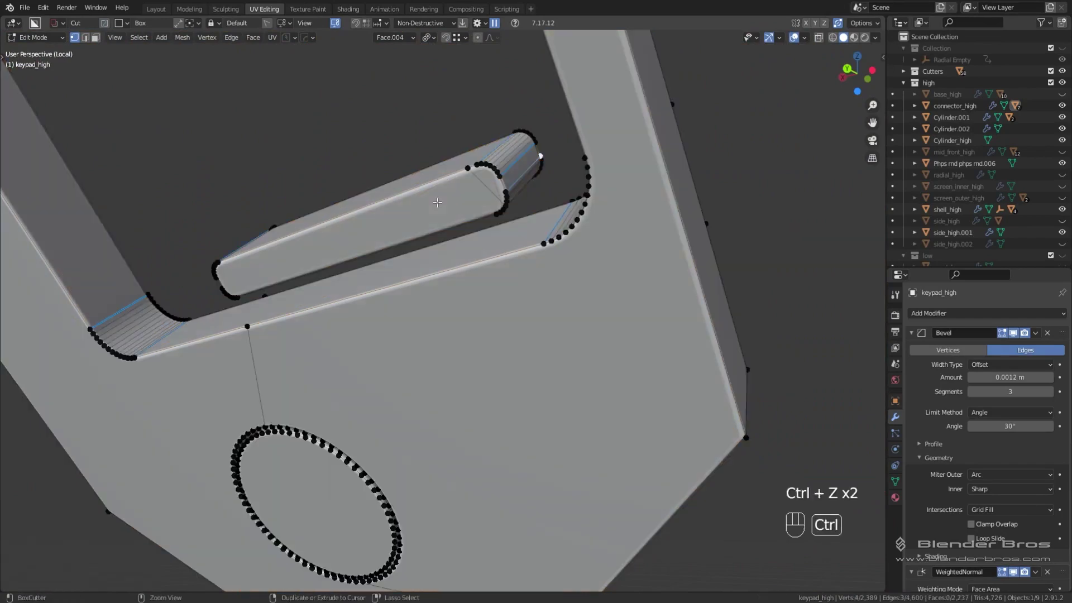
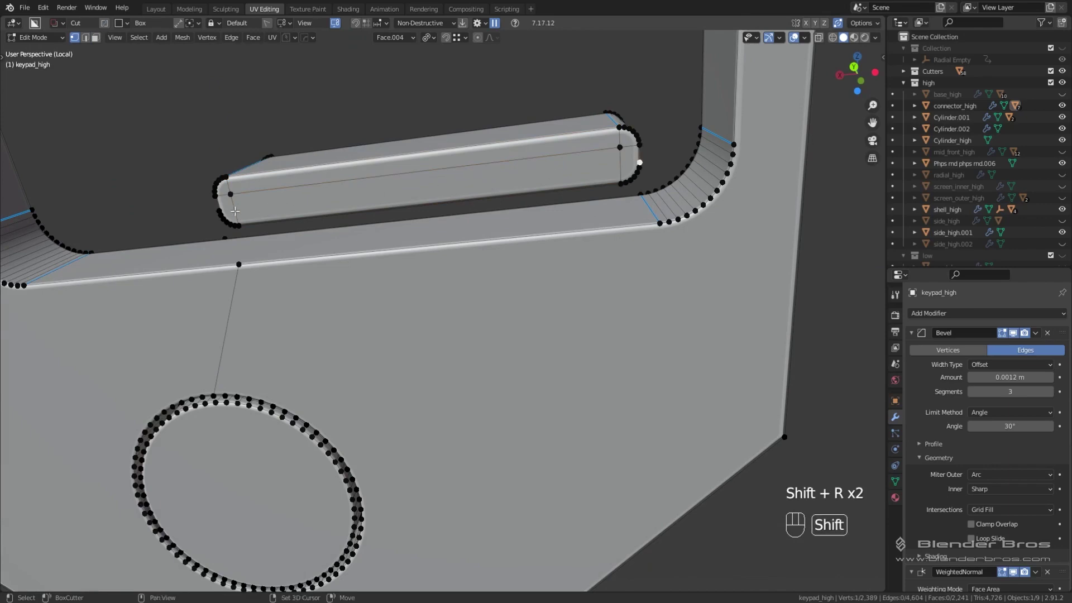
key("a")
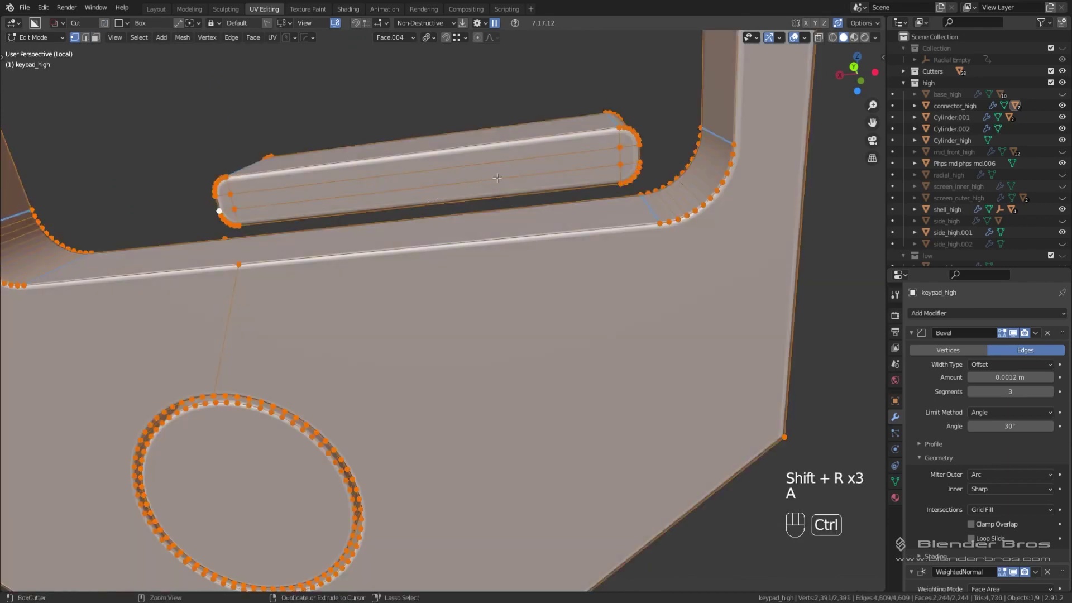
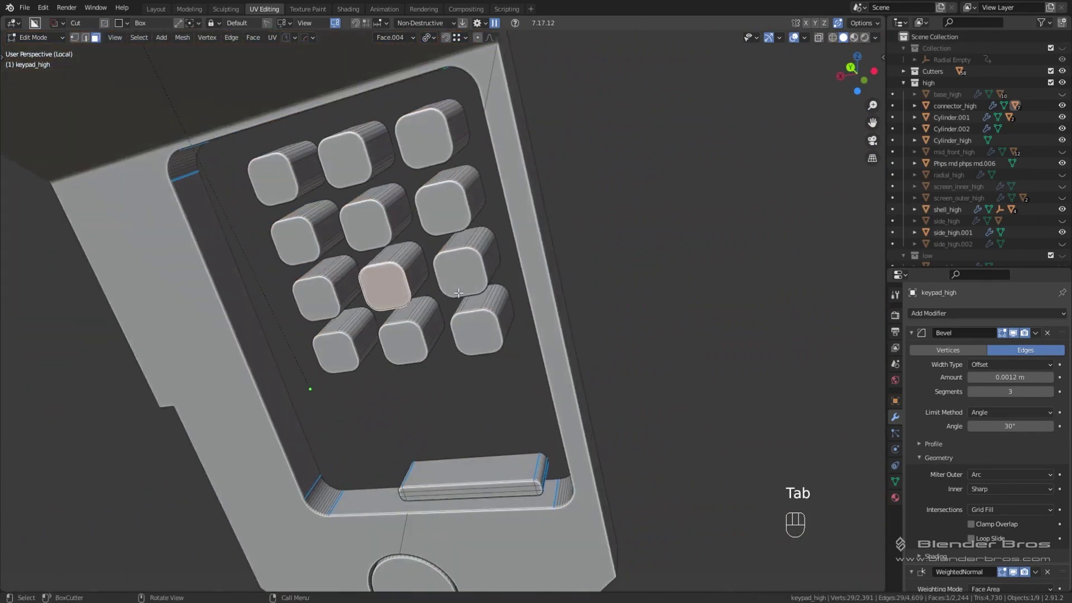
Extrude the coplanar key top faces and collapse them to their centres, inspect, then undo.
key("shift+g")
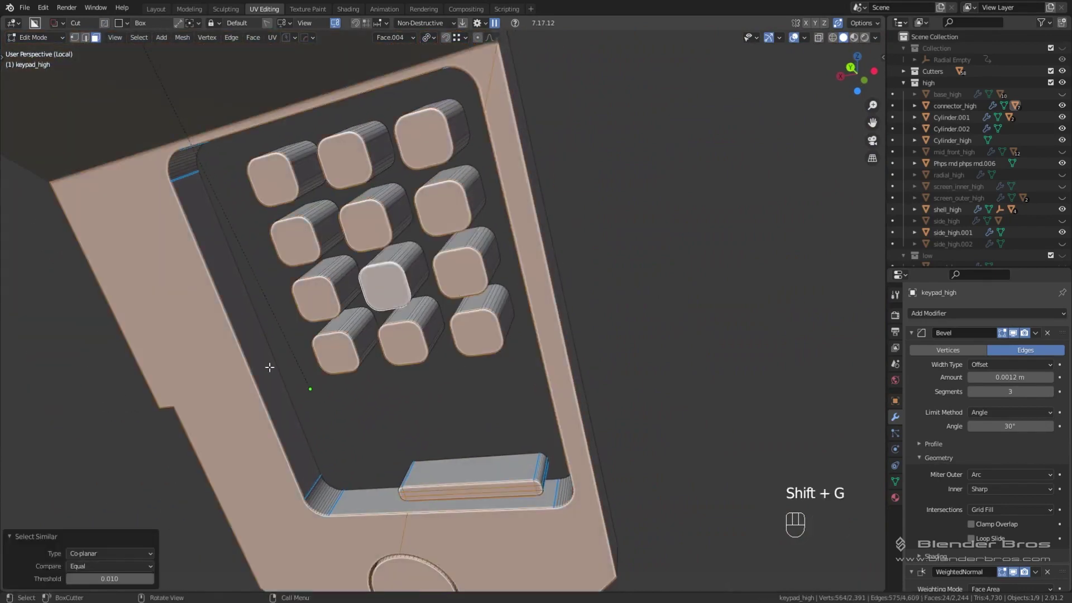
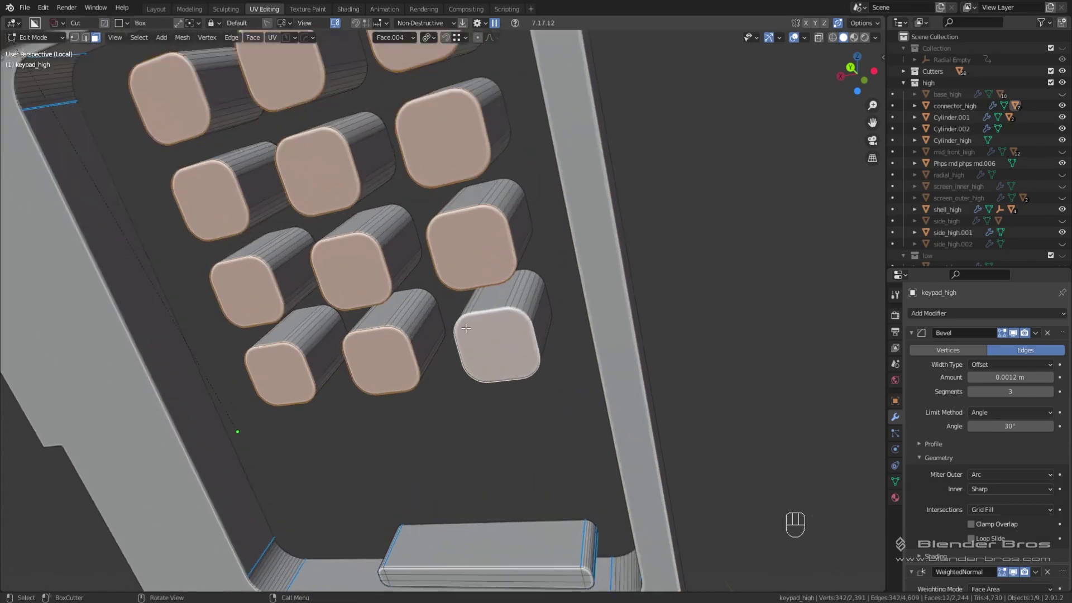
key("e")
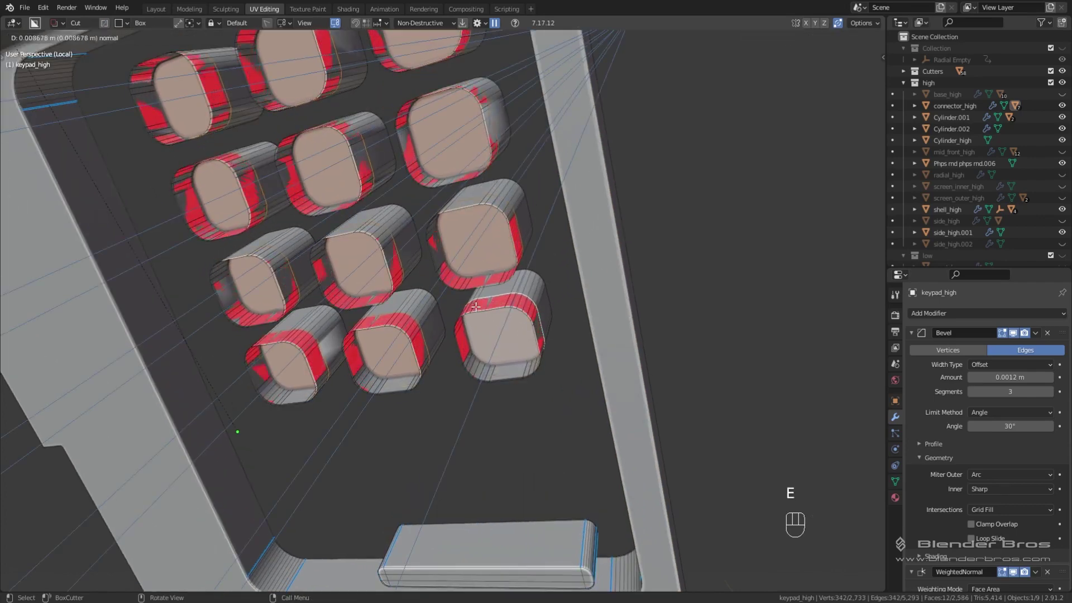
key("s")
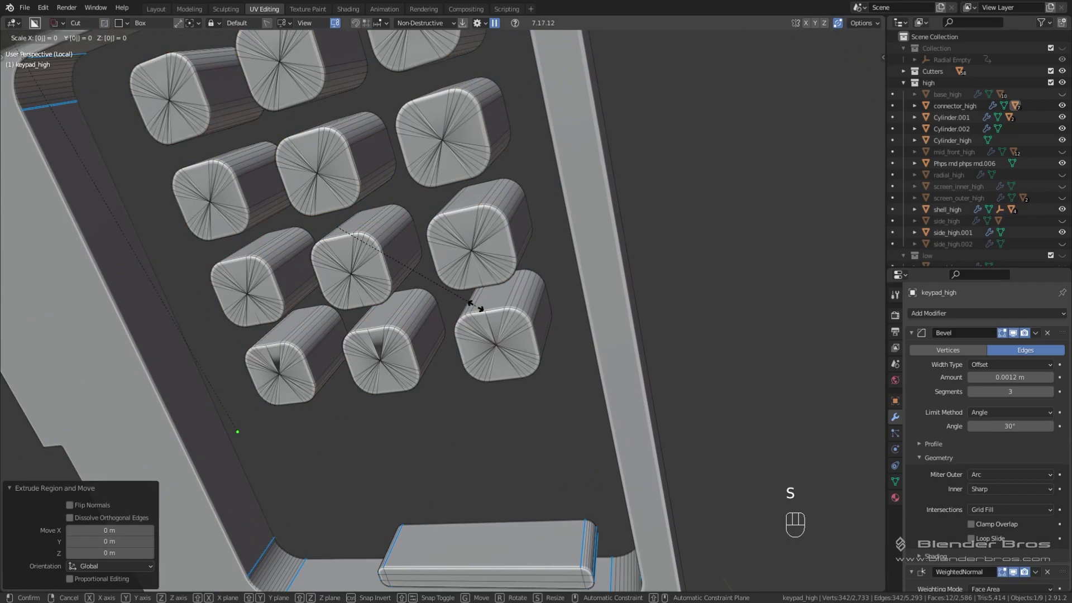
key("Tab")
left_click_drag(513, 264, 507, 265)
key("ctrl+z")
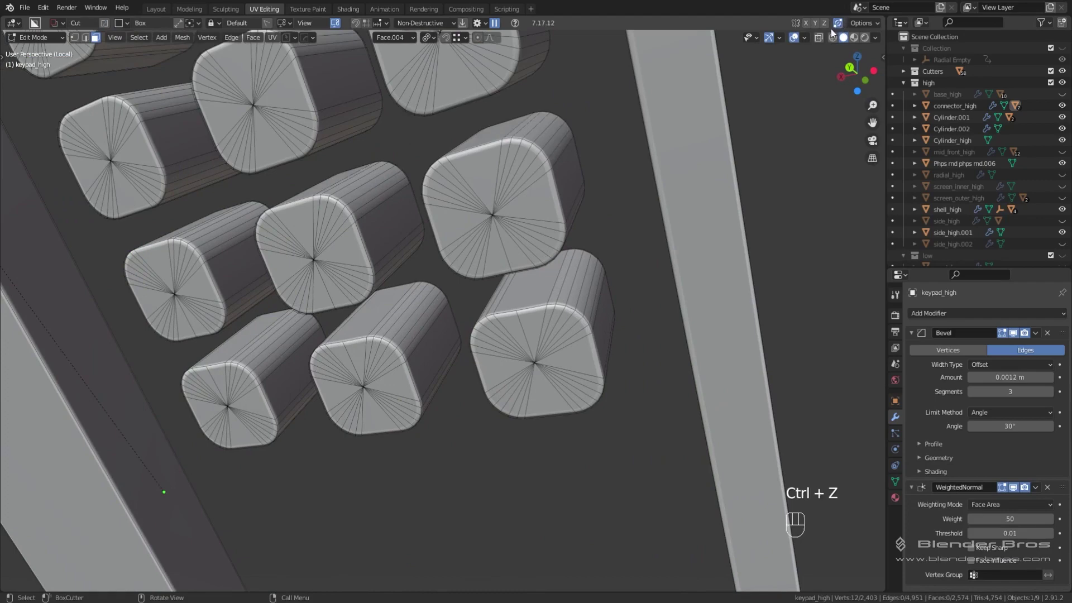
Redo the key-top extrusion collapsed to a single point and check the shading in object mode.
key("ctrl+z")
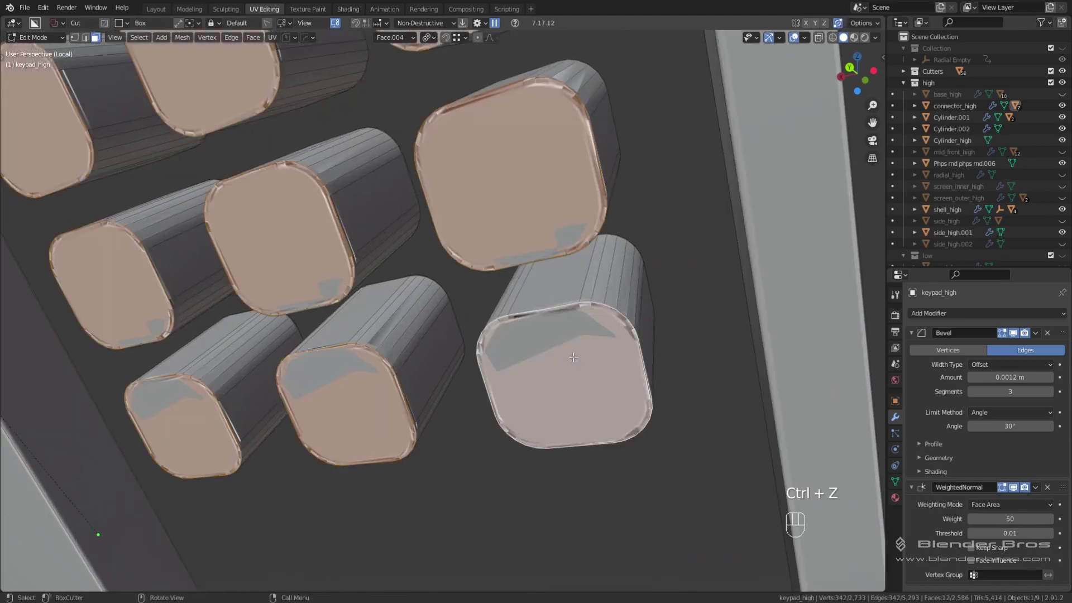
key("s")
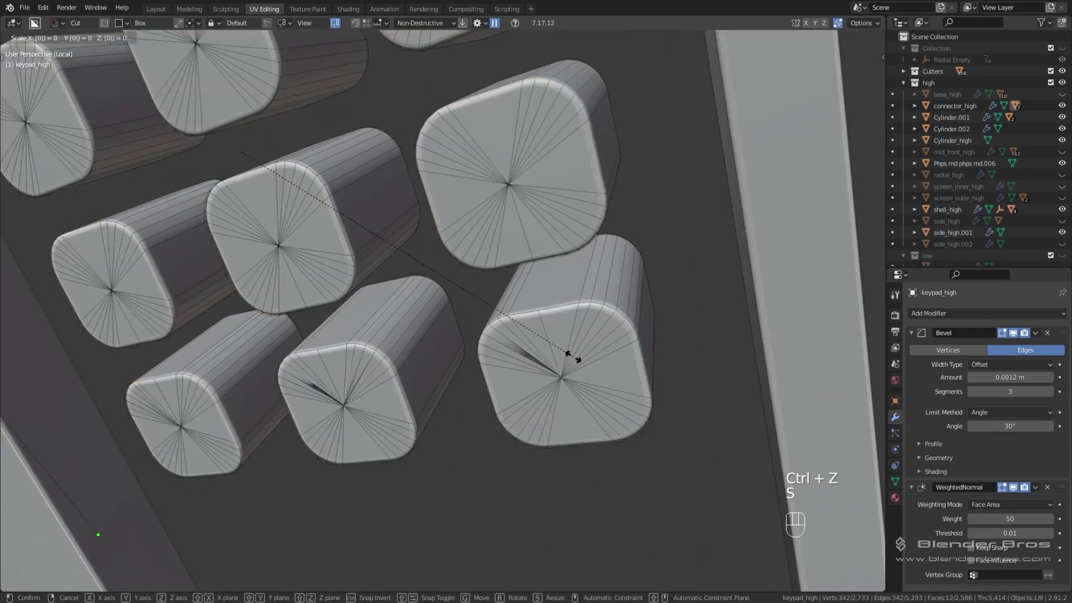
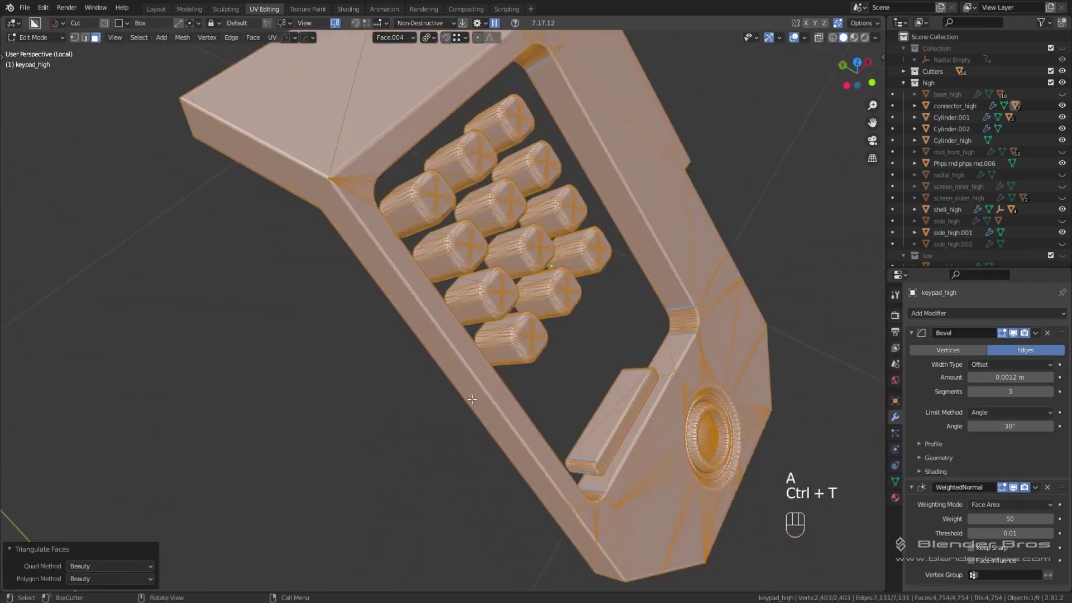
key("Tab")
left_click_drag(328, 473, 517, 348)
middle_click(315, 263)
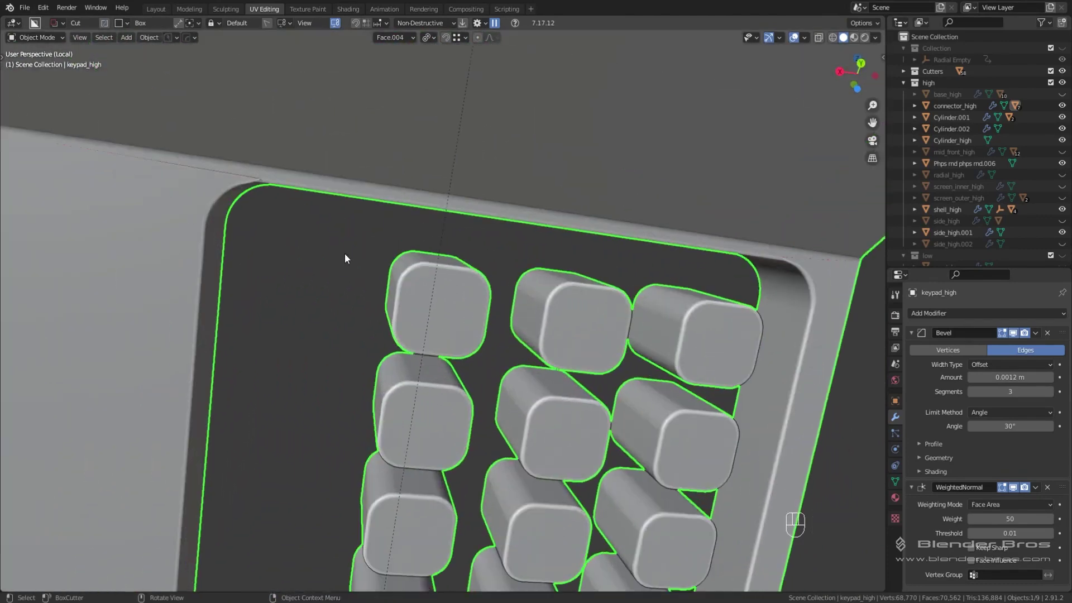
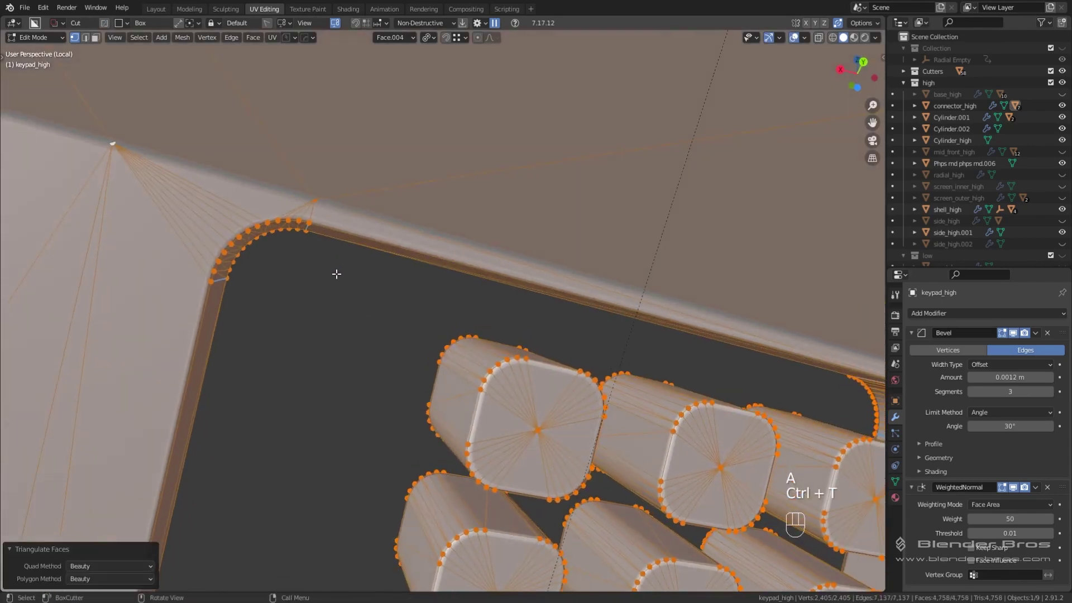
Undo and redo Triangulate Faces to compare shading, then return to object mode.
key("Tab")
key("ctrl+z")
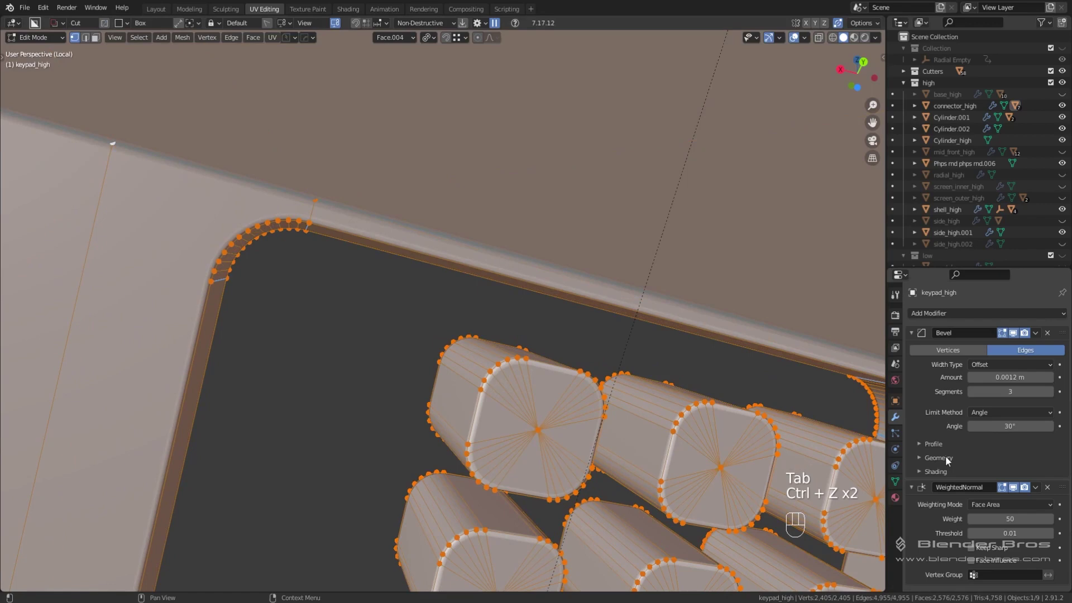
left_click(948, 458)
left_click(971, 542)
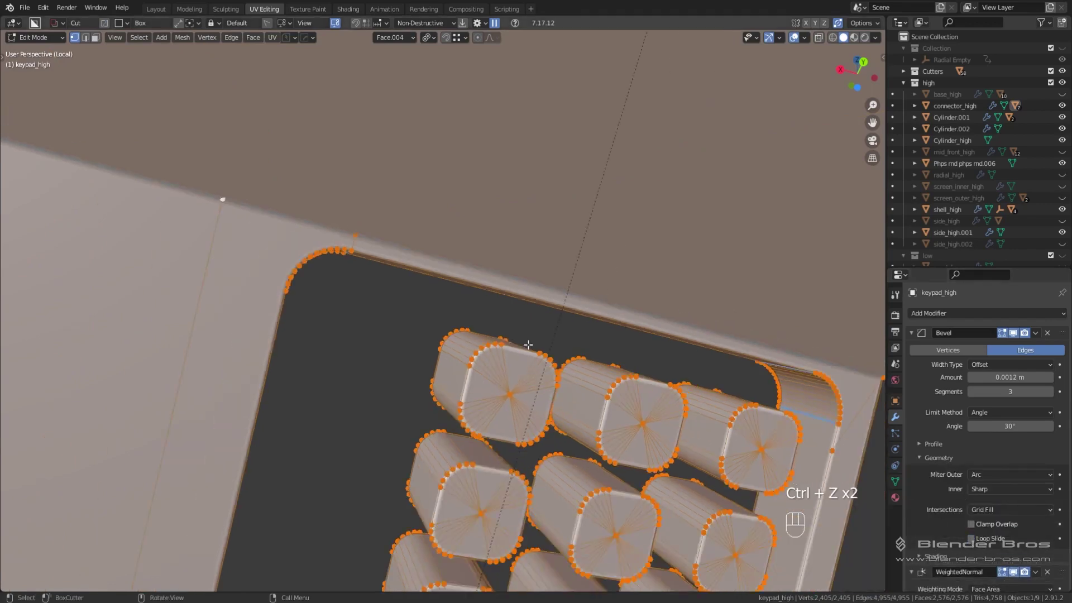
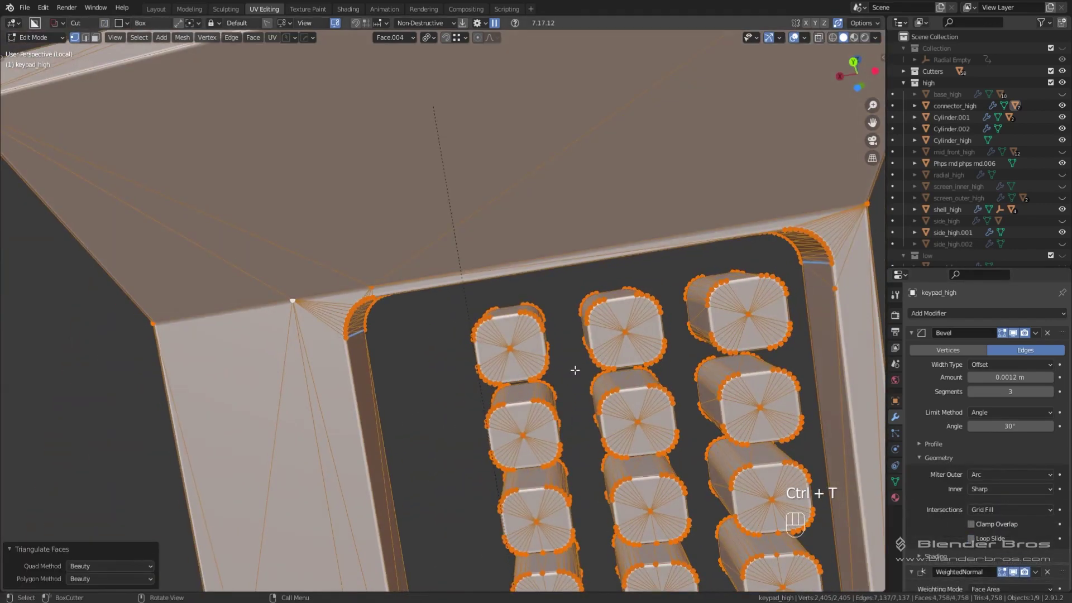
key("Tab")
Leave local isolation and orbit to frame the whole triangulated keypad in view.
left_click_drag(616, 321, 392, 441)
left_click_drag(491, 420, 487, 391)
middle_click(489, 390)
key("KP_Divide")
middle_click(460, 343)
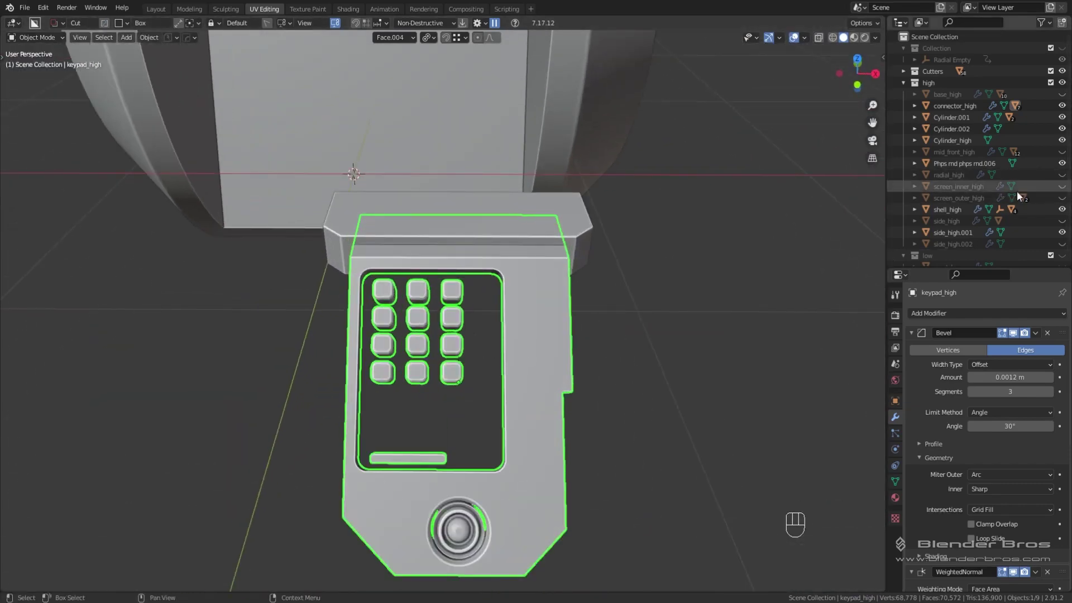
Expand connector_high in the Outliner and select the keypad_high.002 copy.
double_click(1066, 188)
double_click(1066, 197)
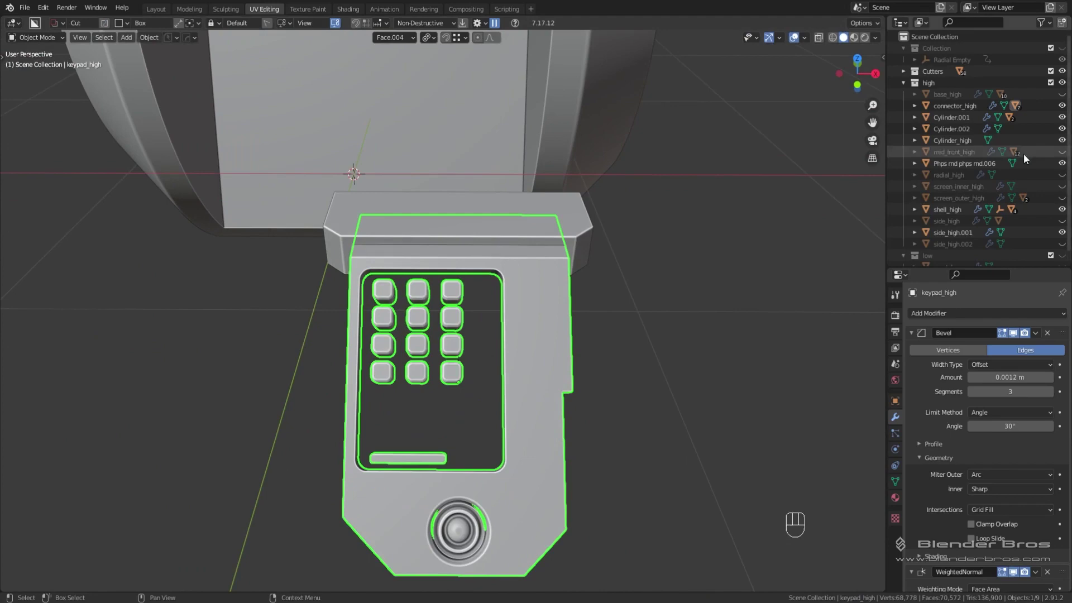
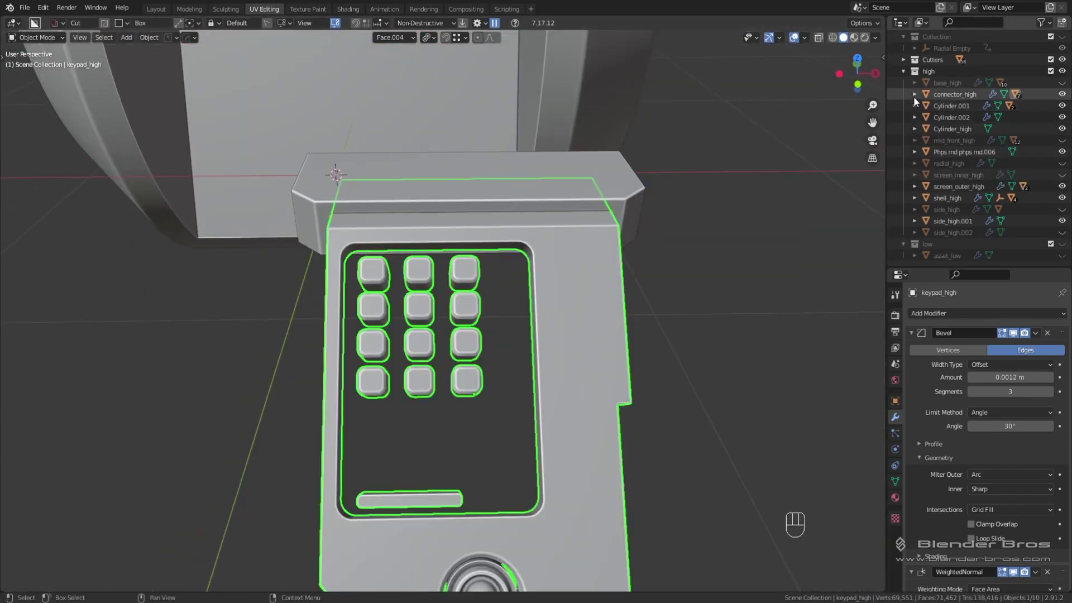
left_click(916, 100)
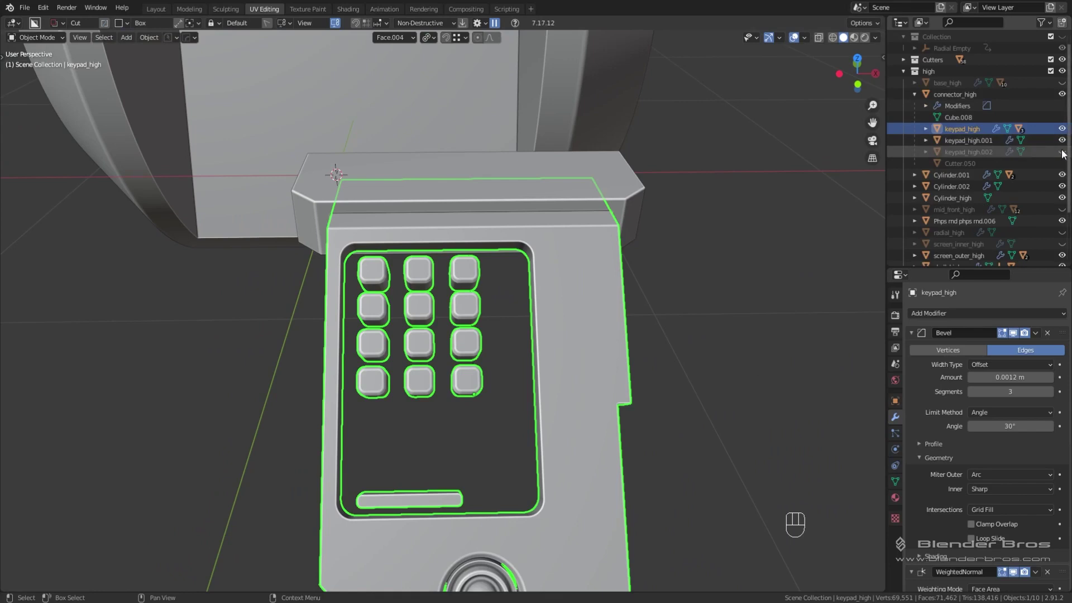
left_click(1065, 156)
Join keypad_high.002 into keypad_high with Ctrl+J and triangulate the merged object.
left_click(515, 414)
middle_click(620, 398)
left_click(633, 327)
key("ctrl+j")
key("Tab")
key("ctrl+t")
key("Tab")
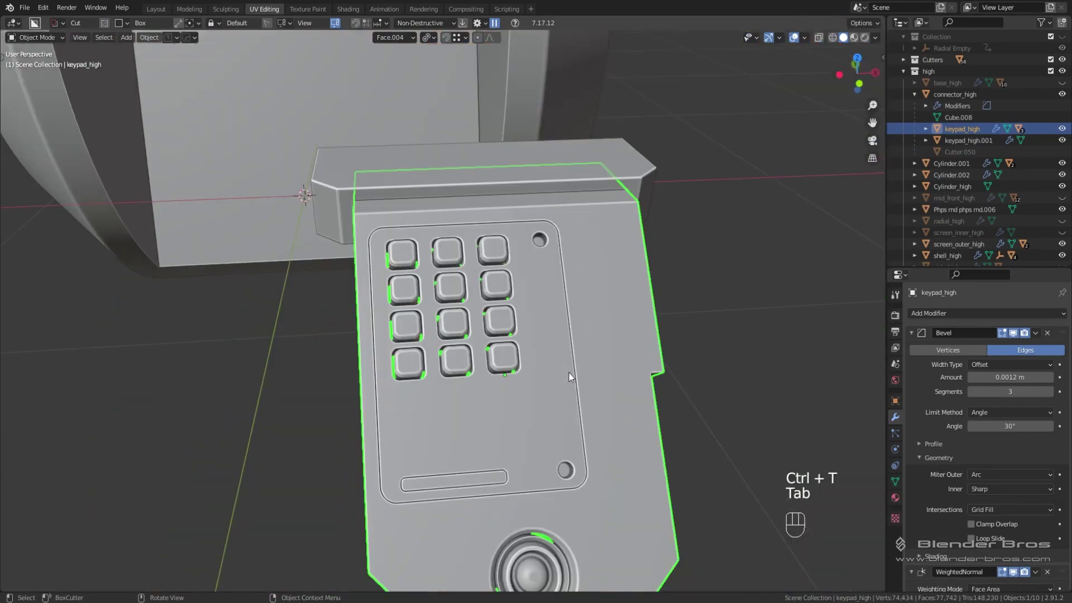
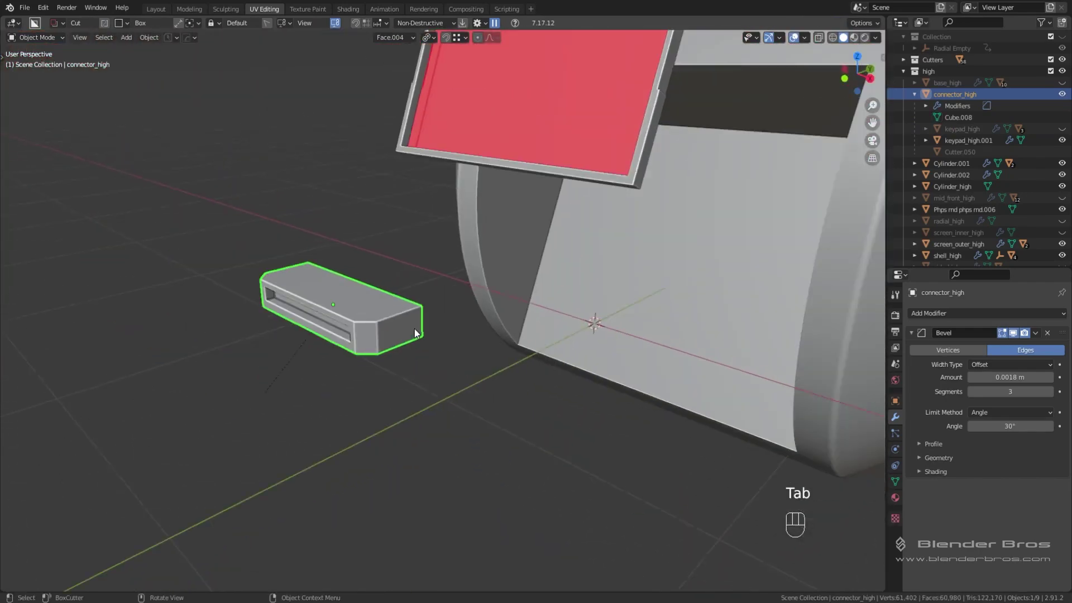
Hide connector_high, select screen_outer_high, toggle through edit mode and hide it.
key("h")
middle_click(545, 270)
middle_click(537, 211)
left_click(527, 341)
key("Tab")
middle_click(538, 358)
key("Tab")
key("h")
Orbit and zoom around the device housing's top panels and back out.
left_click_drag(615, 310, 401, 341)
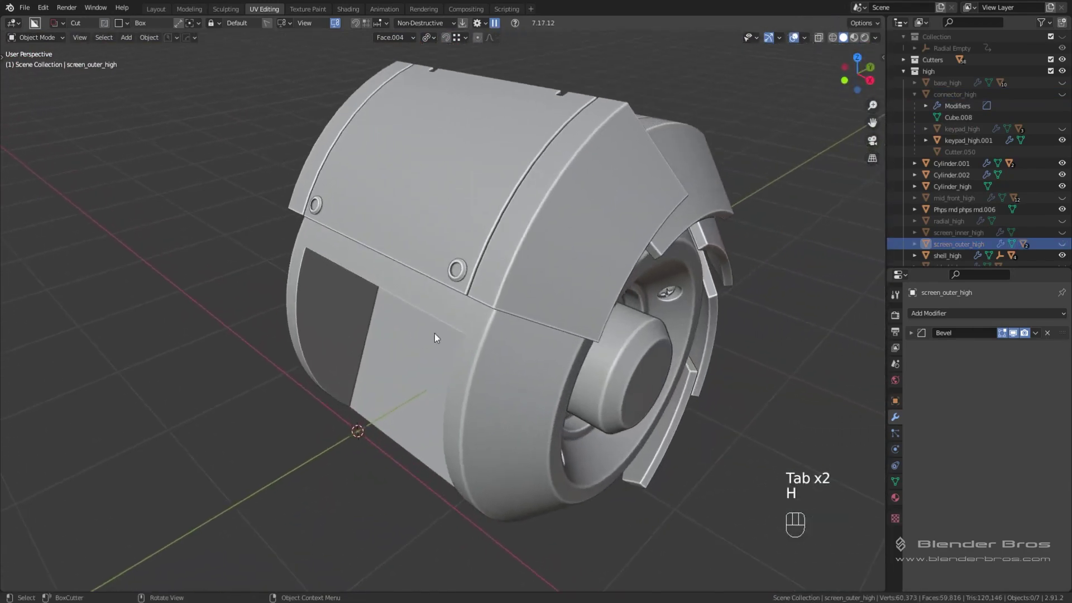
left_click_drag(497, 303, 524, 278)
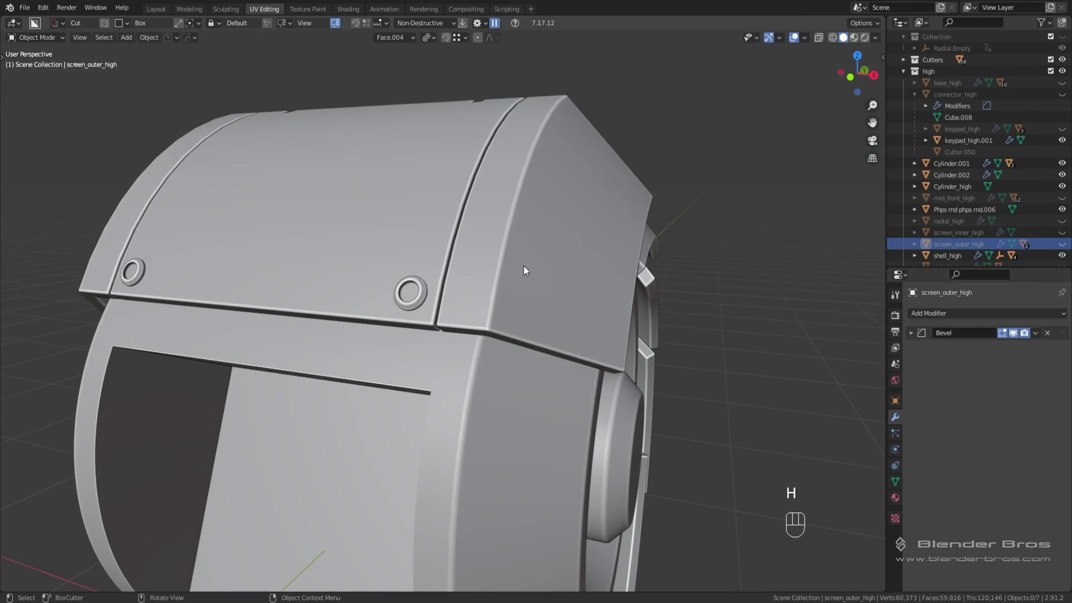
left_click_drag(552, 263, 521, 276)
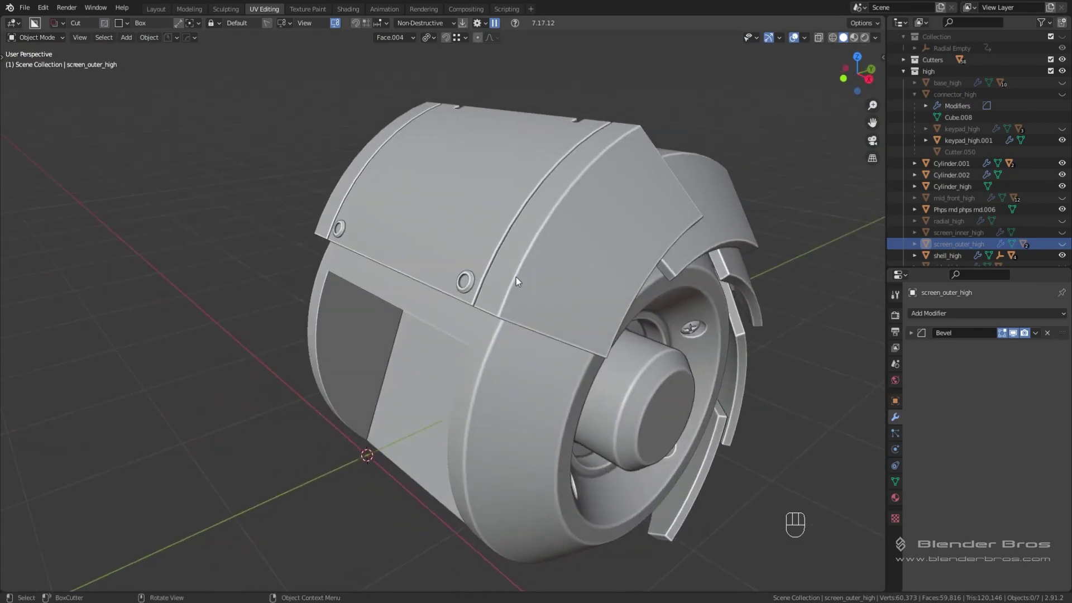